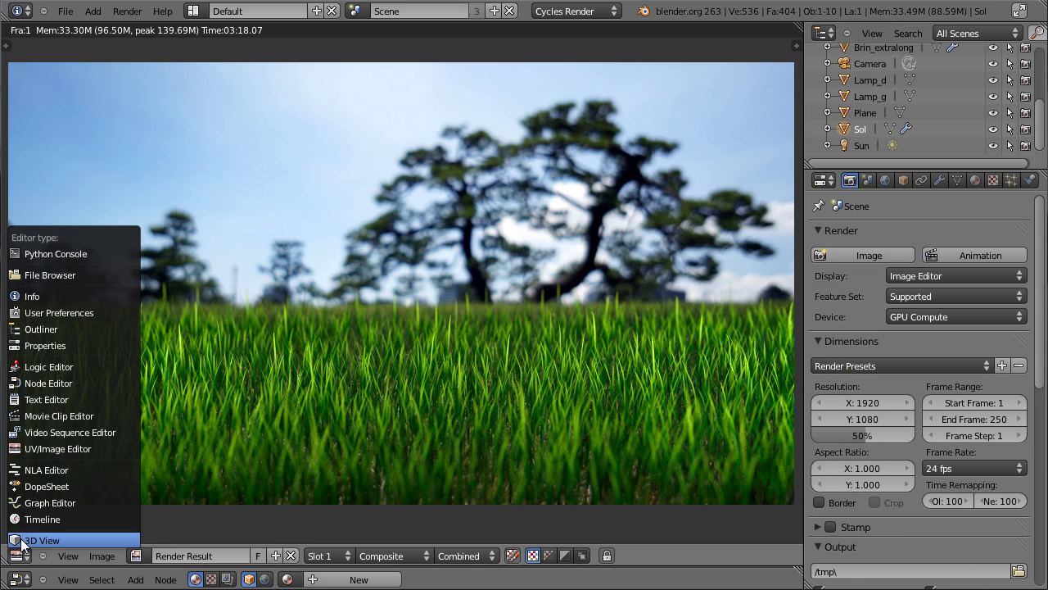
Step: Switch to the 3D View and click through the light planes and camera, then open the editor-type list
click(27, 544)
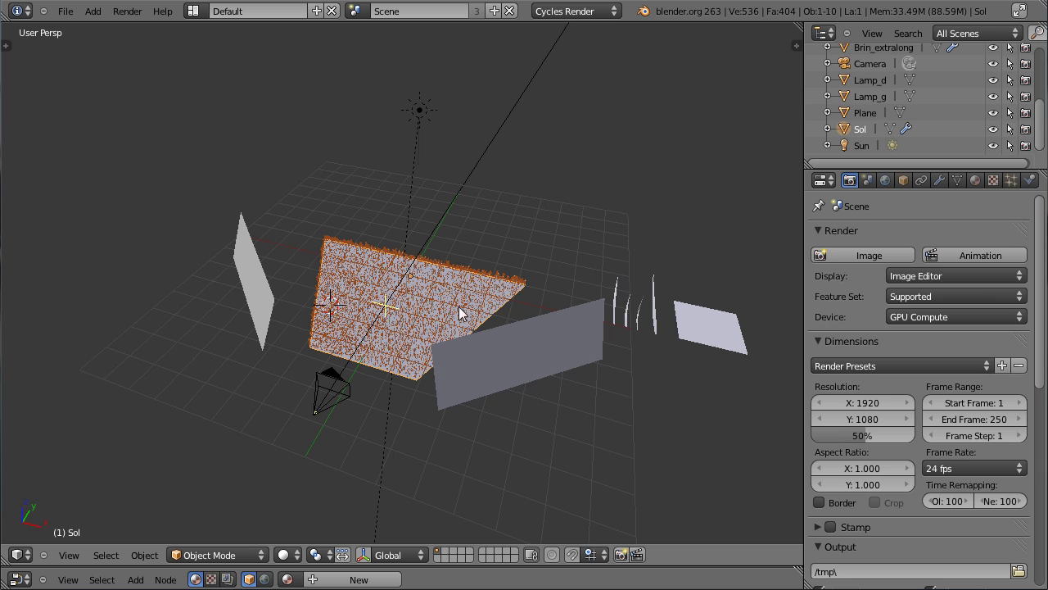
right_click(467, 345)
right_click(506, 362)
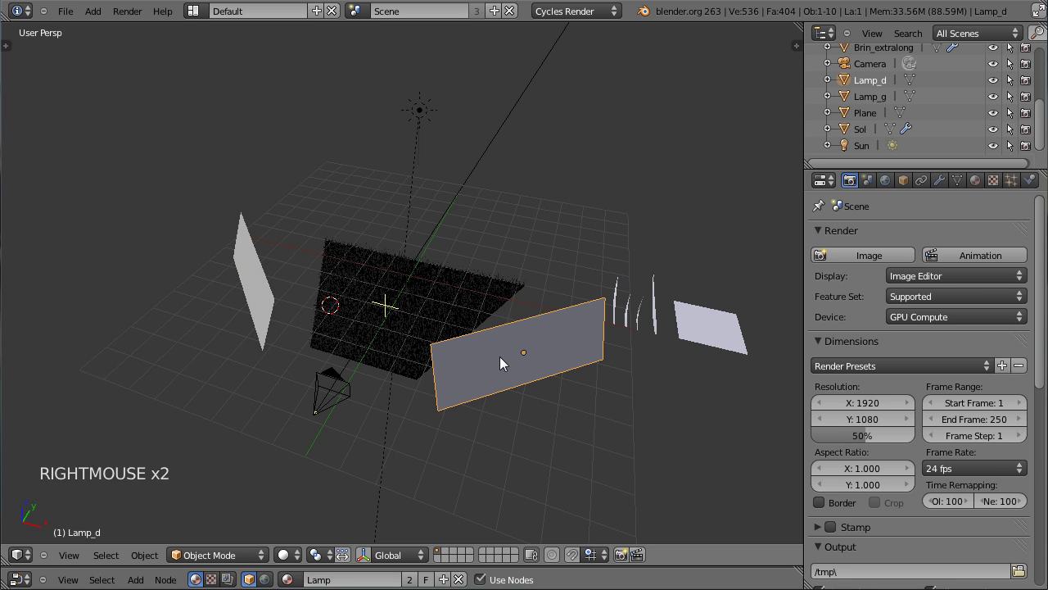
right_click(426, 122)
right_click(340, 377)
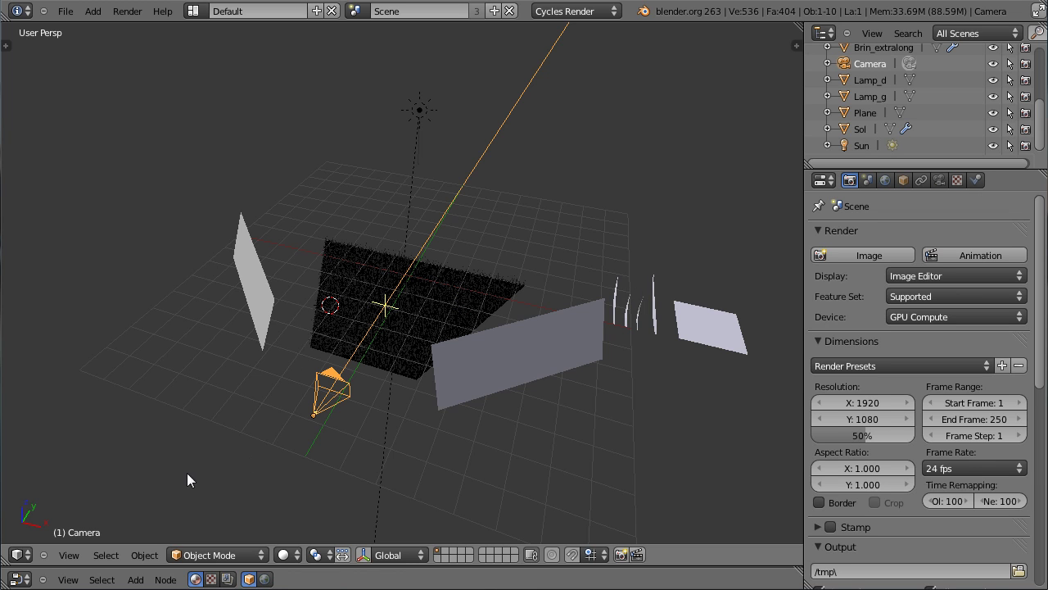
click(28, 561)
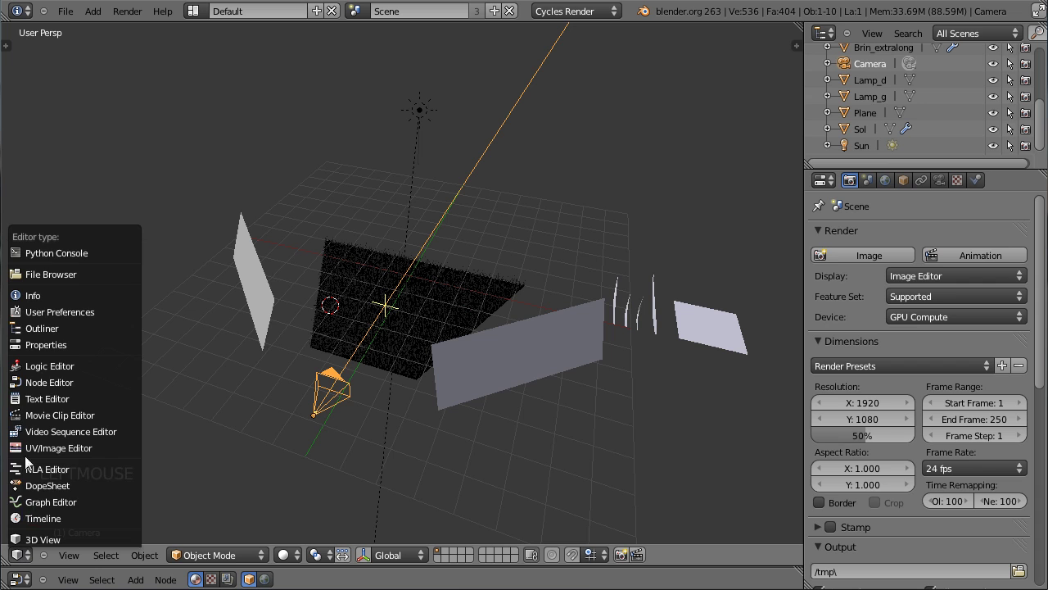
Step: Start a fresh file, delete the default cube and add a flat plane at the origin
click(33, 395)
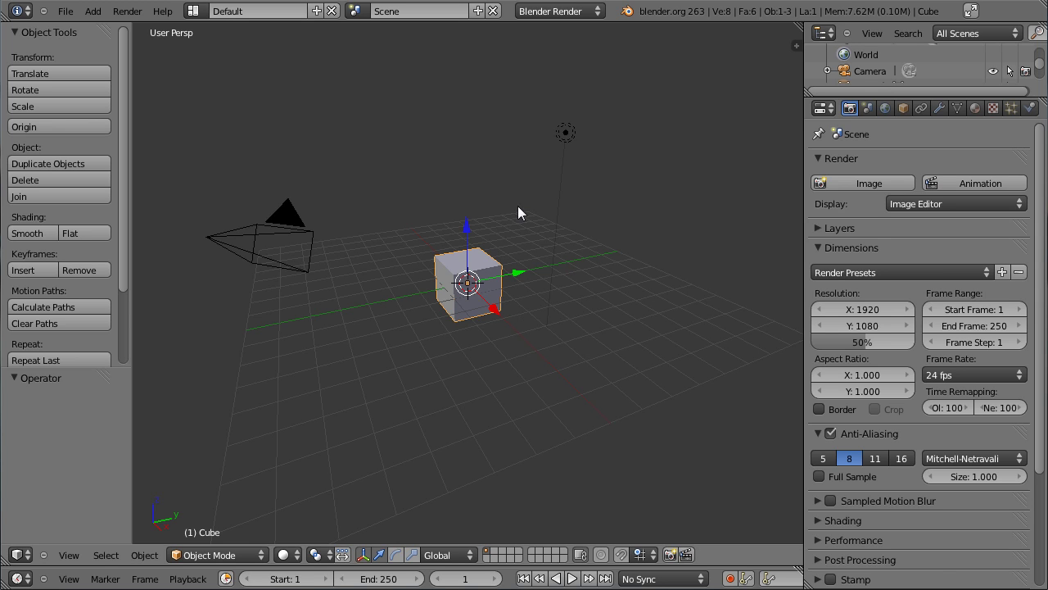
right_click(569, 146)
key(x)
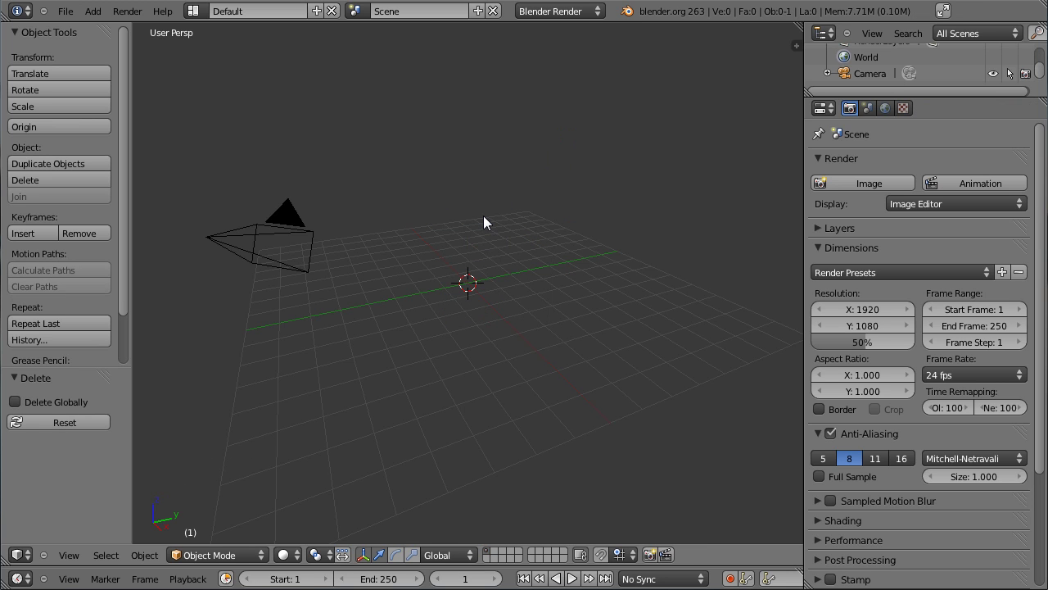
key(KP_7)
key(KP_5)
scroll(up, 3)
scroll(up, 3)
Step: In top view, enter edit mode and move the plane's bottom edge up toward the origin
key(shift+a)
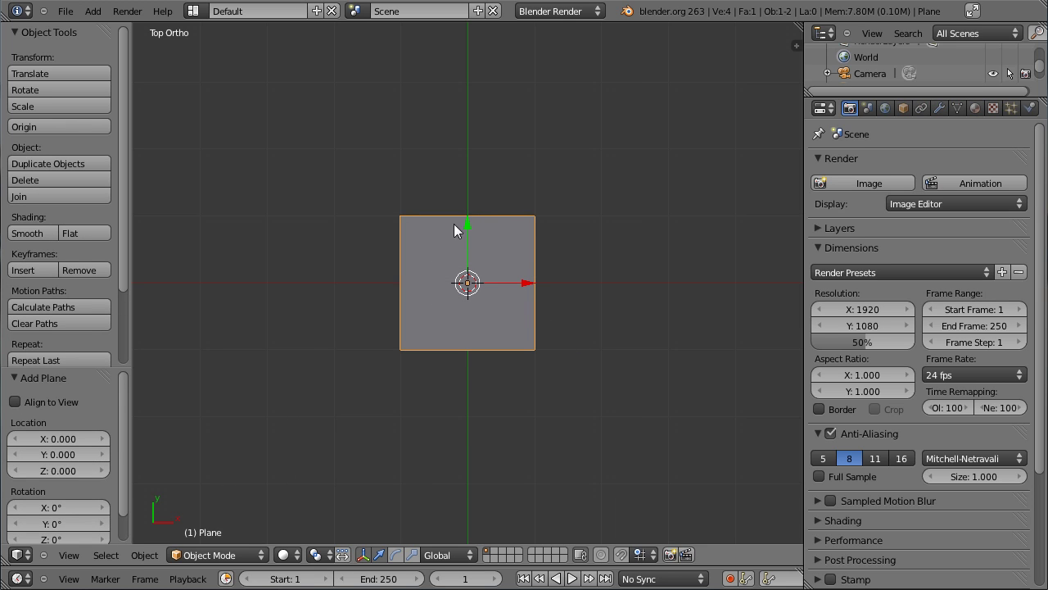
key(ctrl+space)
key(ctrl+space)
key(ctrl+space)
key(Tab)
right_click(410, 352)
right_click(539, 354)
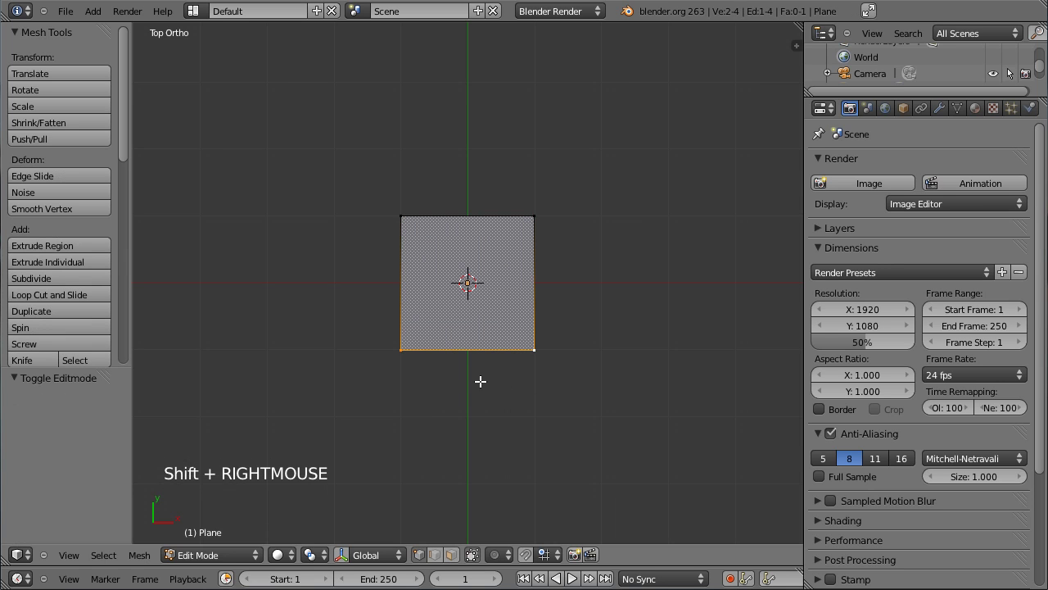
key(g)
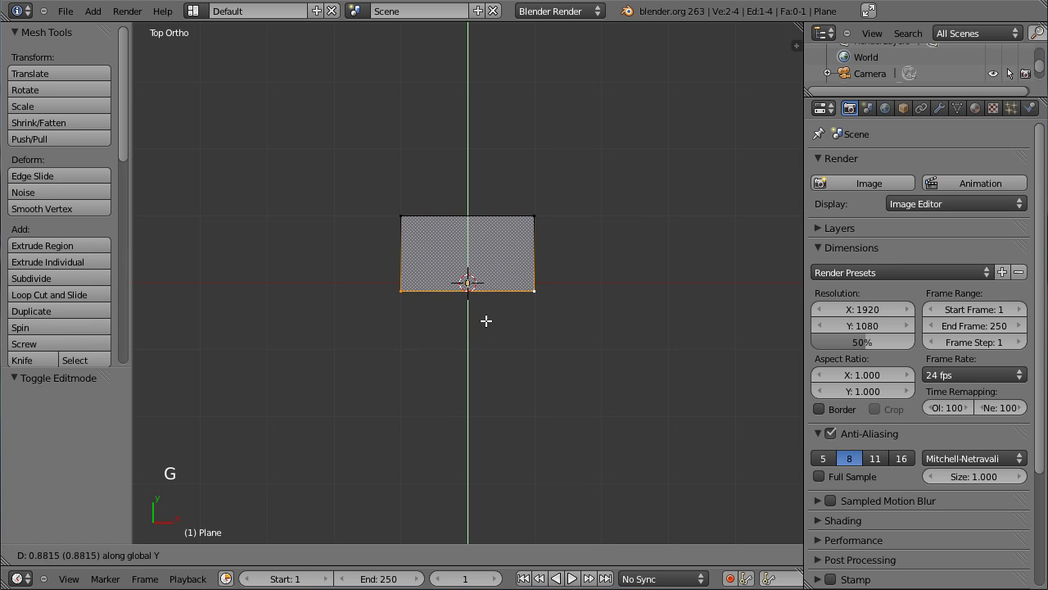
click(490, 308)
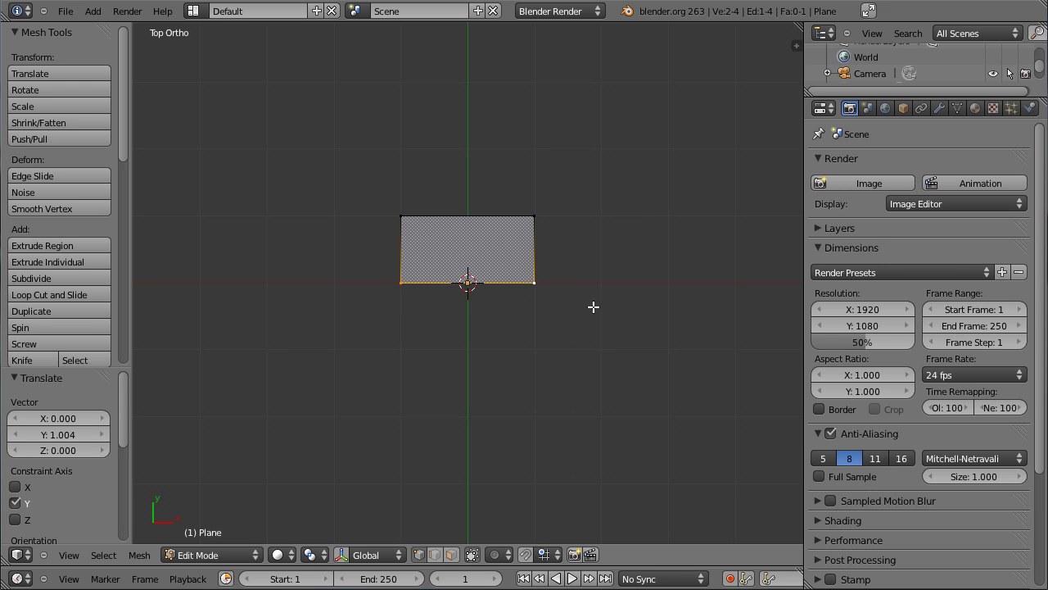
Step: Set the bottom edge's median Y to exactly 0 in the N panel
key(n)
scroll(up, 3)
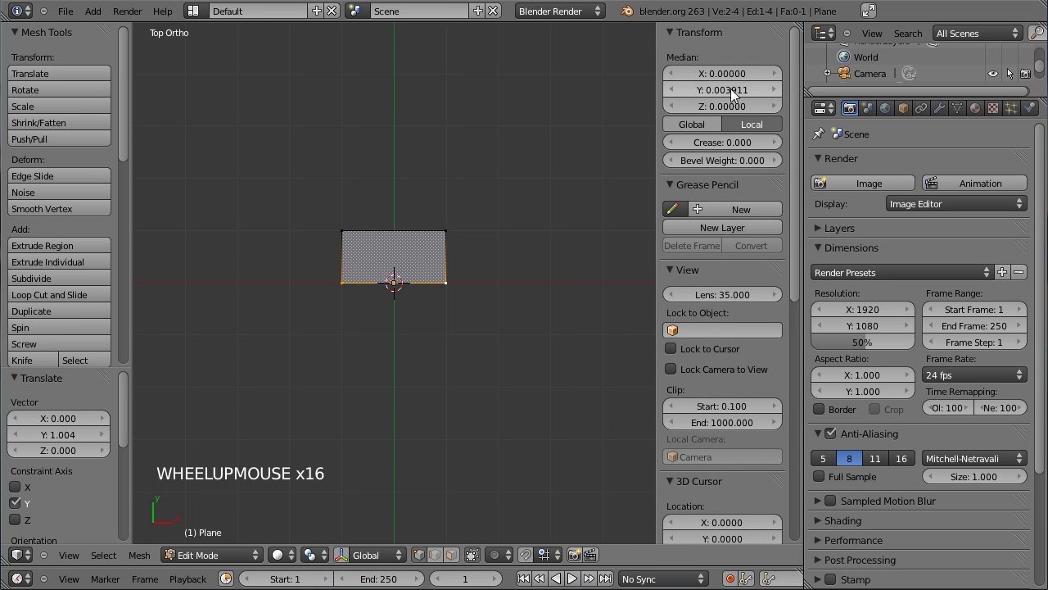
click(739, 96)
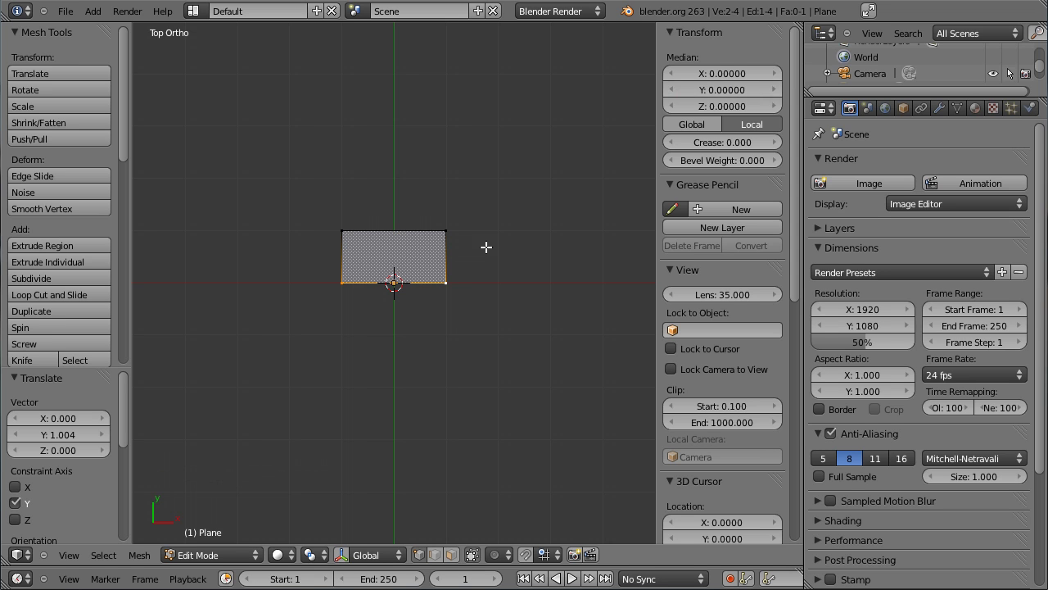
key(n)
scroll(up, 3)
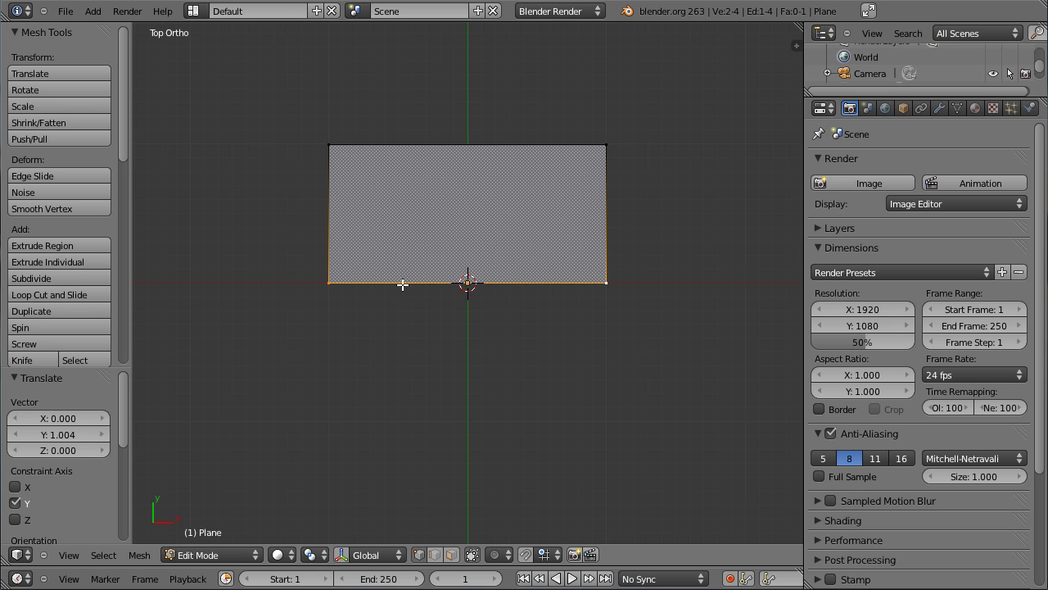
scroll(down, 3)
scroll(up, 3)
scroll(up, 3)
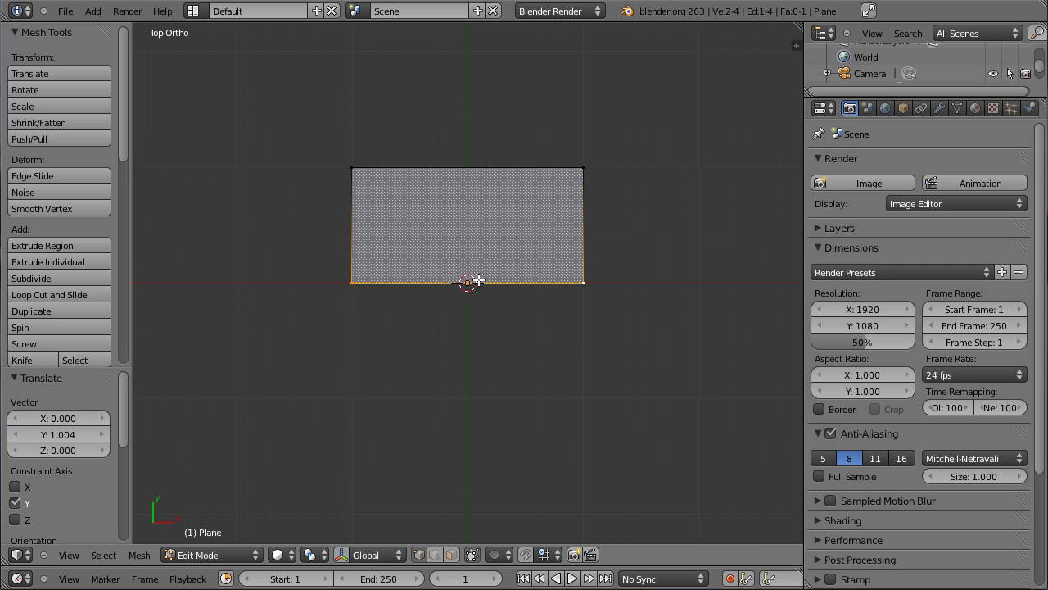
Step: Select all vertices and scale the plane narrower along X
key(a)
key(a)
key(s)
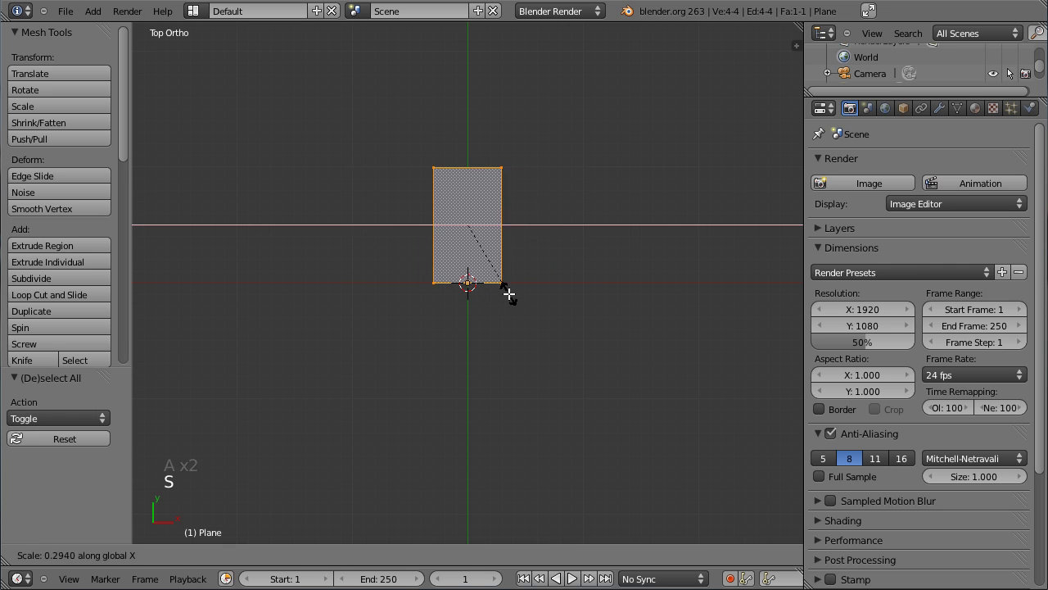
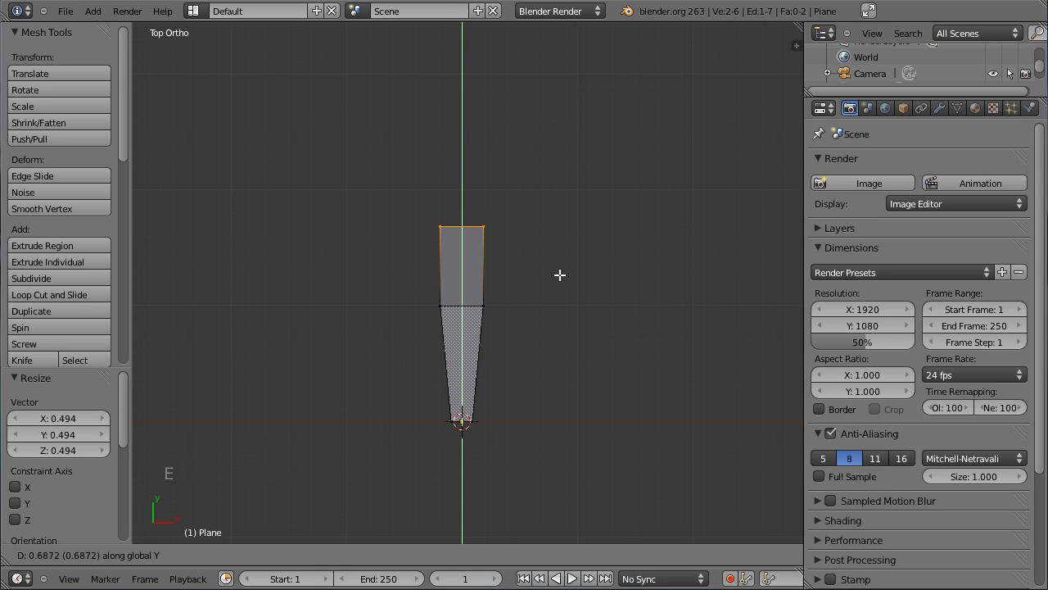
click(571, 263)
Step: Extrude the top edge upward twice, tapering each new section narrower
key(s)
click(639, 278)
middle_click(566, 174)
key(e)
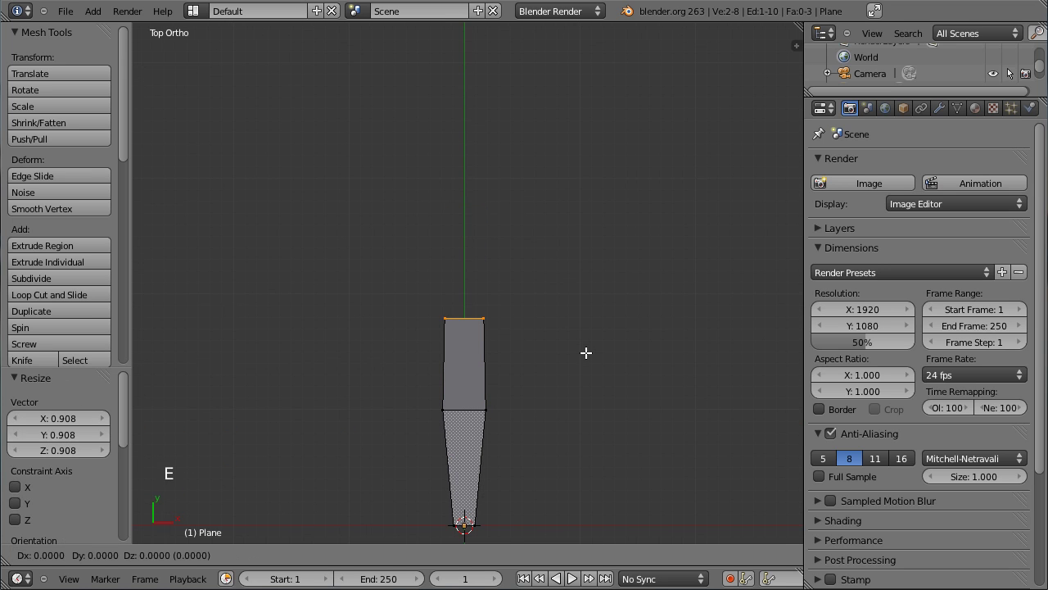
click(618, 268)
key(s)
click(581, 262)
key(e)
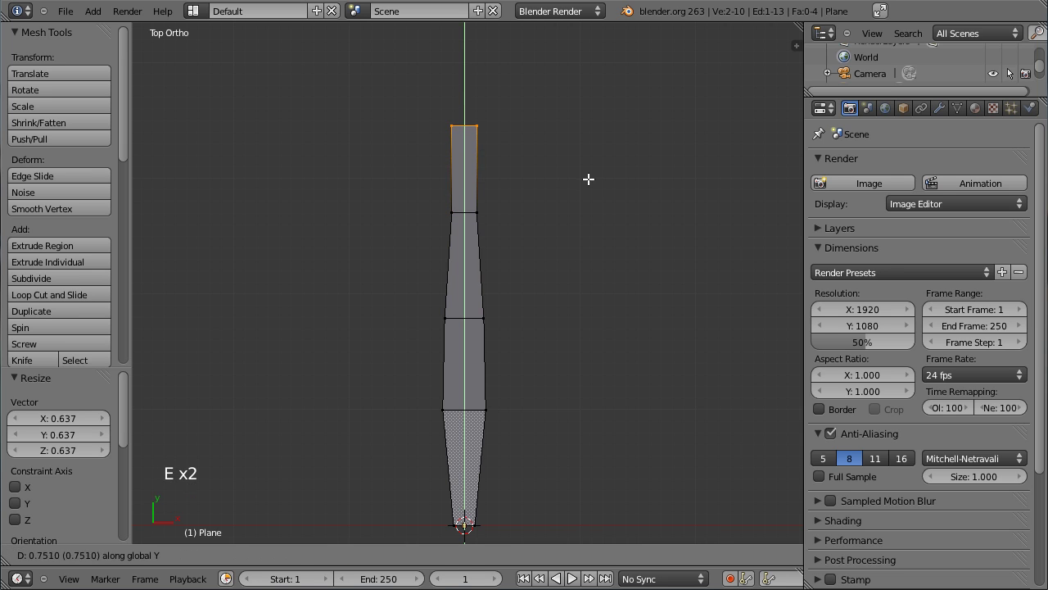
click(600, 181)
Step: Extrude two more sections and shrink the top edge into a sharp point
key(s)
click(586, 197)
middle_click(528, 161)
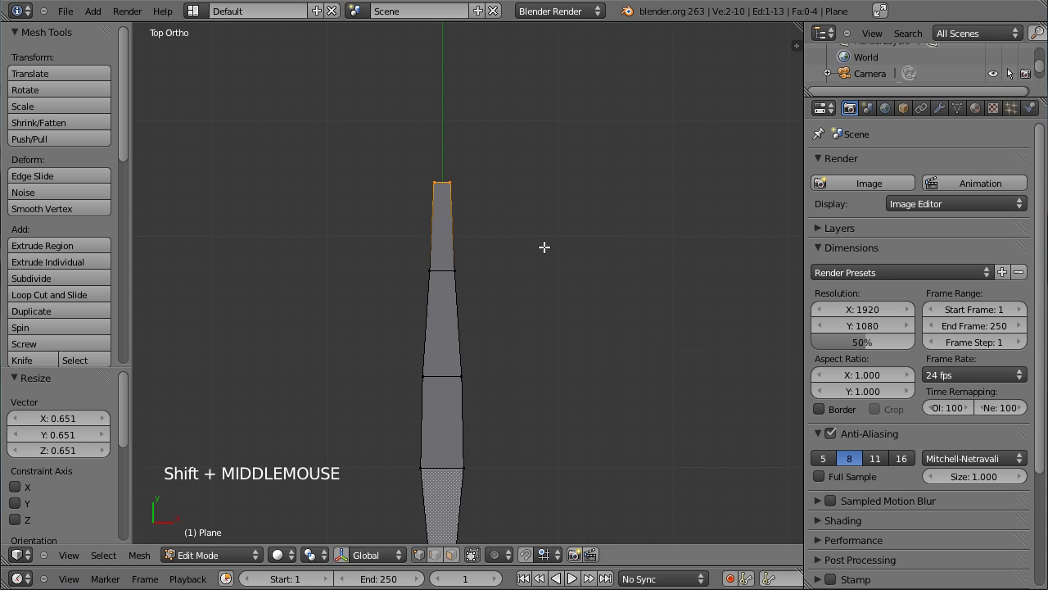
key(e)
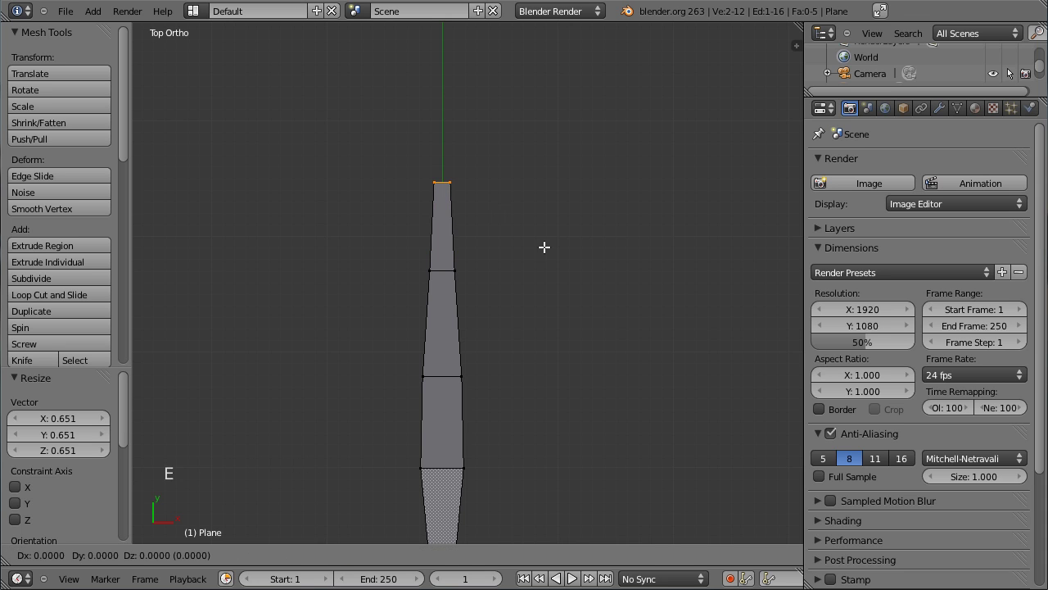
click(567, 129)
key(s)
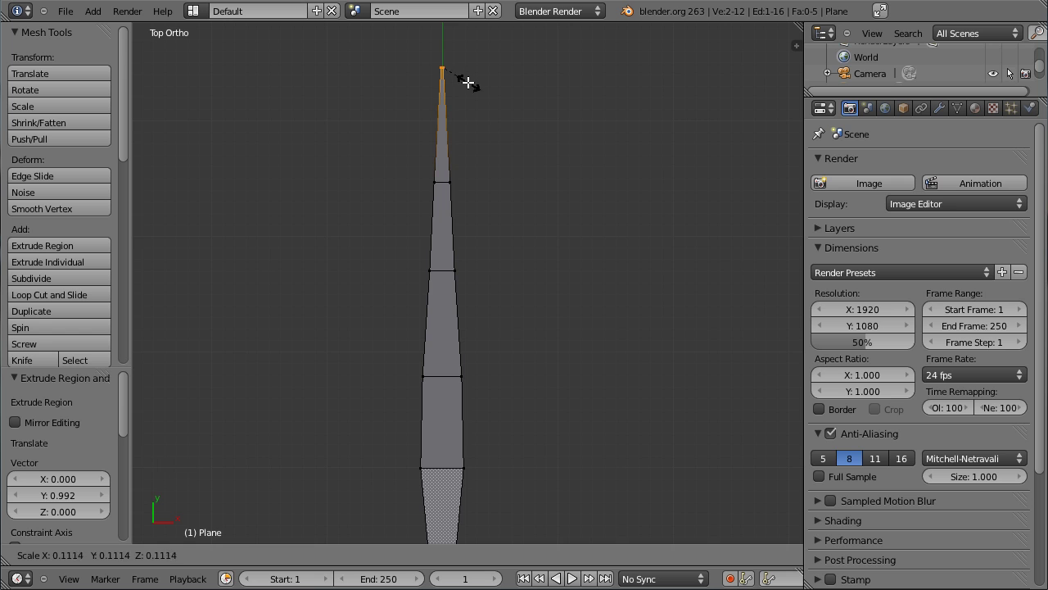
click(484, 101)
Step: Check the blade, cancel a stray loop cut and return to object mode
scroll(down, 3)
scroll(up, 3)
key(Tab)
scroll(down, 3)
key(Tab)
key(ctrl+r)
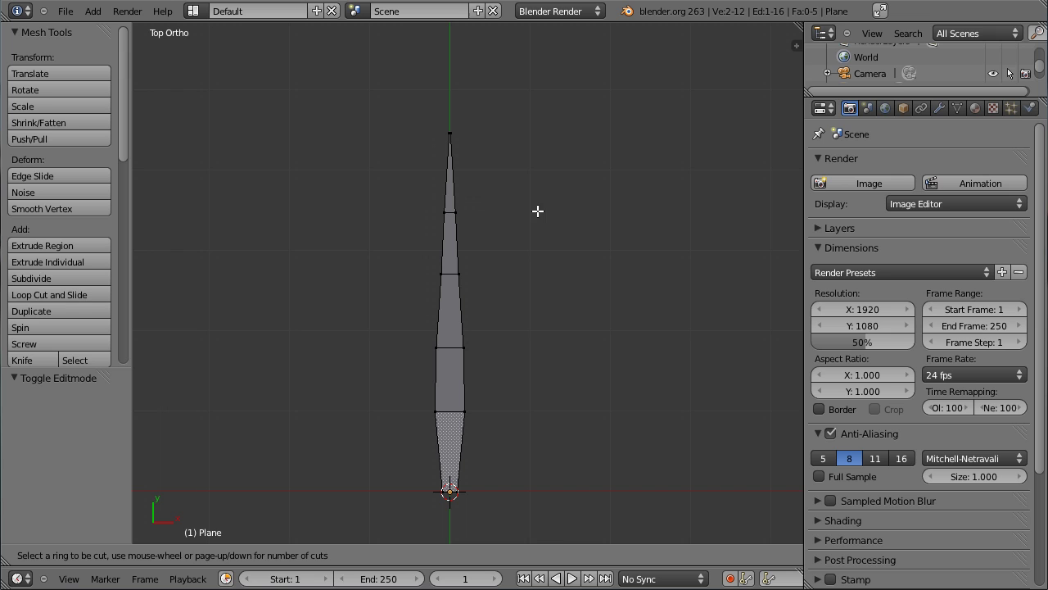
key(Tab)
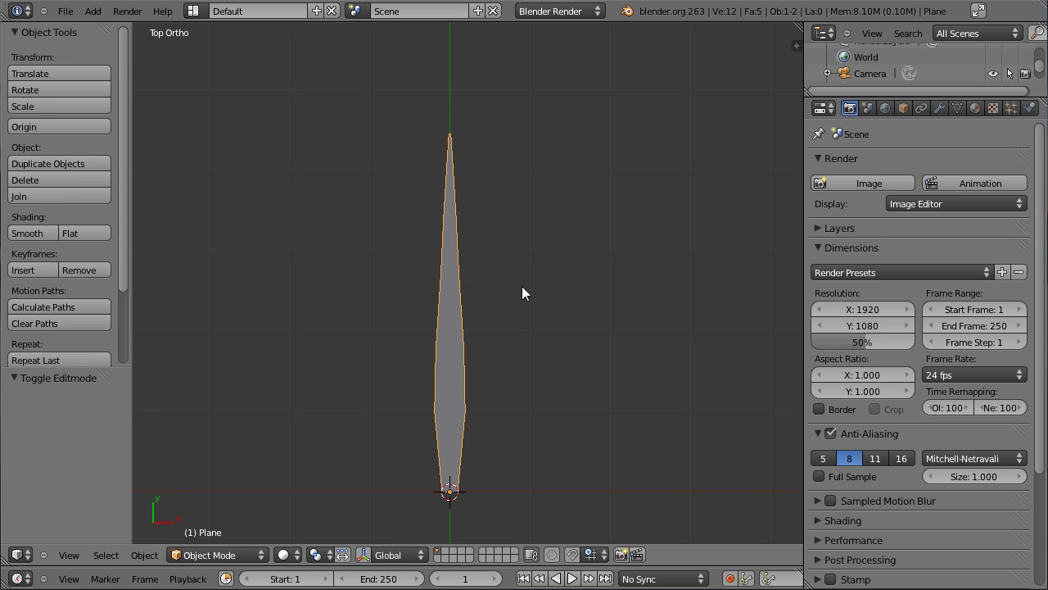
Step: In side view edit mode, box-select the tip vertex and enable proportional editing
key(KP_3)
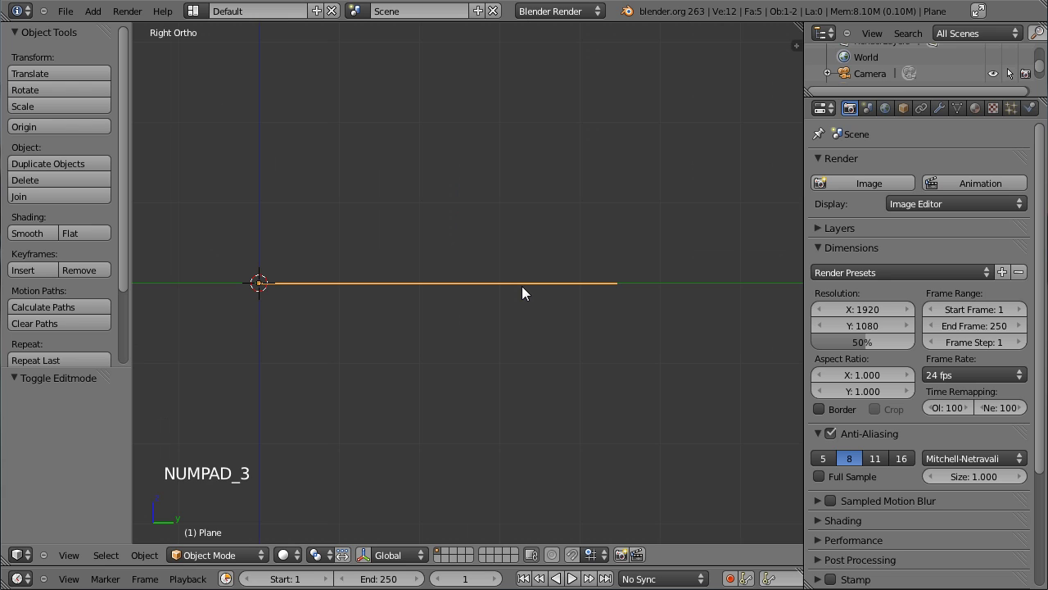
key(Tab)
key(z)
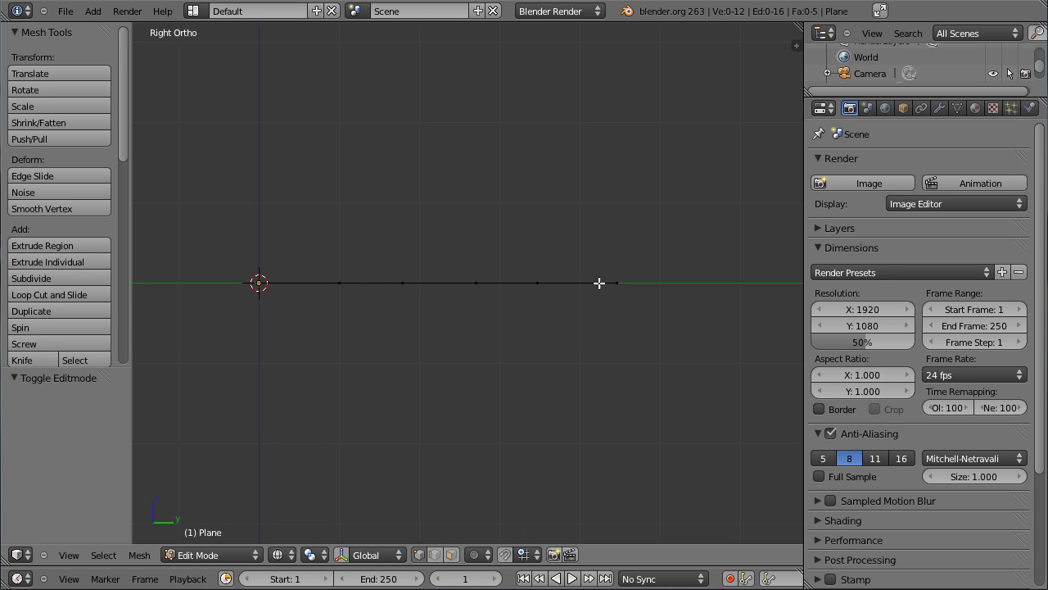
key(b)
middle_click(417, 251)
scroll(up, 3)
middle_click(616, 318)
key(KP_3)
scroll(down, 3)
scroll(up, 3)
scroll(down, 3)
middle_click(440, 209)
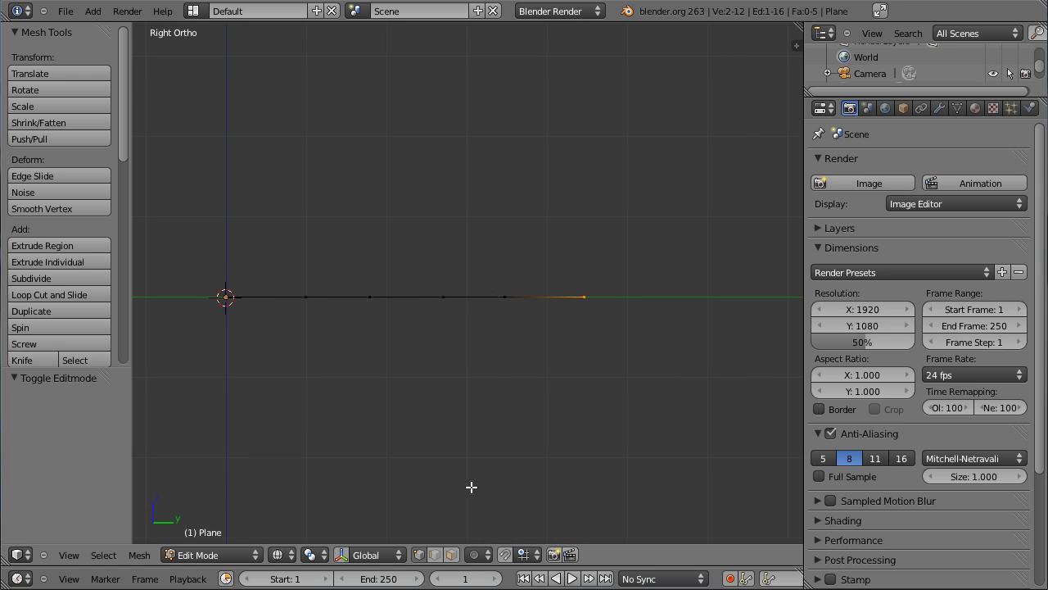
click(496, 558)
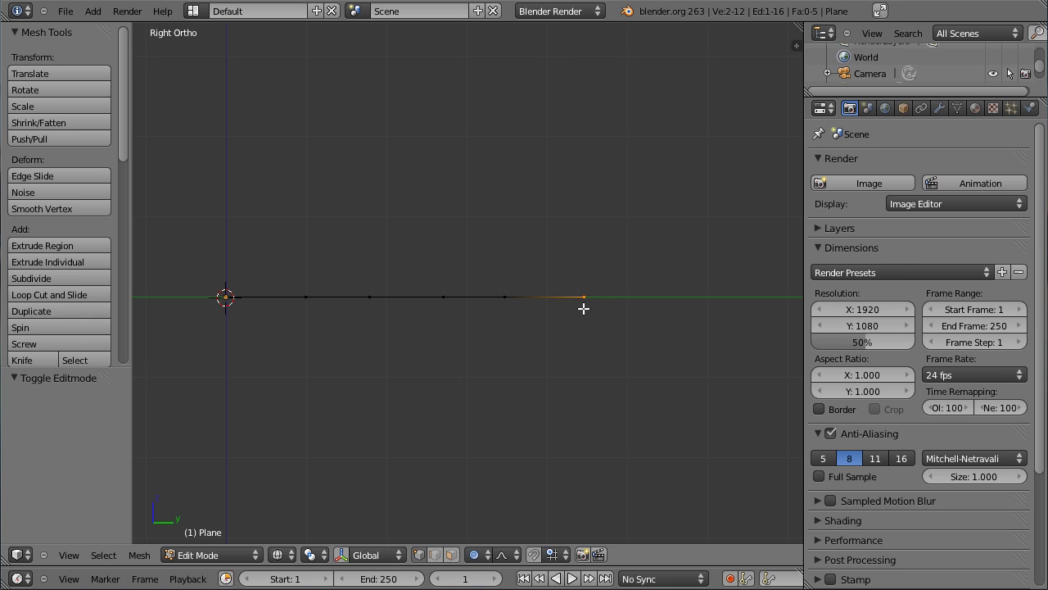
Step: Grab the tip upward with falloff to curve the blade, nudge it higher without falloff, and exit edit mode
key(g)
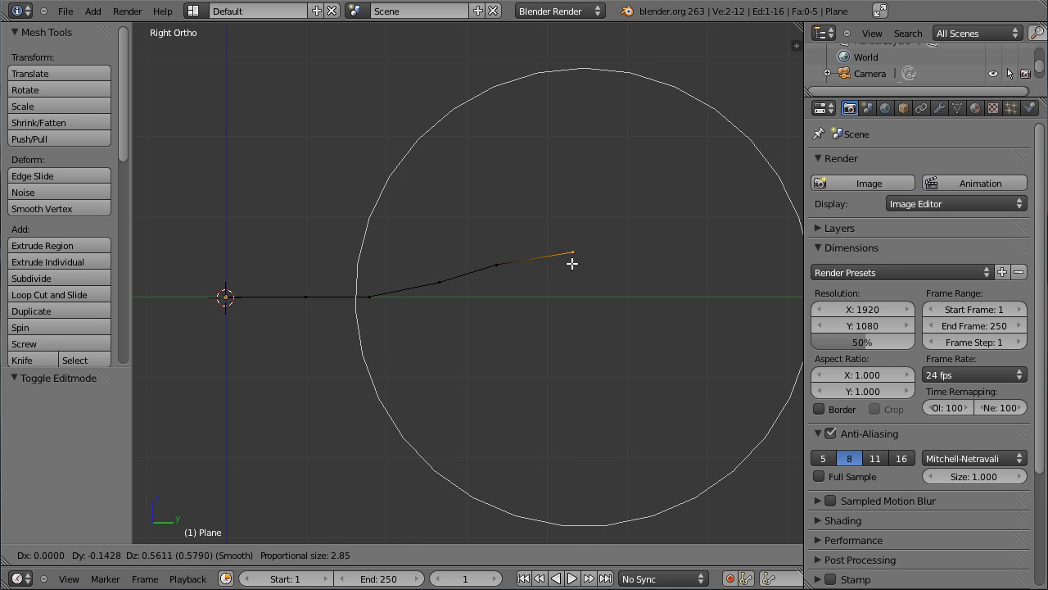
click(577, 261)
click(489, 559)
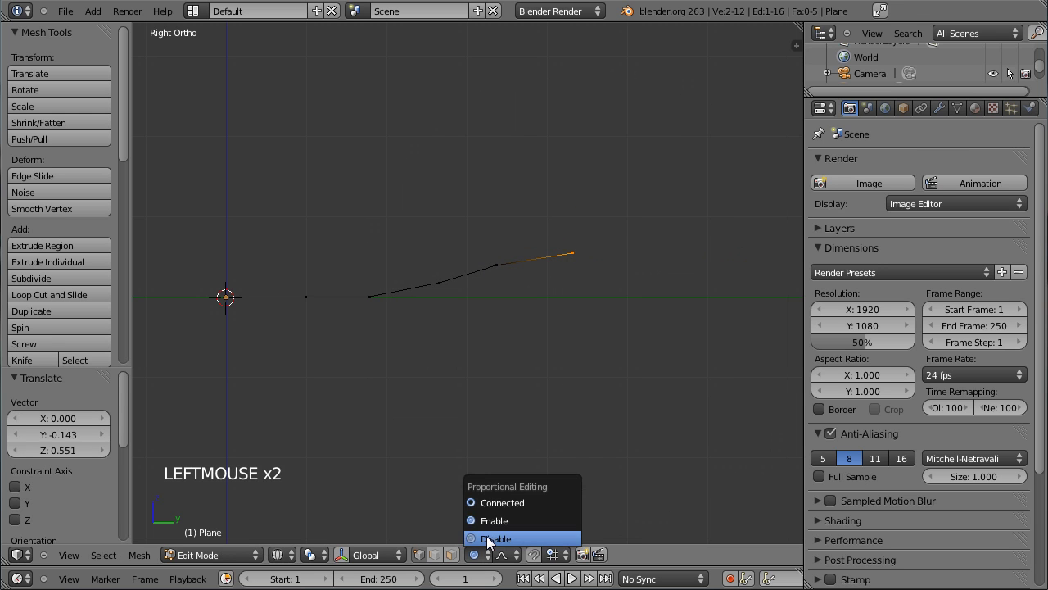
key(g)
click(607, 245)
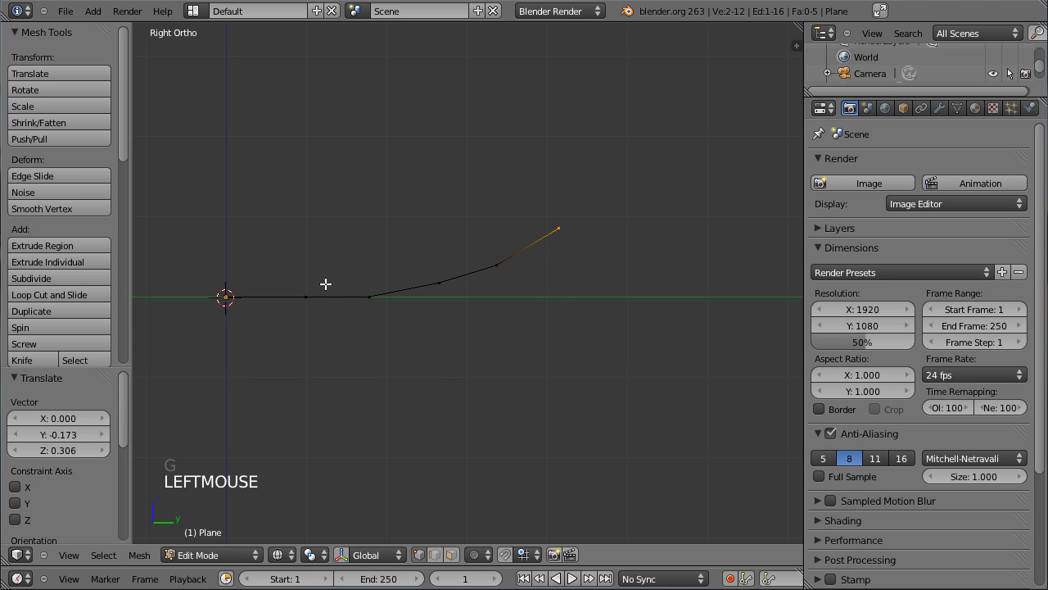
key(Tab)
middle_click(299, 237)
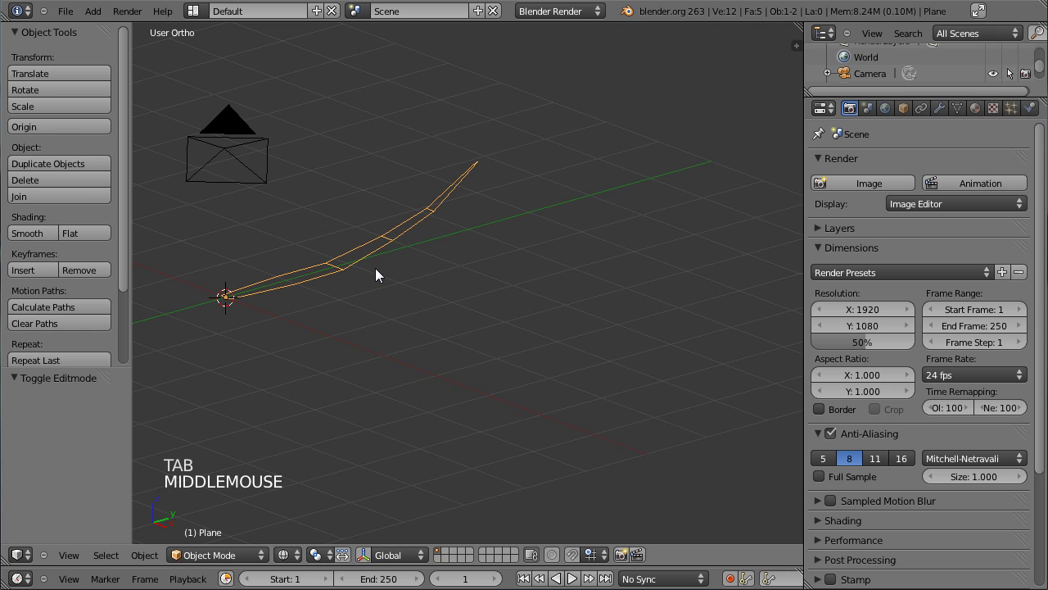
Step: From top view, duplicate the blade with Shift+D and place the copy just to its right
key(KP_7)
middle_click(438, 326)
key(shift+d)
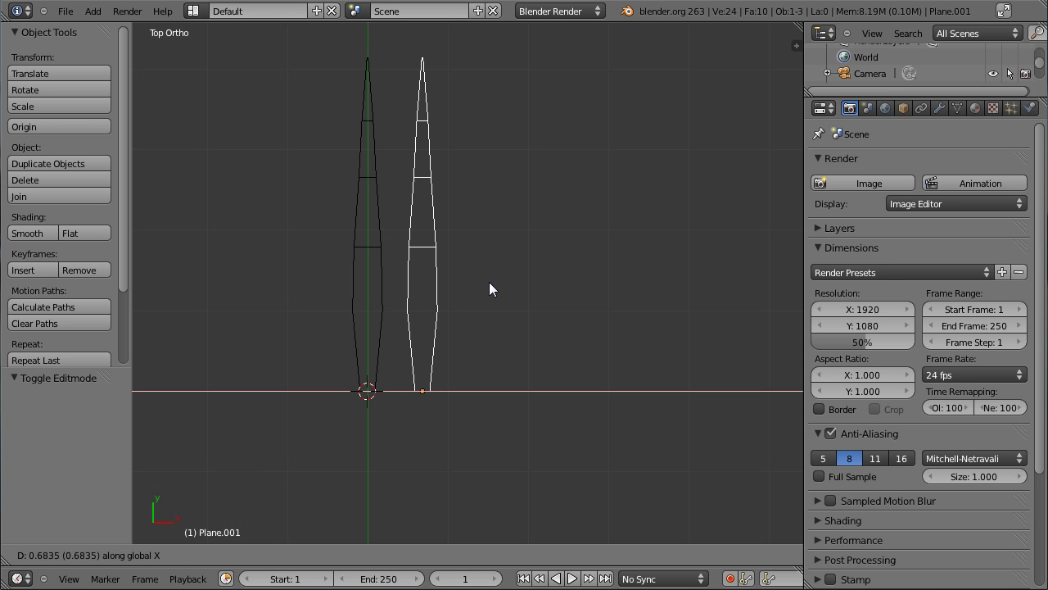
click(497, 289)
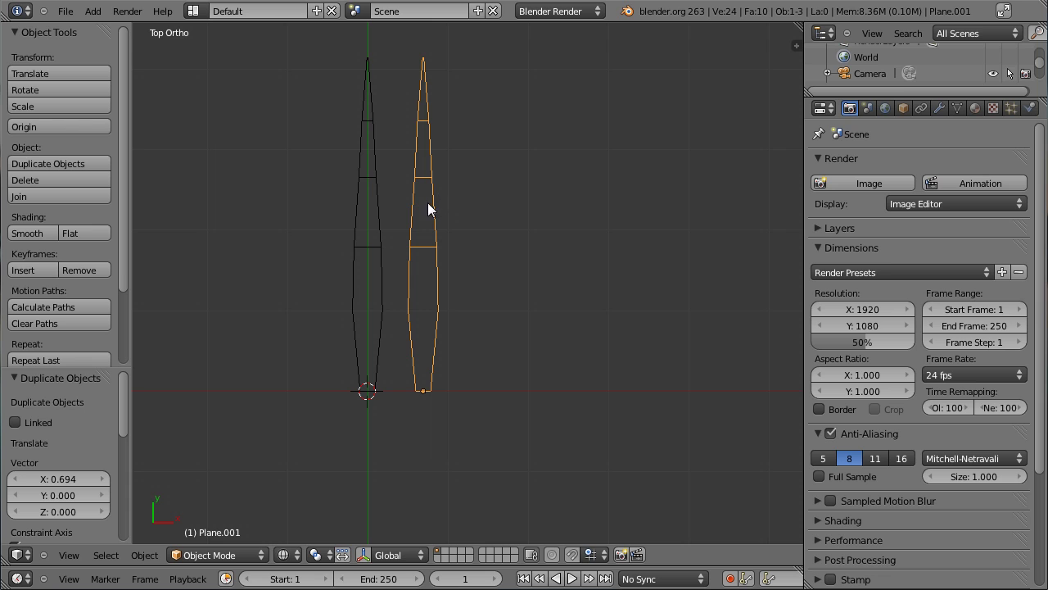
Step: In edit mode, scale the copy shorter along Y and slimmer along X, then slide it along its length
key(Tab)
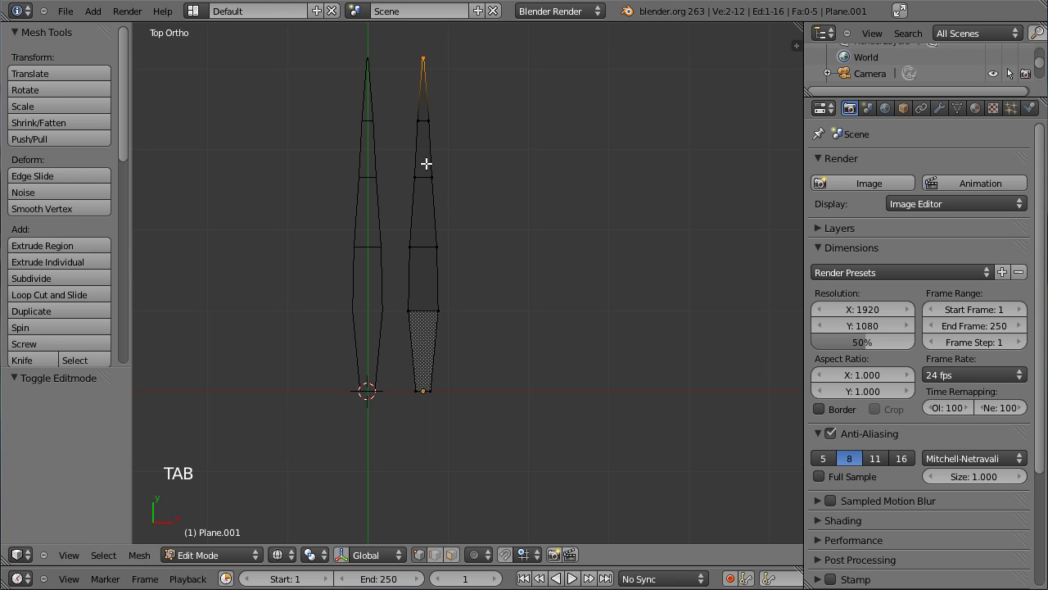
key(a)
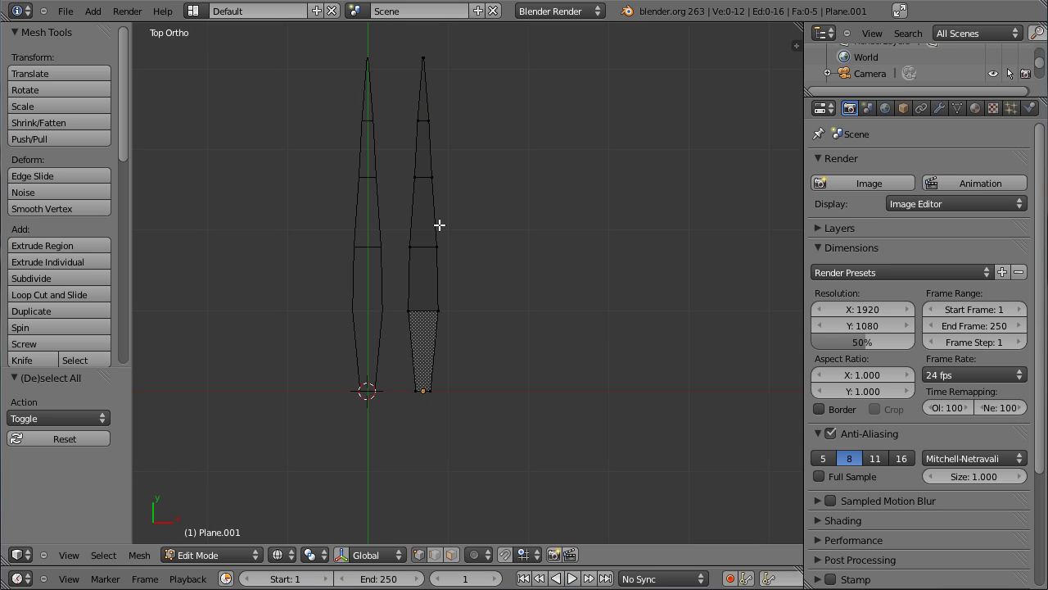
key(a)
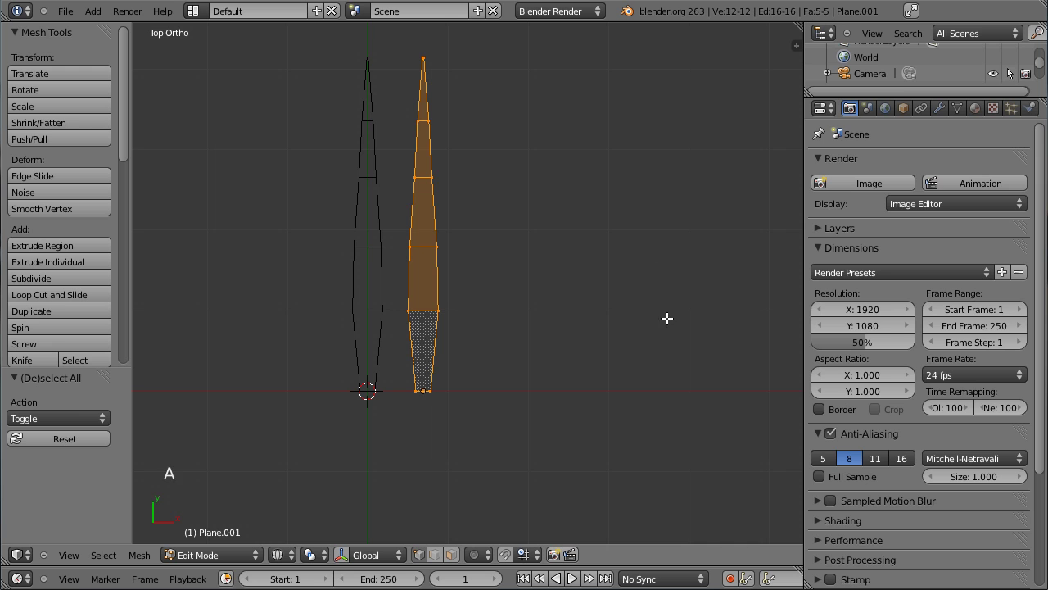
key(s)
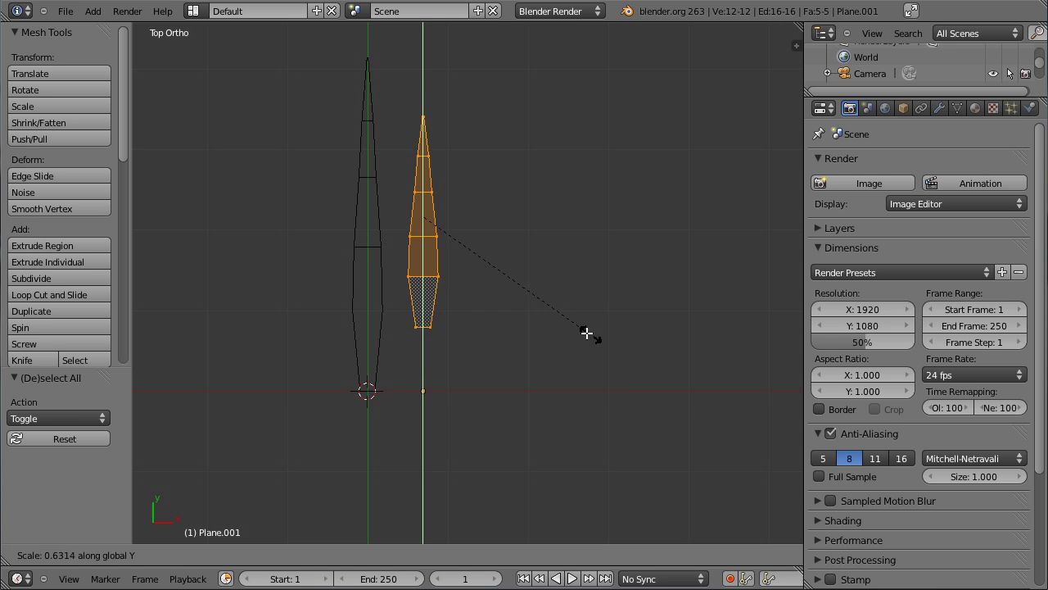
click(588, 327)
key(s)
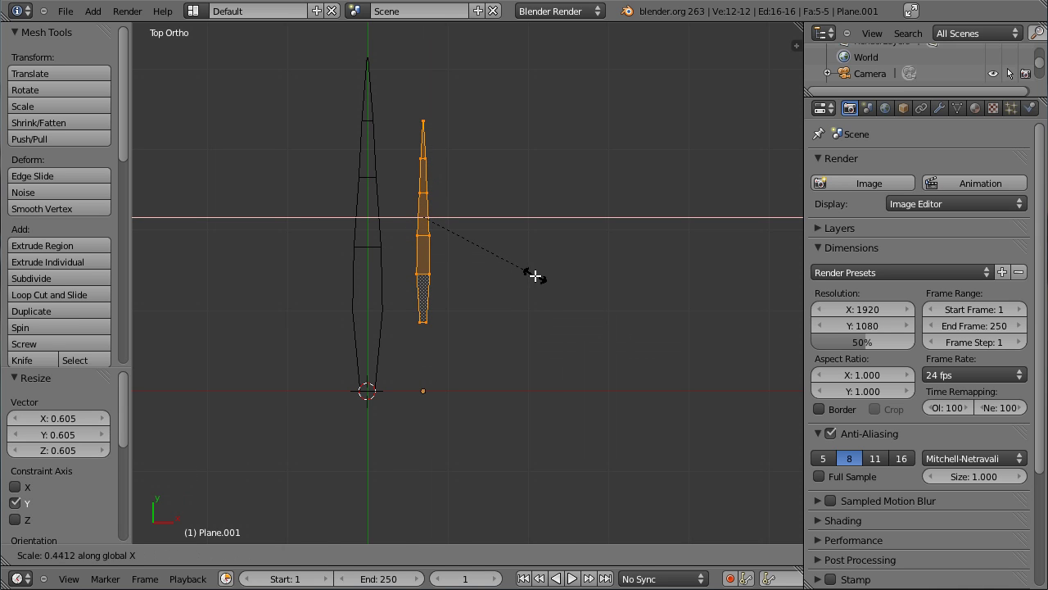
click(541, 272)
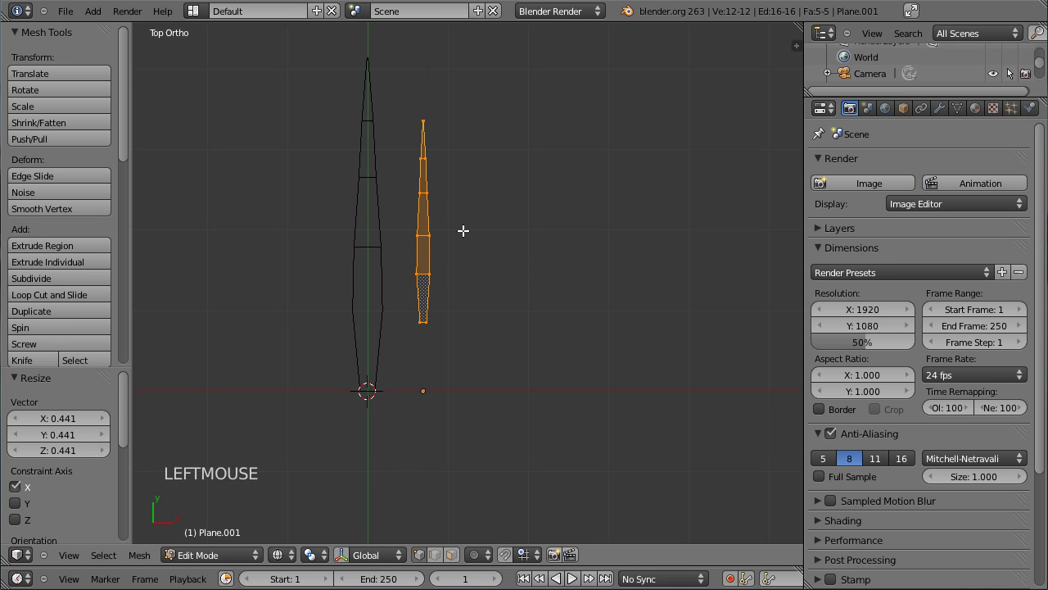
key(g)
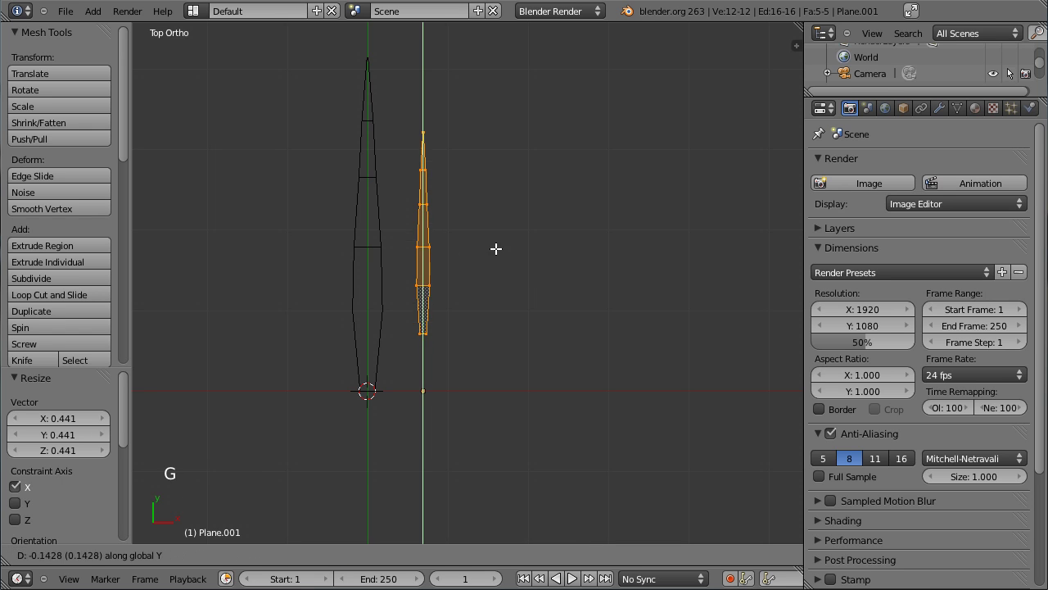
click(497, 299)
Step: Zoom to the base and nudge it exactly onto the ground line
middle_click(511, 338)
scroll(up, 3)
middle_click(483, 315)
scroll(up, 3)
key(g)
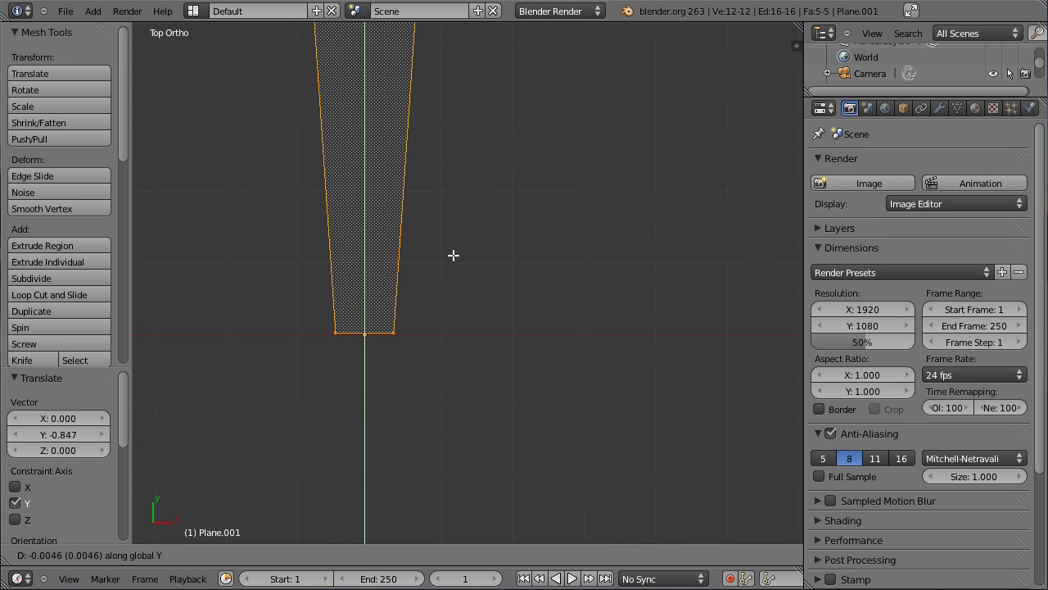
click(459, 252)
scroll(down, 3)
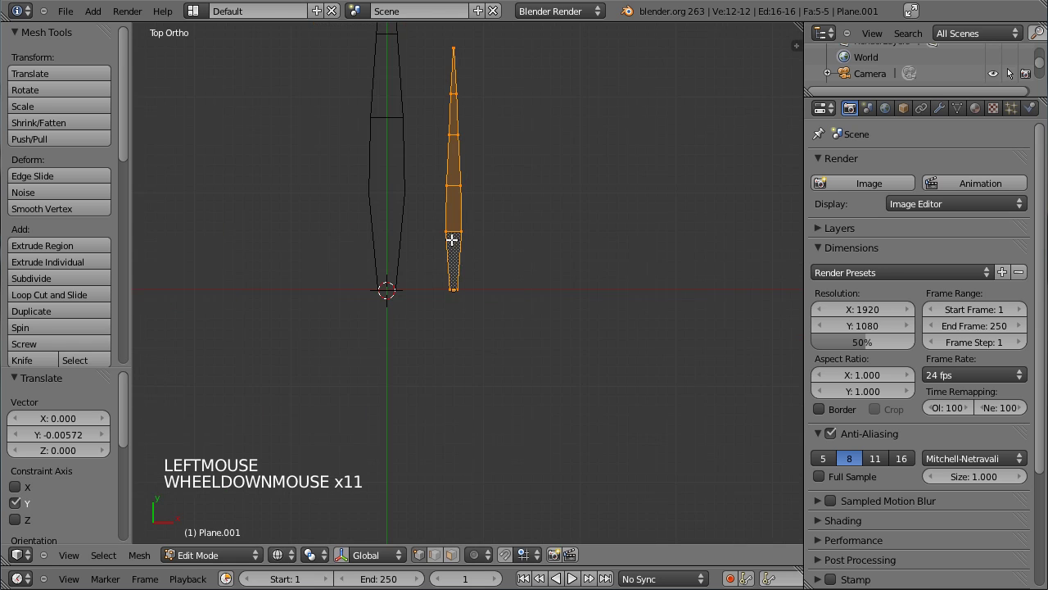
middle_click(506, 138)
Step: In side view edit mode, box-select the second blade's tip and move it to a new position
key(KP_3)
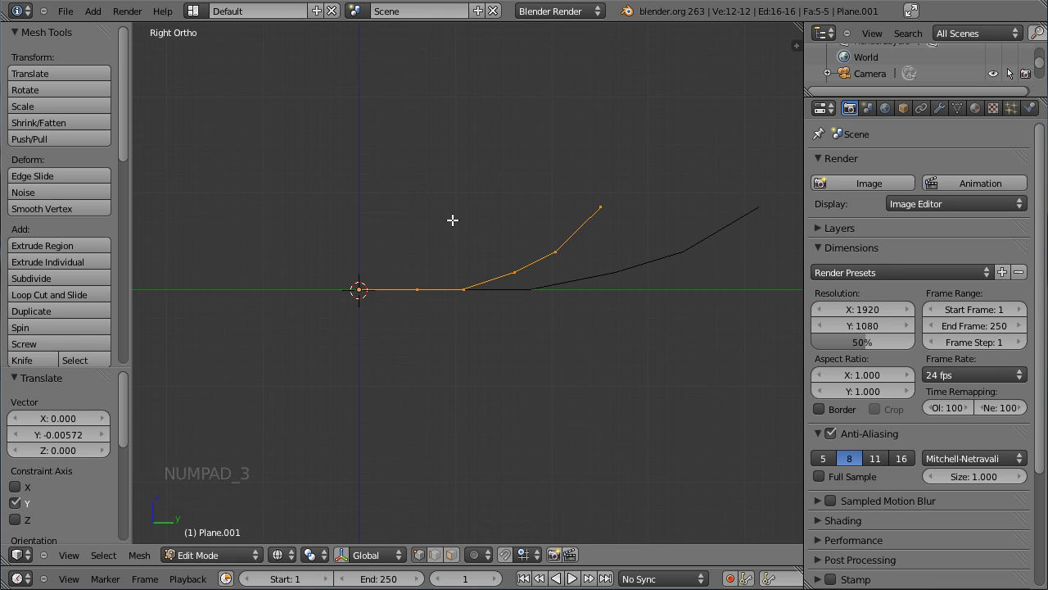
middle_click(456, 213)
scroll(up, 3)
key(Tab)
scroll(up, 3)
key(Tab)
key(a)
key(b)
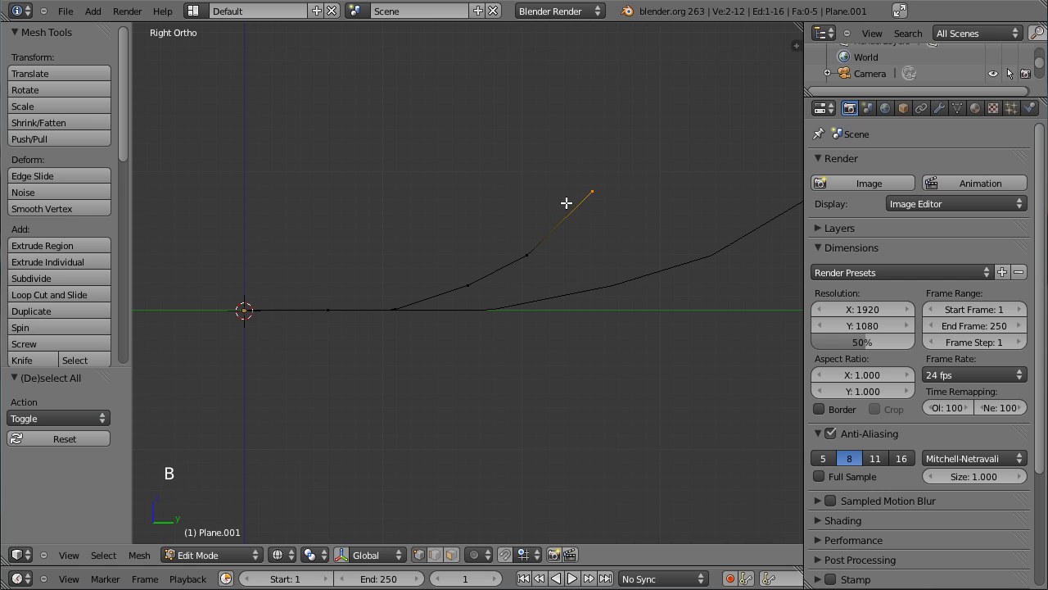
key(g)
click(647, 192)
Step: Raise the upper section and lower bend vertices to rework the curve, then exit edit mode
key(a)
key(b)
key(g)
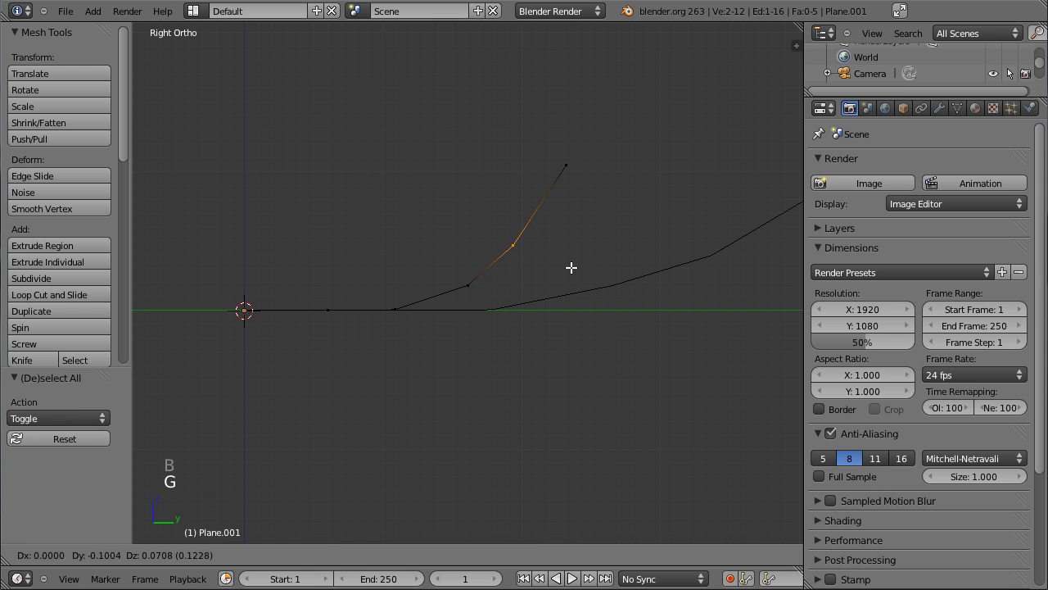
click(576, 263)
key(a)
key(b)
key(g)
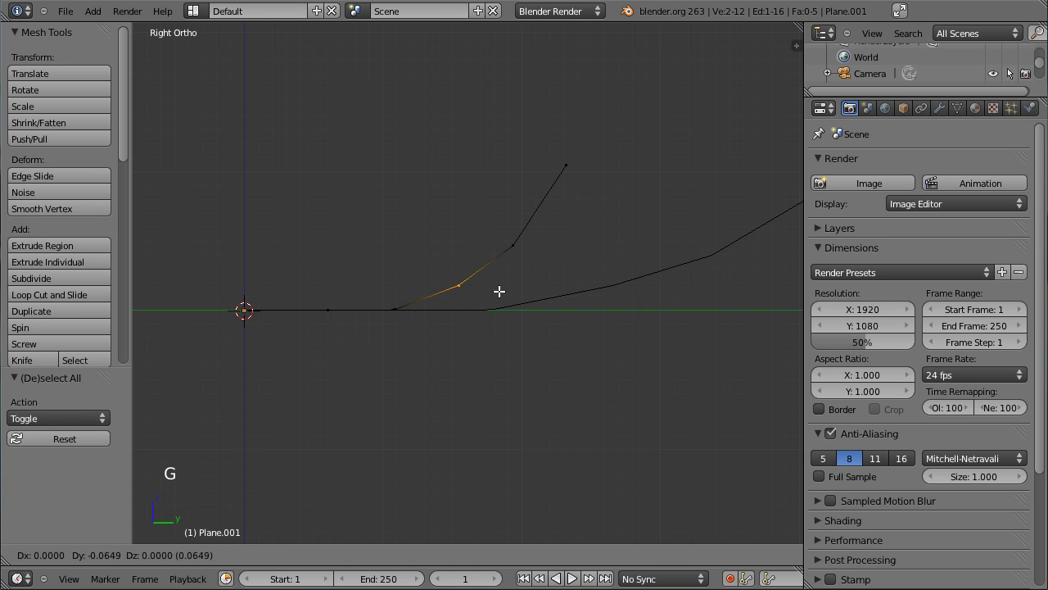
click(505, 287)
key(Tab)
Step: Return to top view and duplicate the second blade with Shift+D
middle_click(315, 206)
key(KP_7)
middle_click(355, 212)
key(shift+d)
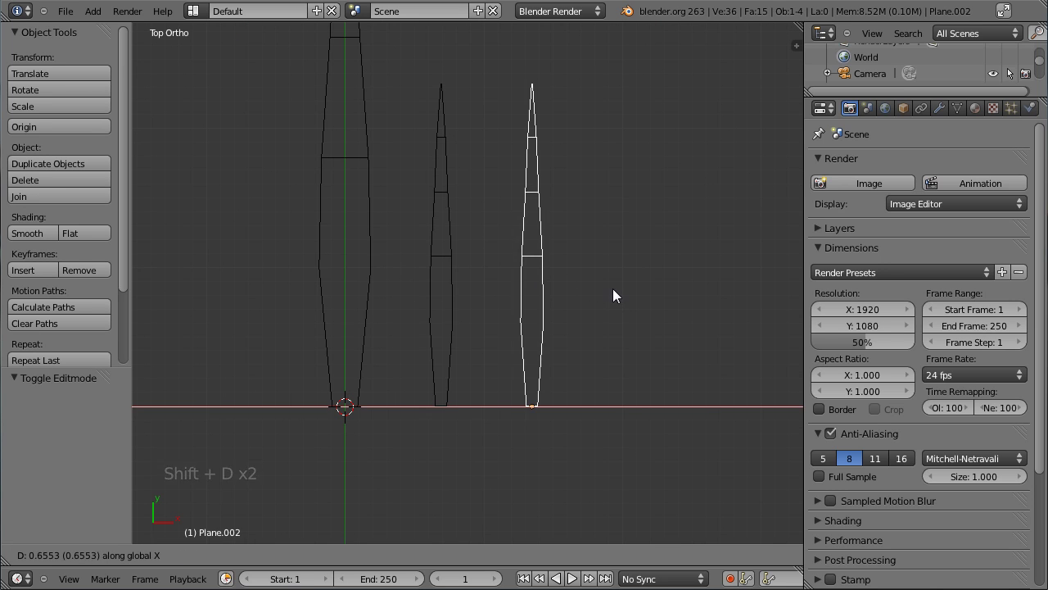
Step: Place the third blade to the right, then in side view edit mode grab and rotate part of its curve
click(619, 294)
key(Tab)
key(KP_3)
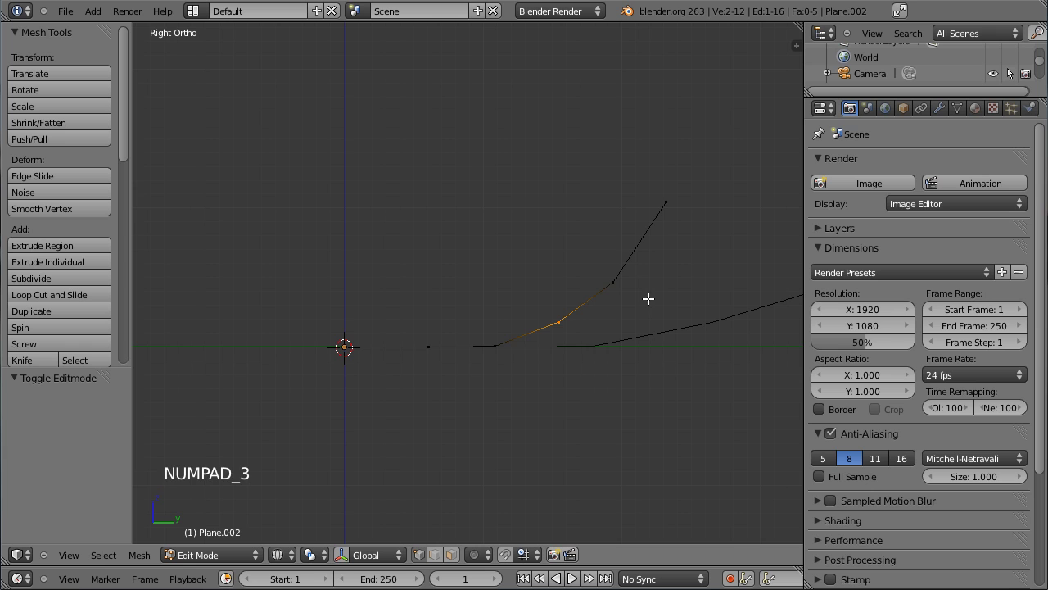
key(b)
key(g)
click(652, 245)
key(r)
click(484, 98)
Step: Grab and rotate again for a steeper bend, exit edit mode and orbit to compare the three blades
key(g)
click(621, 163)
key(r)
click(524, 148)
key(Tab)
middle_click(401, 177)
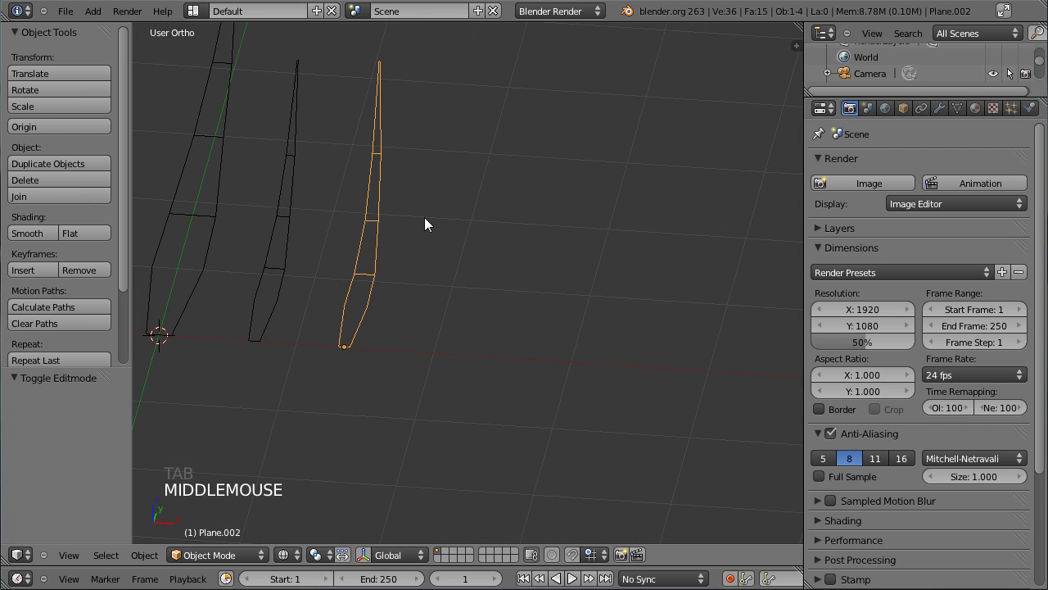
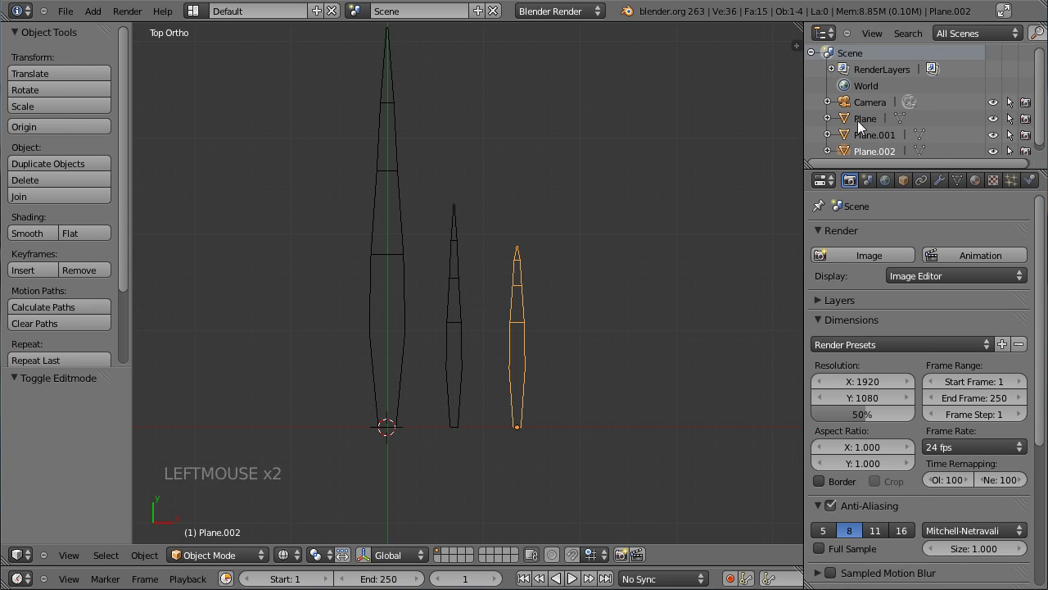
Step: Select the tallest blade in the Outliner and rename it Brin_01 in its object settings
click(868, 116)
click(873, 127)
click(873, 146)
click(874, 158)
click(870, 139)
click(875, 126)
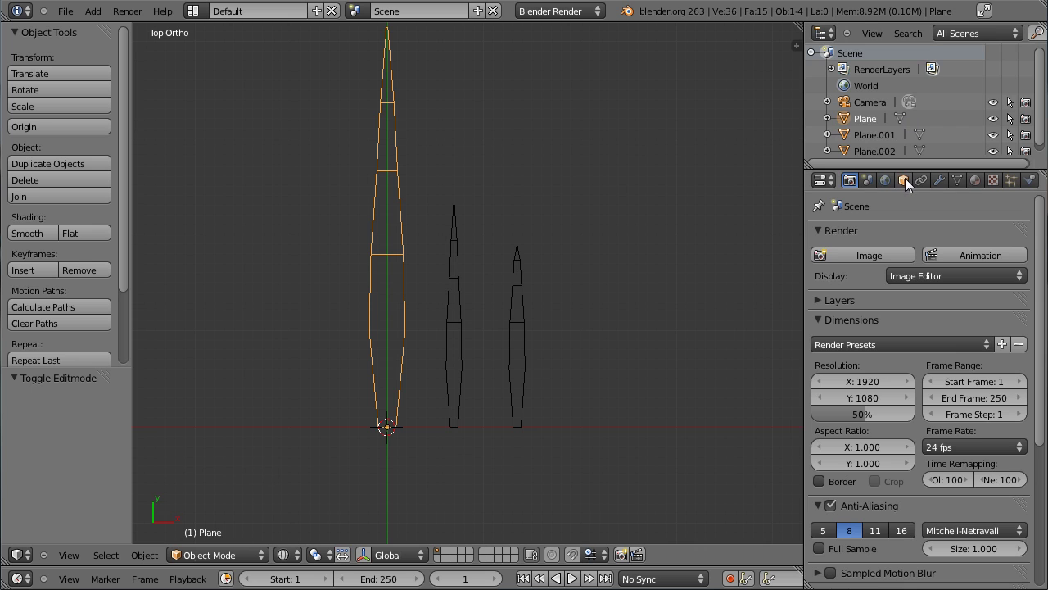
click(915, 186)
click(879, 242)
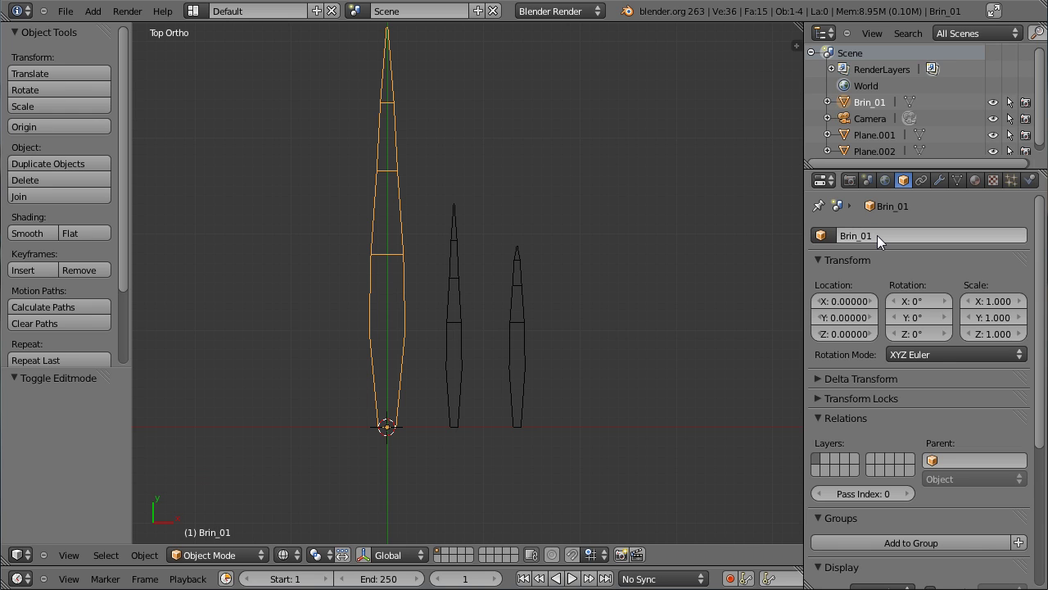
Step: Rename the second and third blades Brin_02 and Brin_03, then reselect Brin_01
click(874, 141)
click(896, 224)
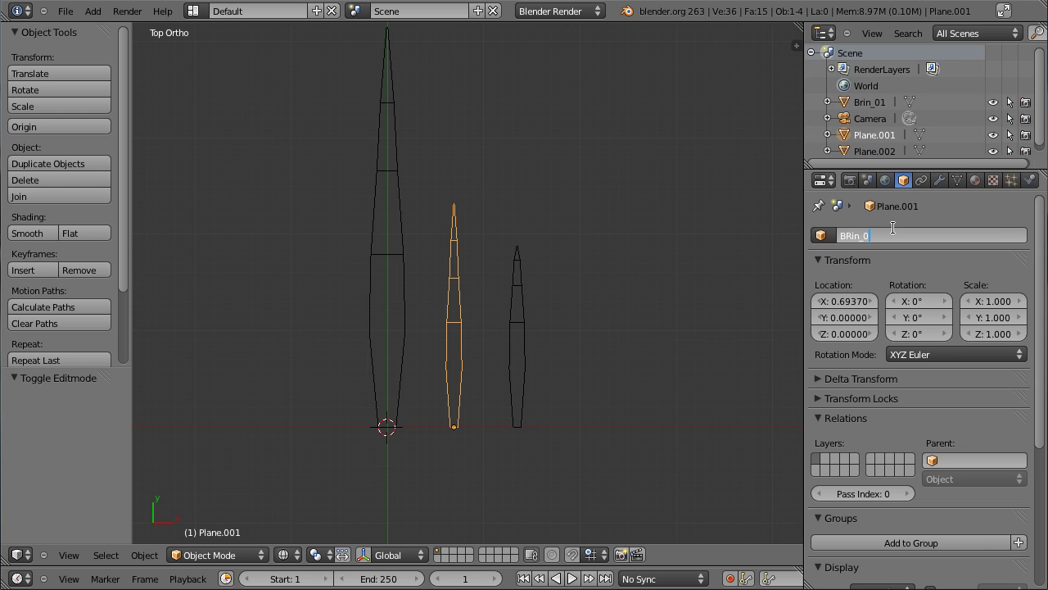
click(871, 243)
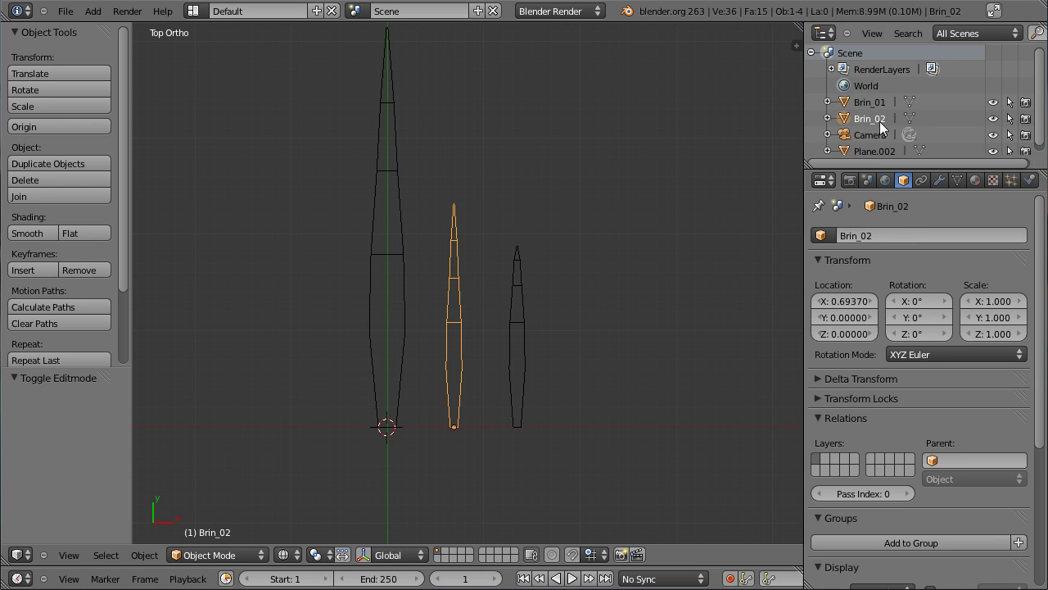
click(883, 157)
click(892, 229)
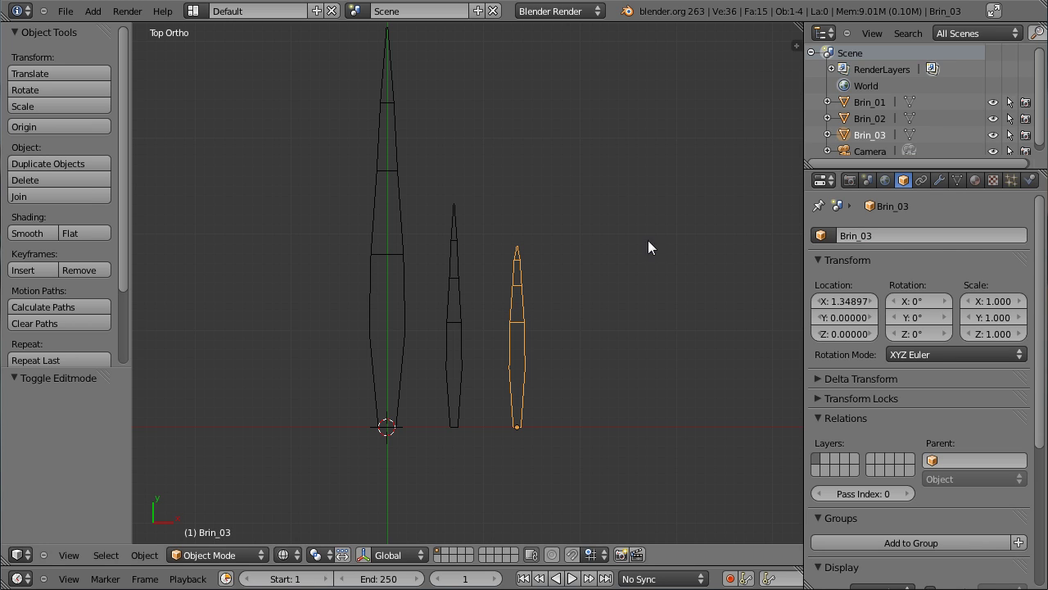
right_click(405, 278)
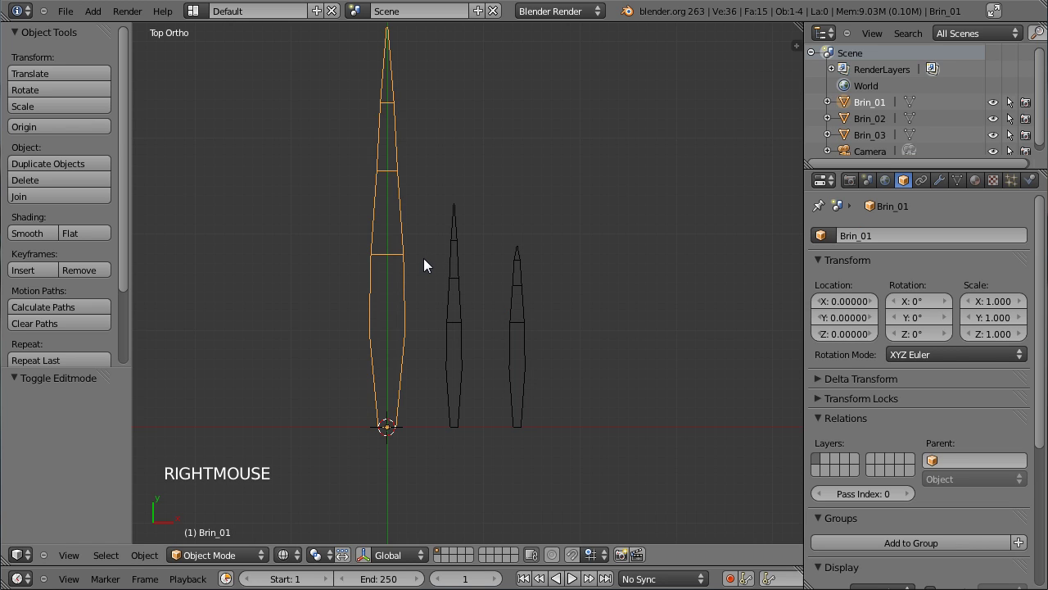
scroll(down, 3)
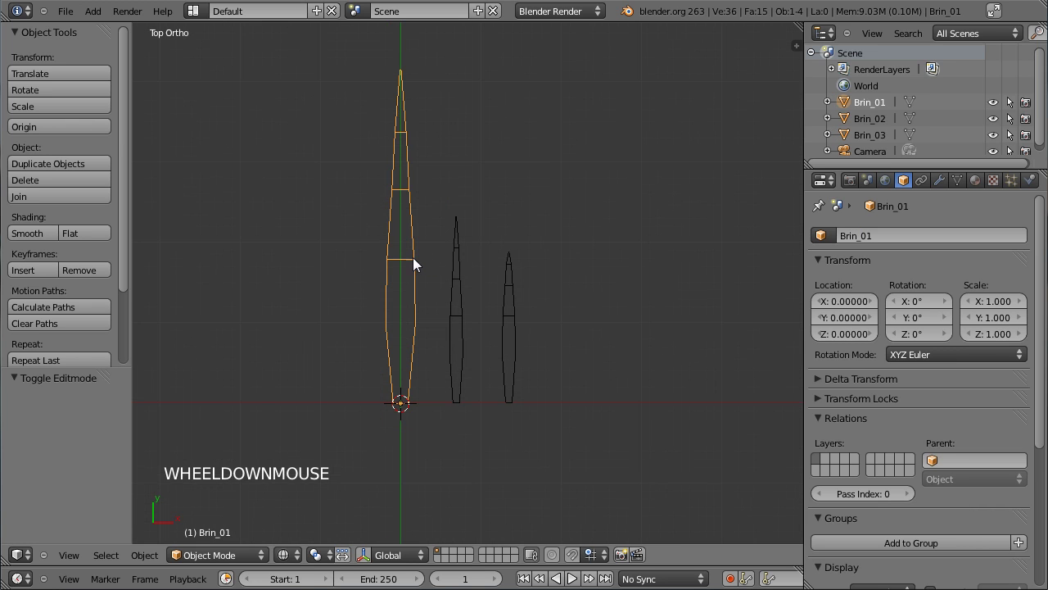
Step: Duplicate Brin_01 to the right of the others and scale the copy narrower in Edit Mode
key(shift+d)
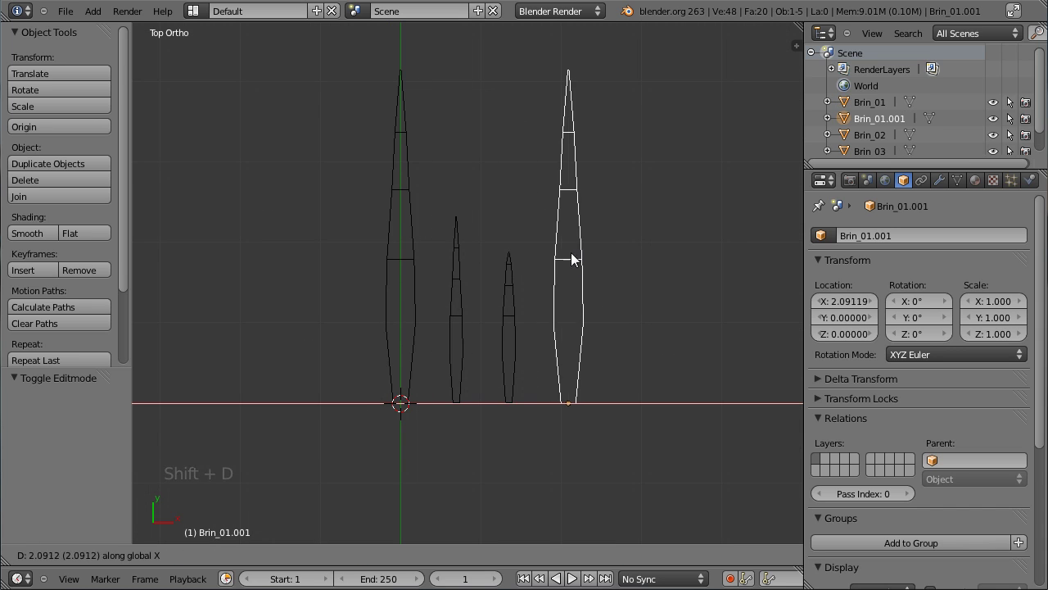
click(601, 262)
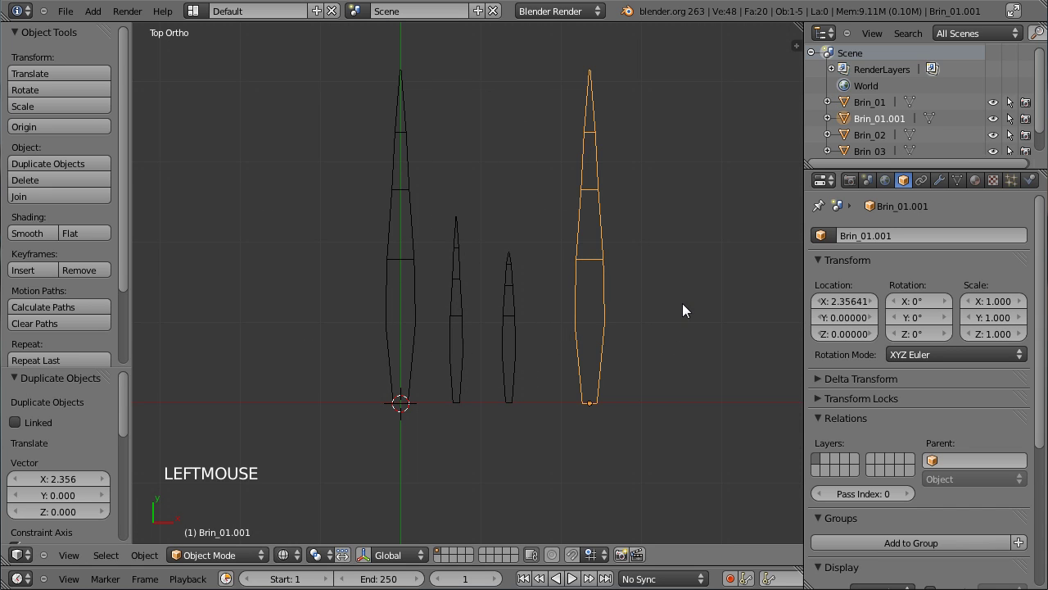
key(Tab)
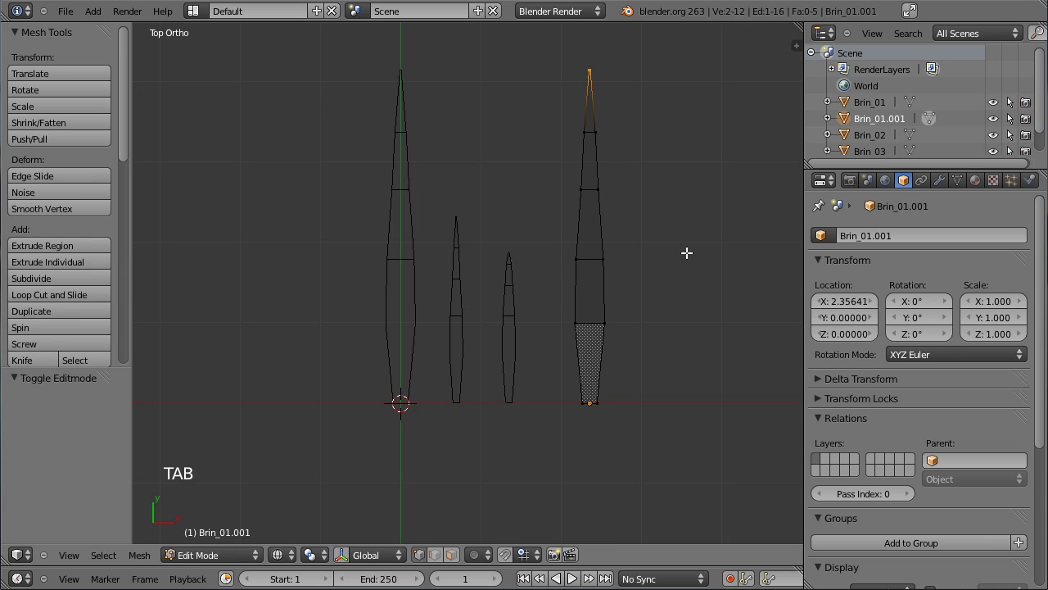
key(a)
key(a)
scroll(down, 3)
middle_click(631, 188)
key(s)
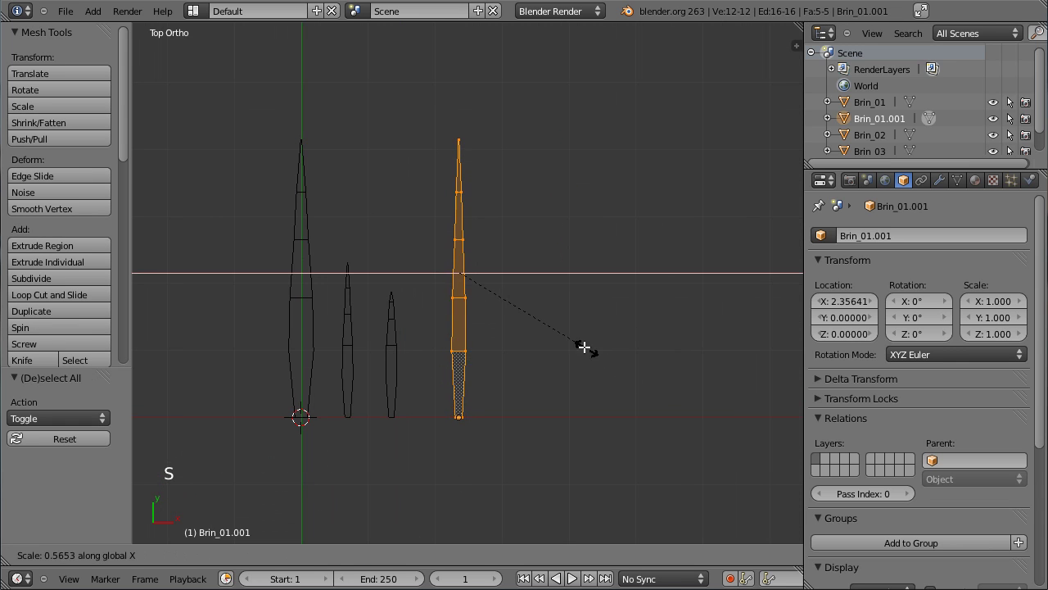
click(581, 329)
Step: Pull the copy's tip upward to lengthen it and add a widened edge loop across the blade
middle_click(526, 193)
key(a)
key(b)
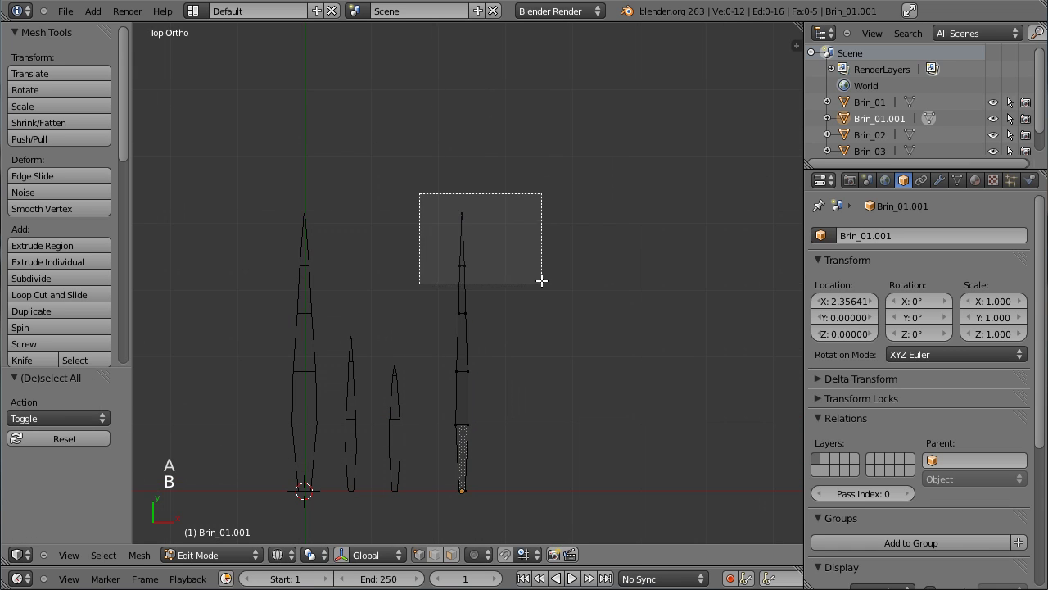
key(g)
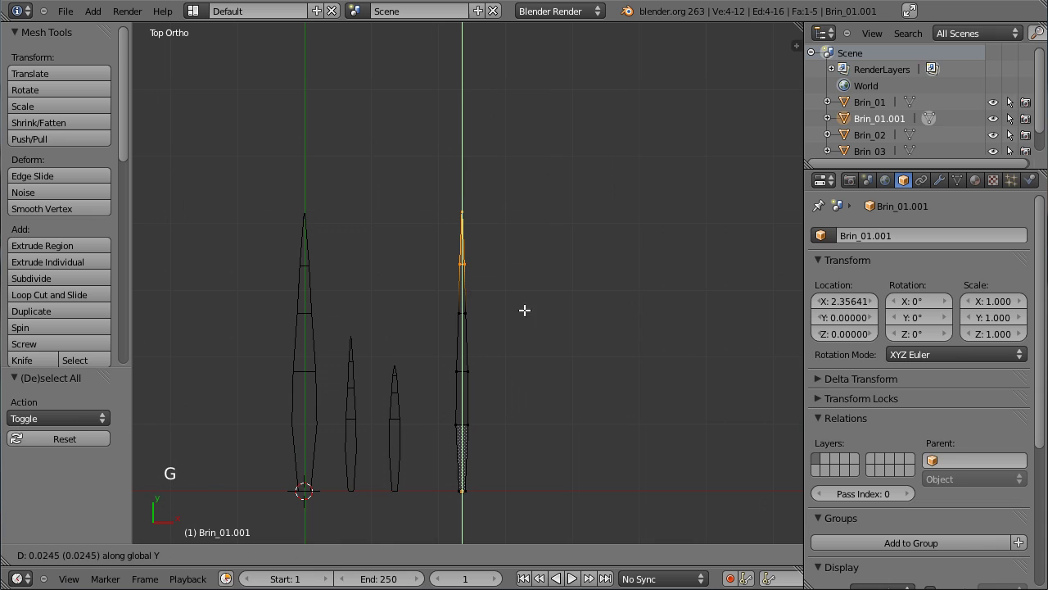
click(528, 196)
key(ctrl+r)
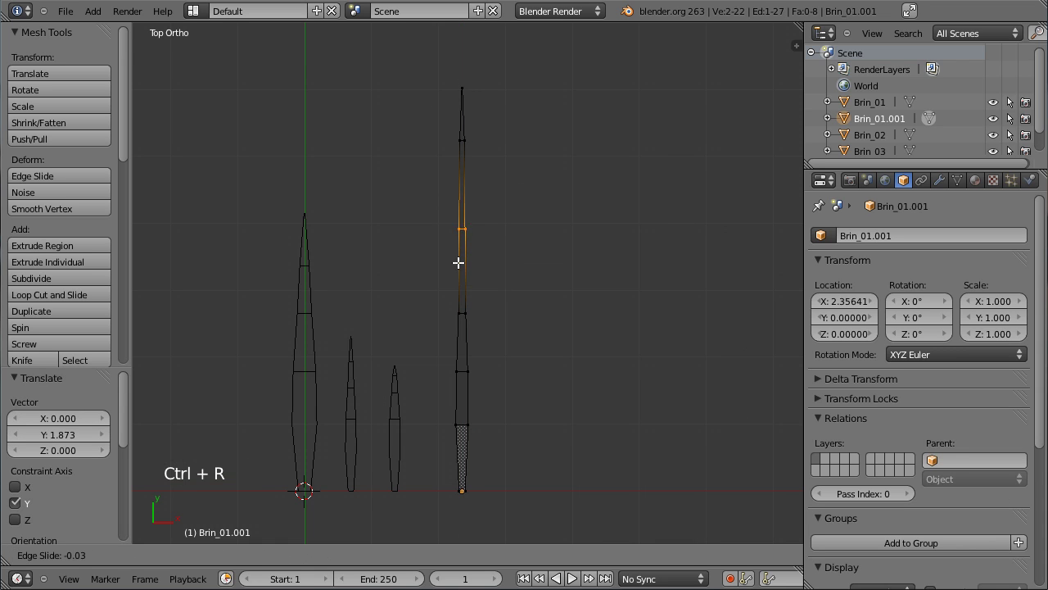
click(477, 261)
key(s)
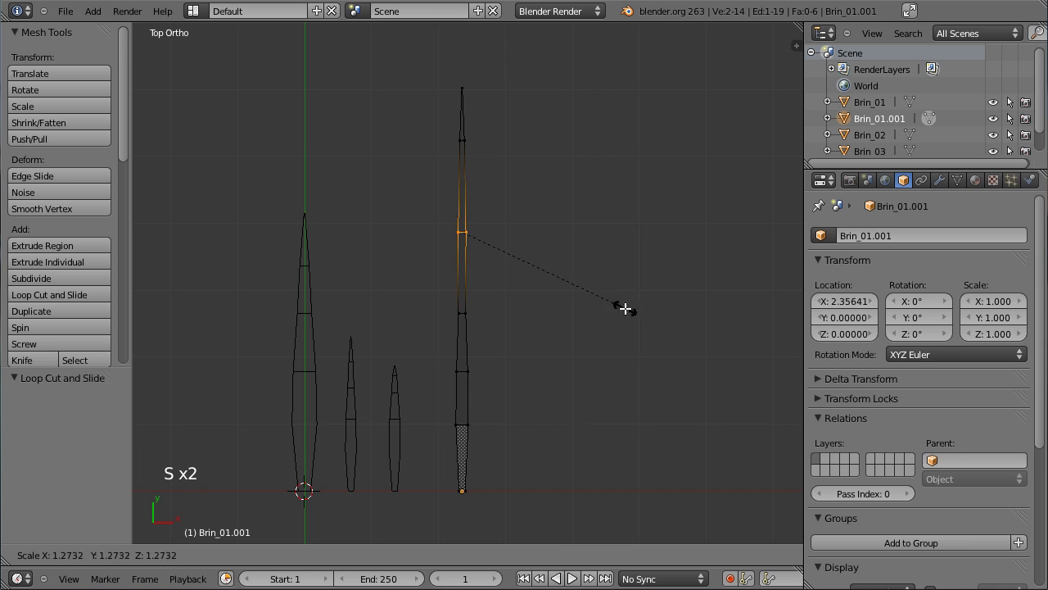
click(628, 307)
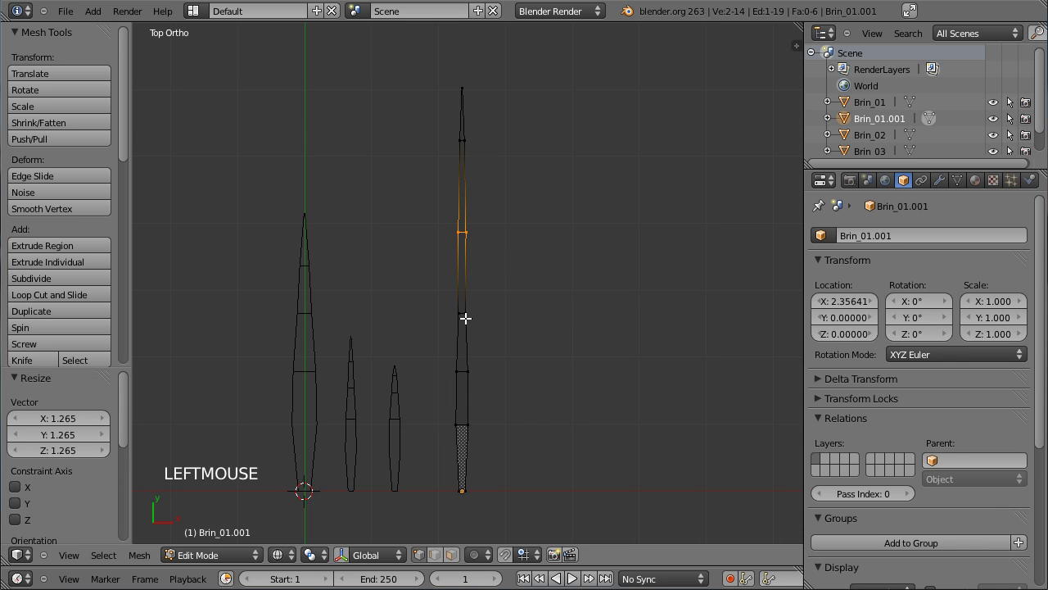
Step: Rescale several rings along the tall blade to shape its width, then leave Edit Mode
right_click(466, 310)
key(s)
click(535, 367)
right_click(468, 369)
key(s)
click(519, 412)
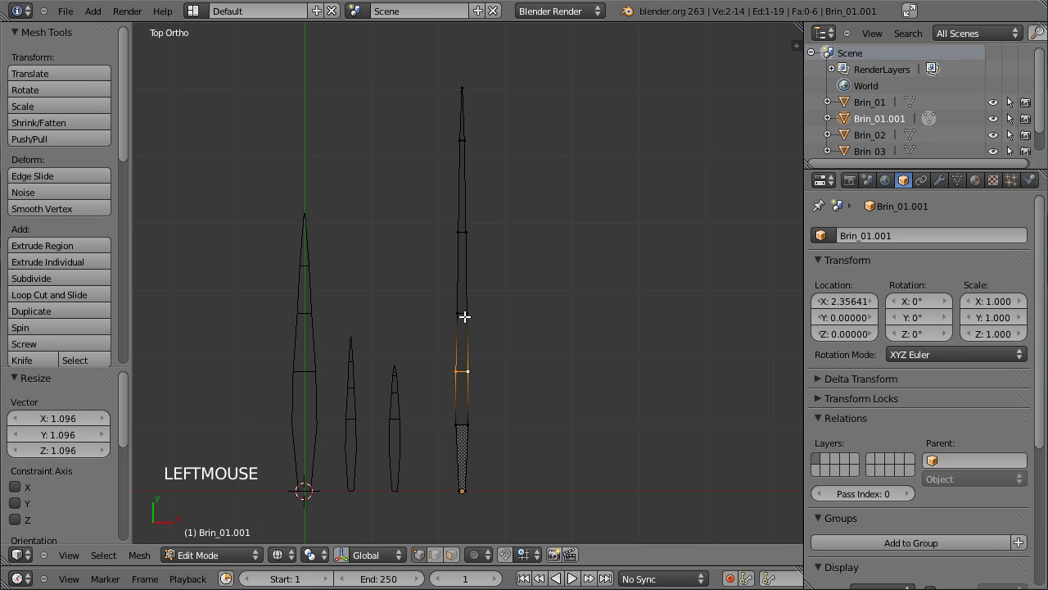
right_click(466, 306)
right_click(469, 308)
key(s)
click(578, 344)
key(Tab)
Step: From the side view, move the middle and upper vertices over to start bending the blade
key(z)
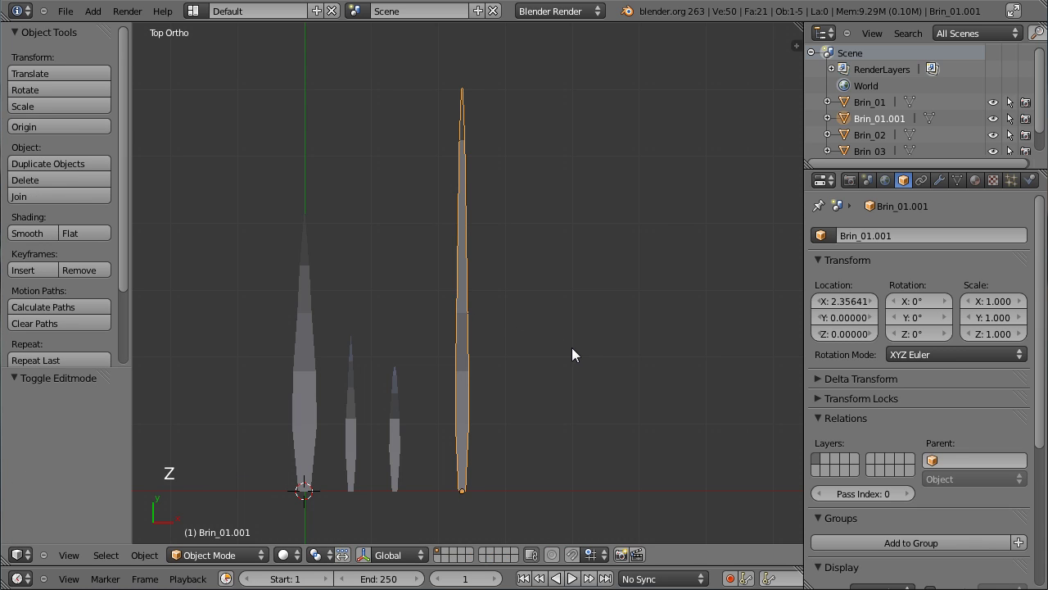
key(z)
key(KP_3)
key(Tab)
scroll(up, 3)
scroll(up, 3)
key(g)
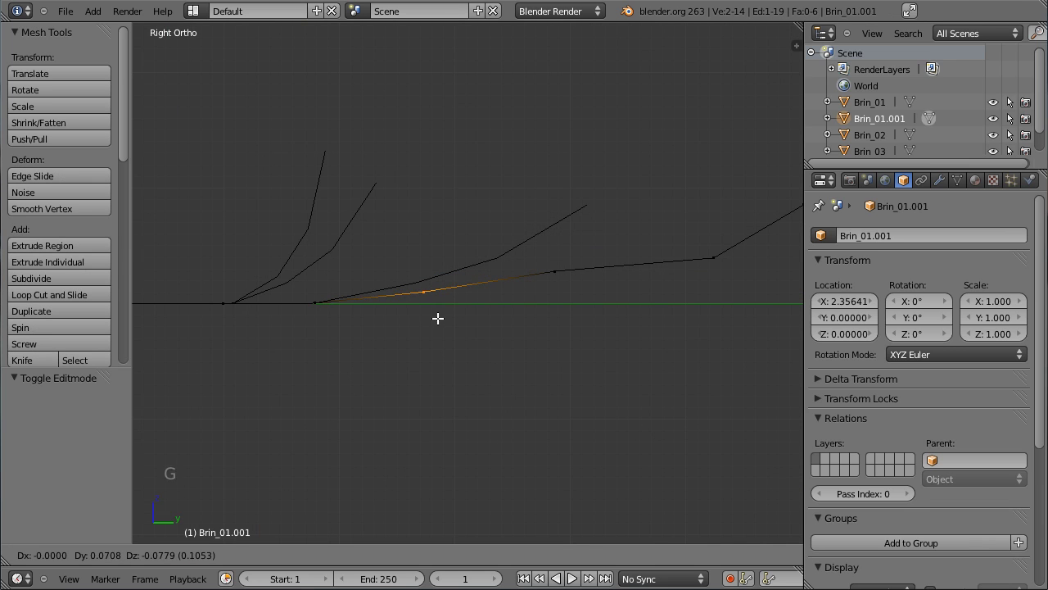
click(451, 319)
key(a)
key(b)
key(g)
click(623, 330)
Step: Curve the top section and tip into a gentle arc, leave Edit Mode and inspect the blades in 3D
middle_click(703, 325)
key(a)
key(b)
key(g)
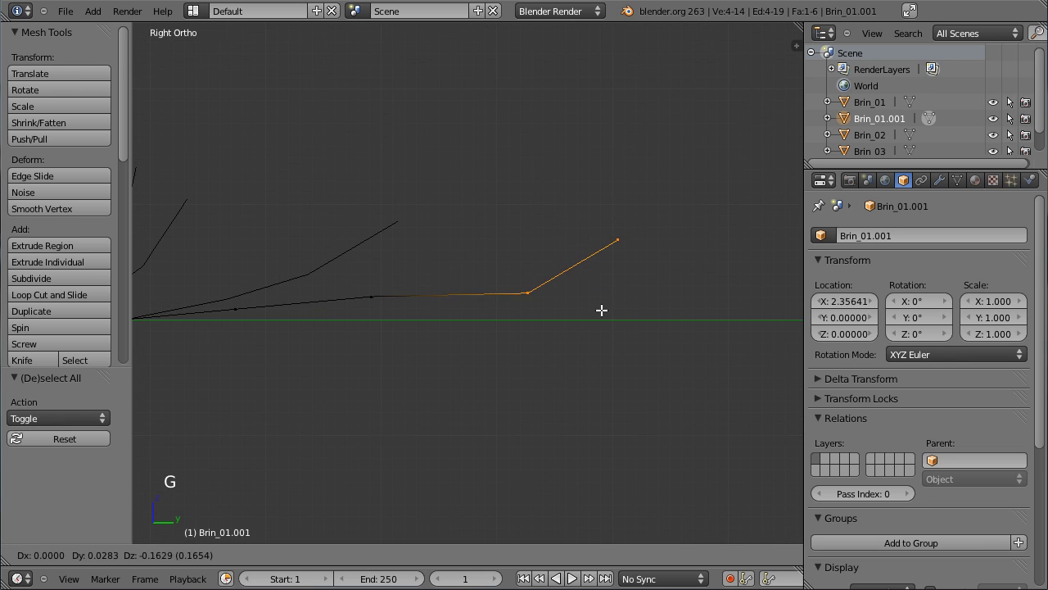
click(607, 300)
key(a)
key(b)
key(g)
click(693, 296)
scroll(down, 3)
key(Tab)
middle_click(312, 252)
middle_click(243, 228)
middle_click(316, 271)
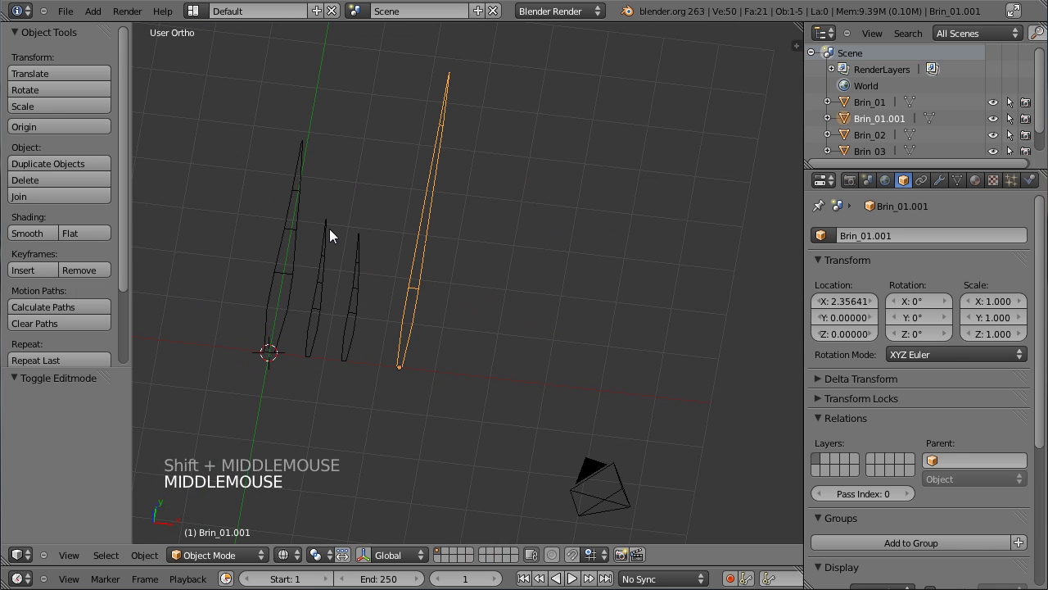
Step: View the blades in solid shading and rename the long curved one Brin_extralong
key(z)
middle_click(269, 205)
scroll(up, 3)
middle_click(534, 307)
middle_click(525, 302)
middle_click(420, 260)
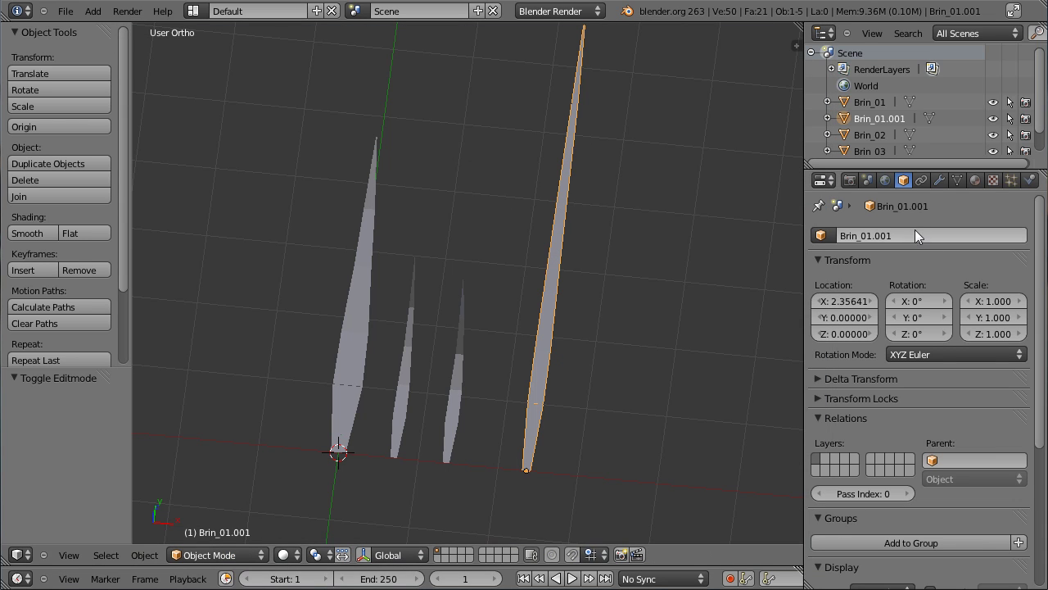
click(921, 241)
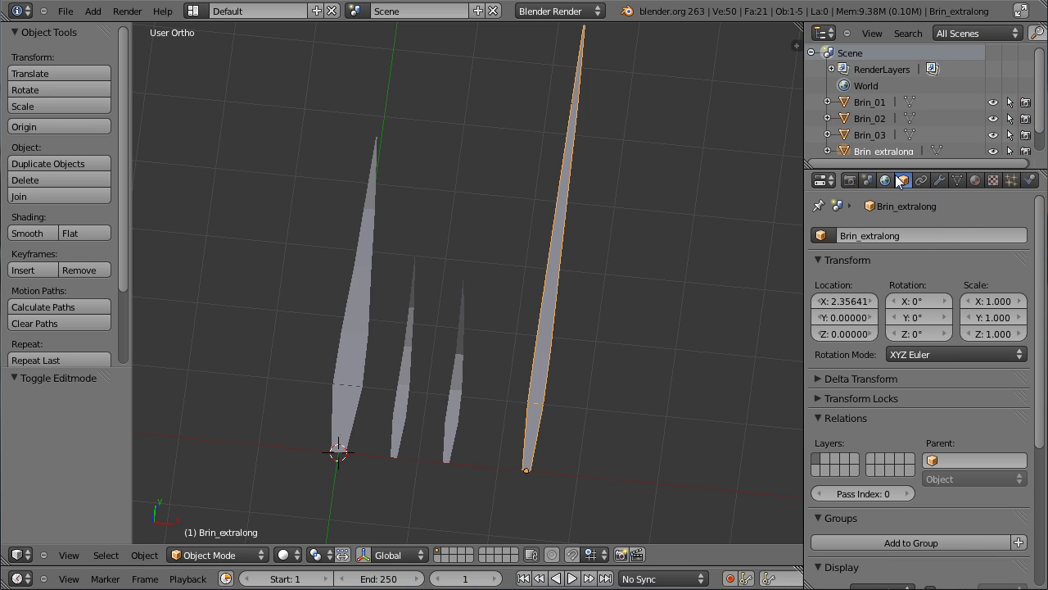
Step: Select the three original blades Brin_01 to Brin_03 together
right_click(371, 377)
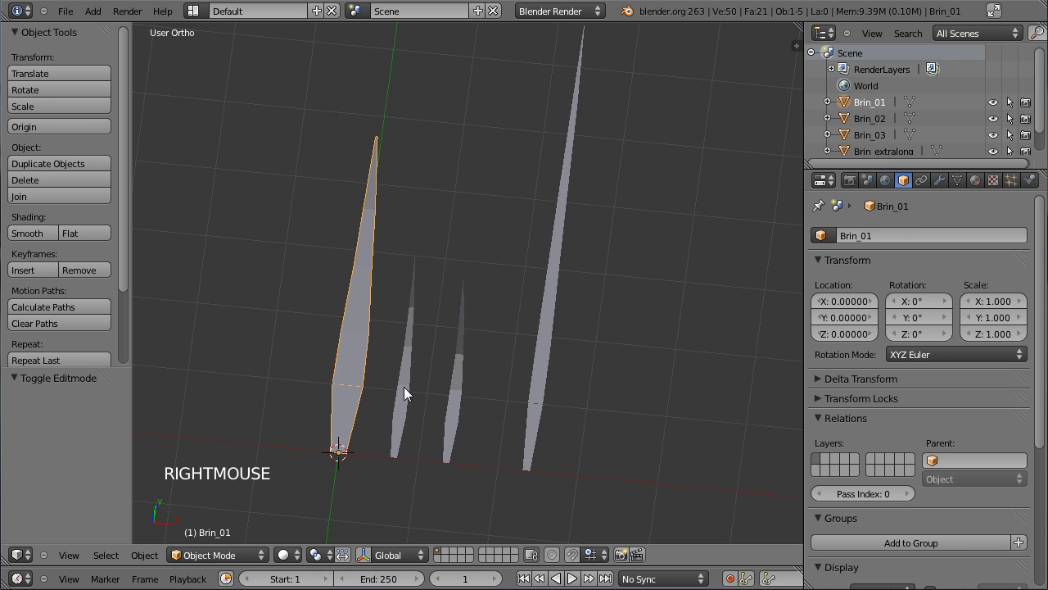
right_click(412, 396)
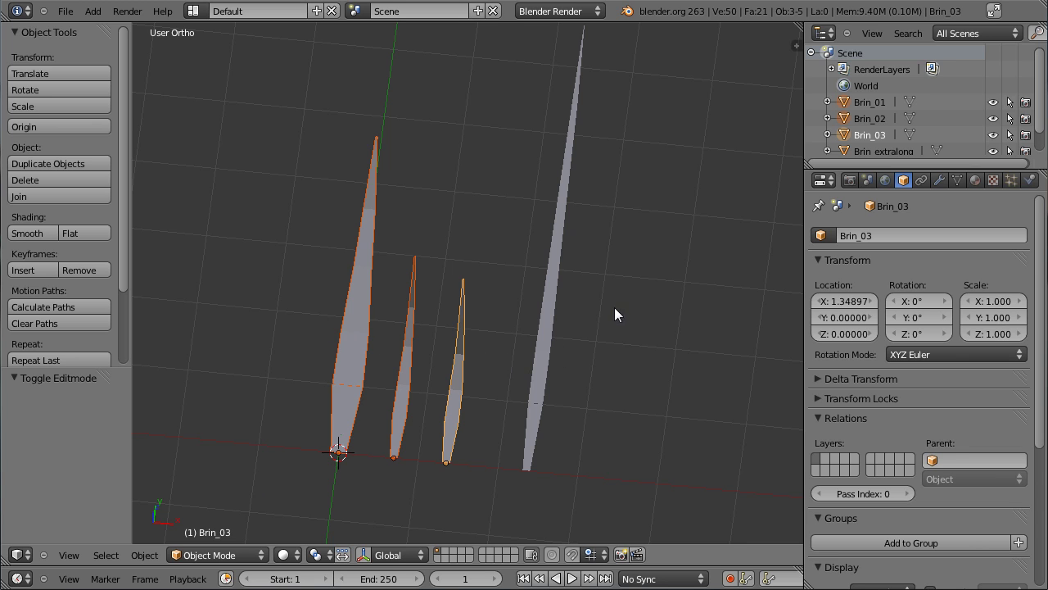
Step: Create a new group from the selected blades and rename it Grp_herbe in the Groups panel
key(ctrl+g)
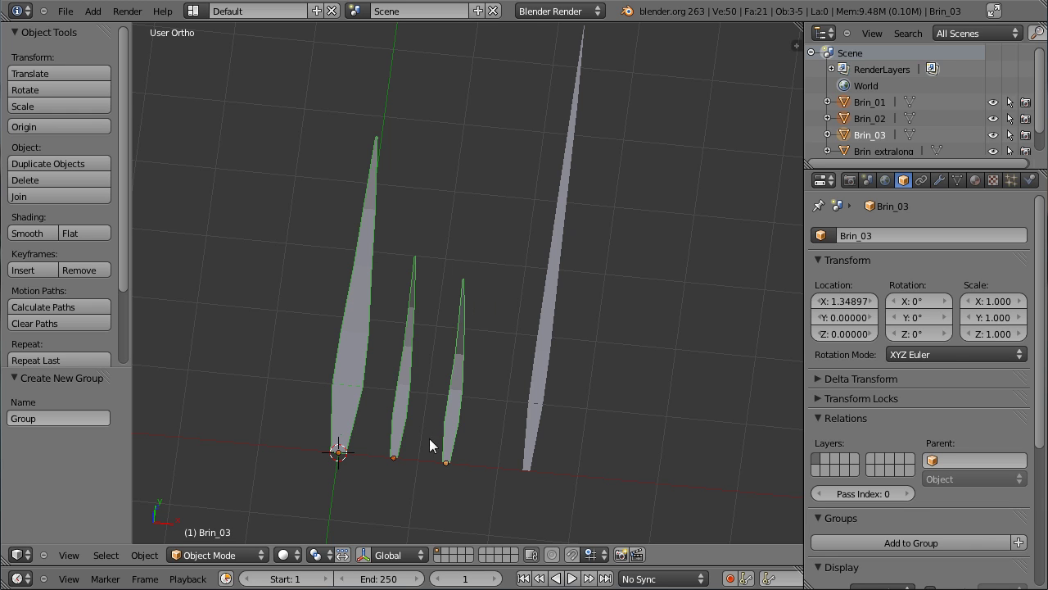
right_click(359, 355)
right_click(416, 364)
right_click(470, 369)
right_click(407, 372)
right_click(357, 365)
scroll(down, 3)
click(869, 401)
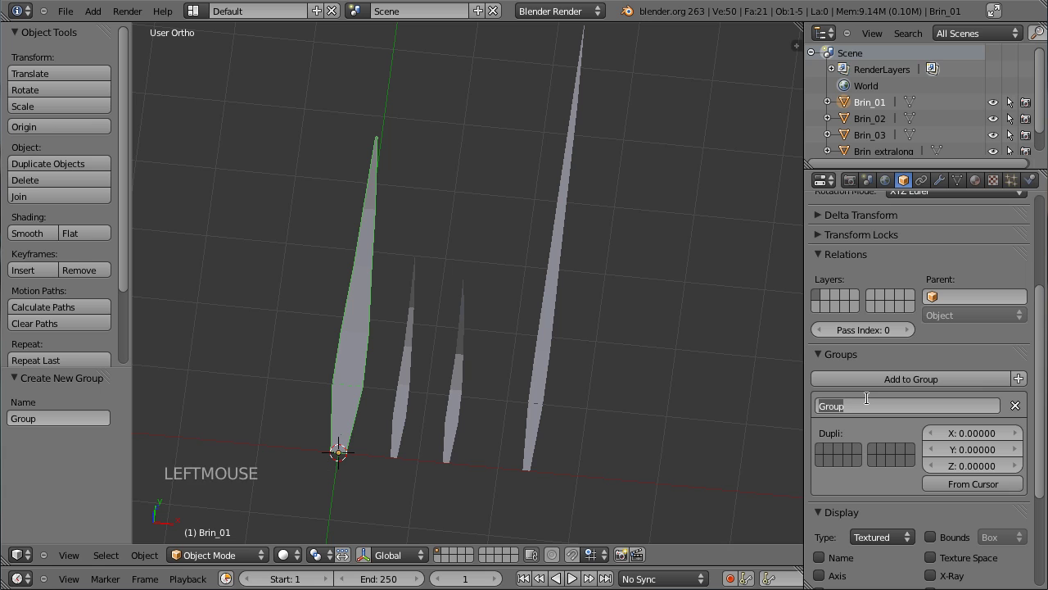
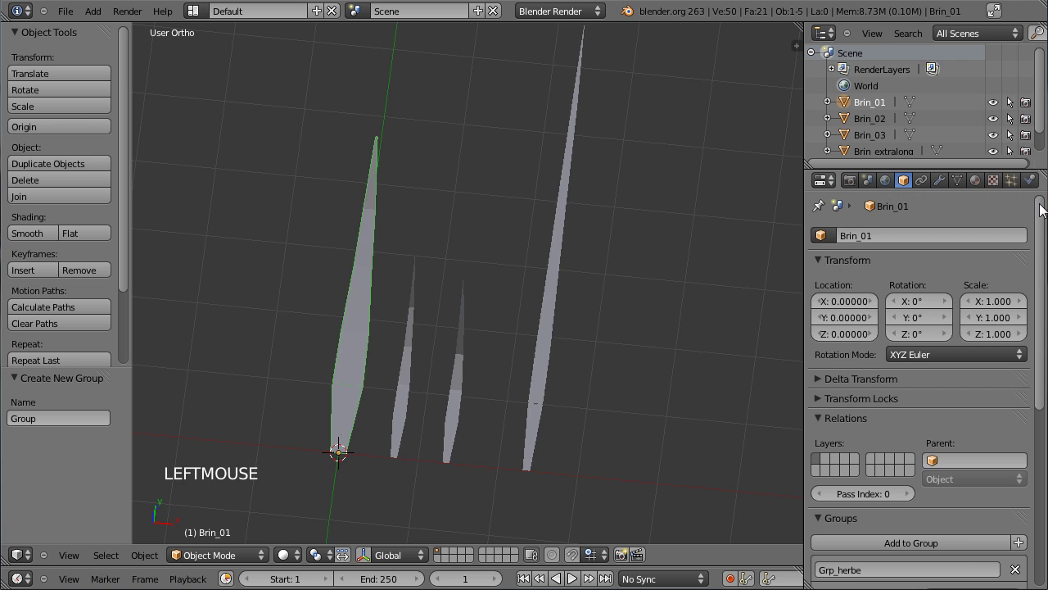
Step: Scroll through the properties and switch to the camera view of the scene
scroll(down, 3)
scroll(up, 3)
scroll(down, 3)
scroll(up, 3)
scroll(down, 3)
middle_click(454, 356)
key(KP_0)
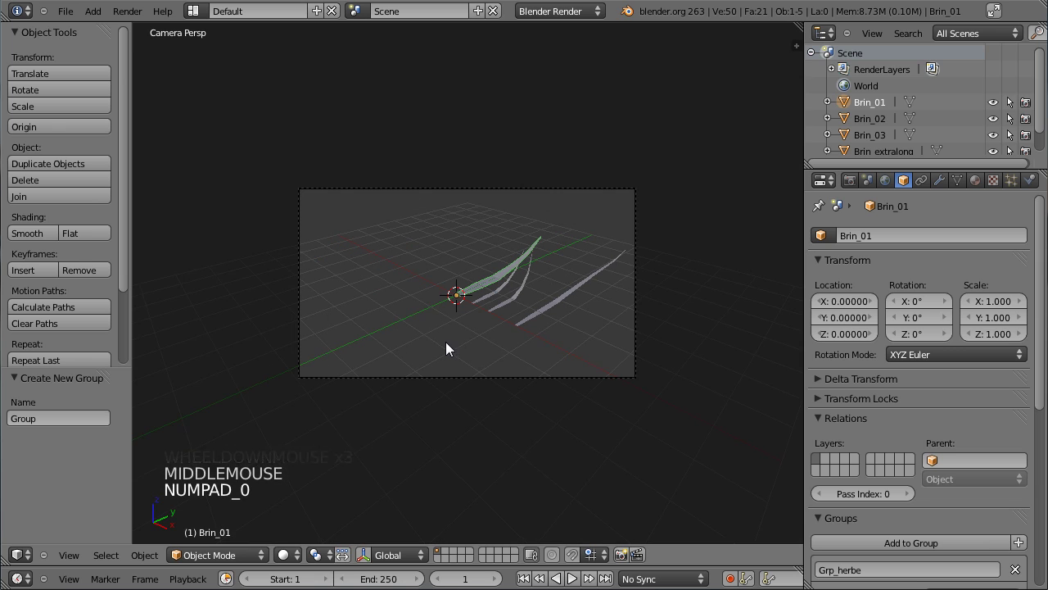
Step: From the top view, select Brin_extralong and scale it down
right_click(511, 300)
right_click(519, 304)
right_click(539, 320)
key(KP_7)
scroll(up, 3)
right_click(437, 332)
right_click(468, 340)
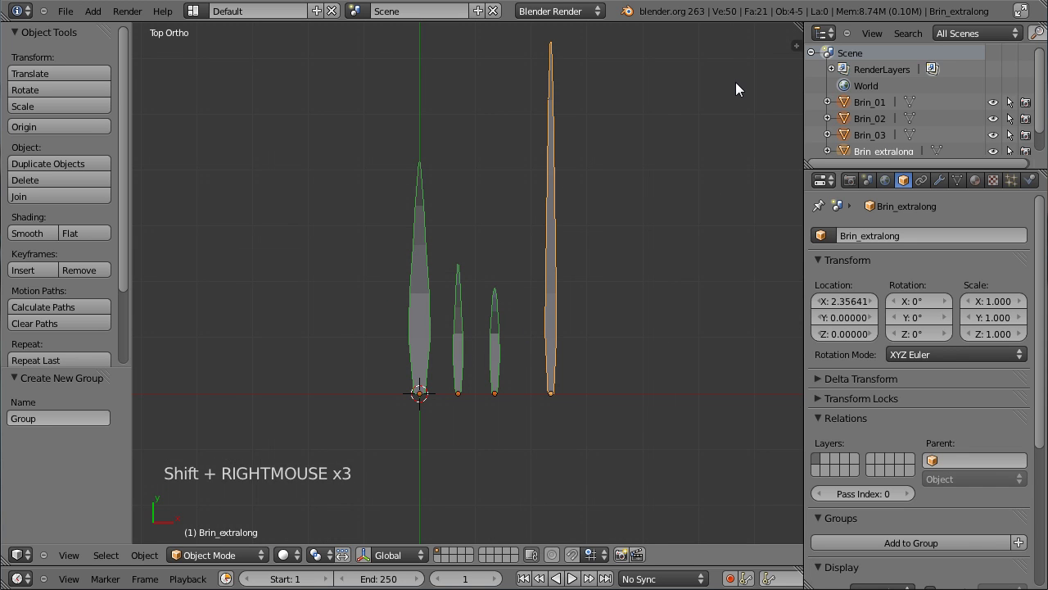
key(s)
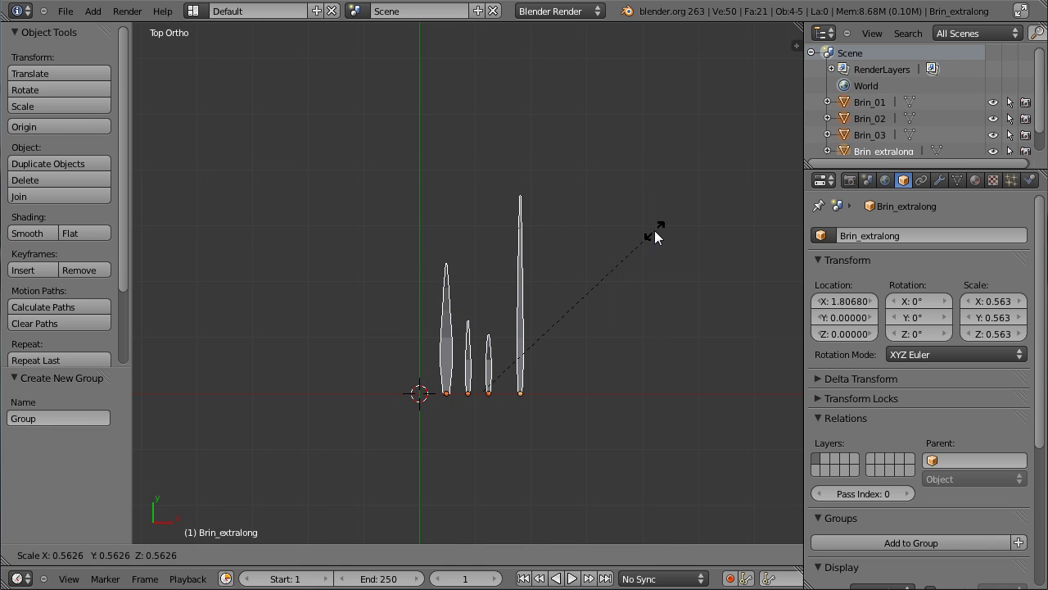
click(663, 238)
Step: Move the blades to the right along X and recenter the view on them
scroll(down, 3)
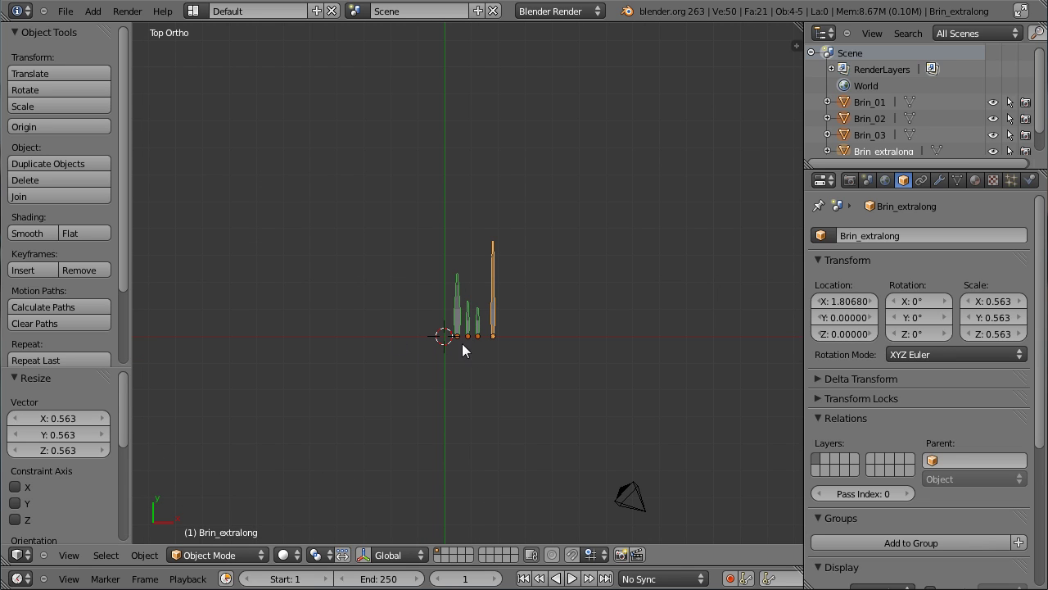
key(g)
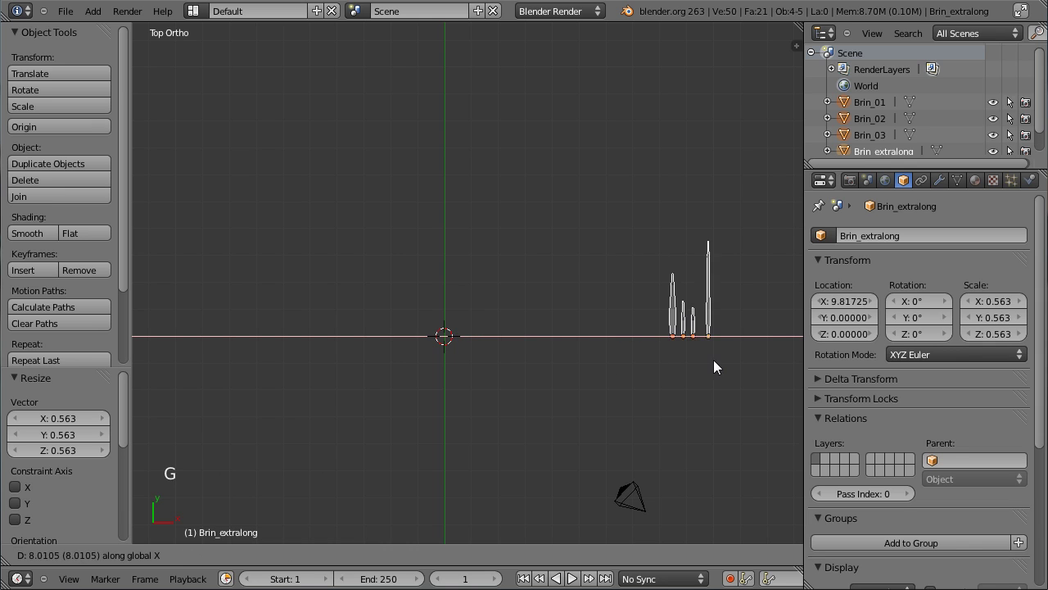
click(674, 383)
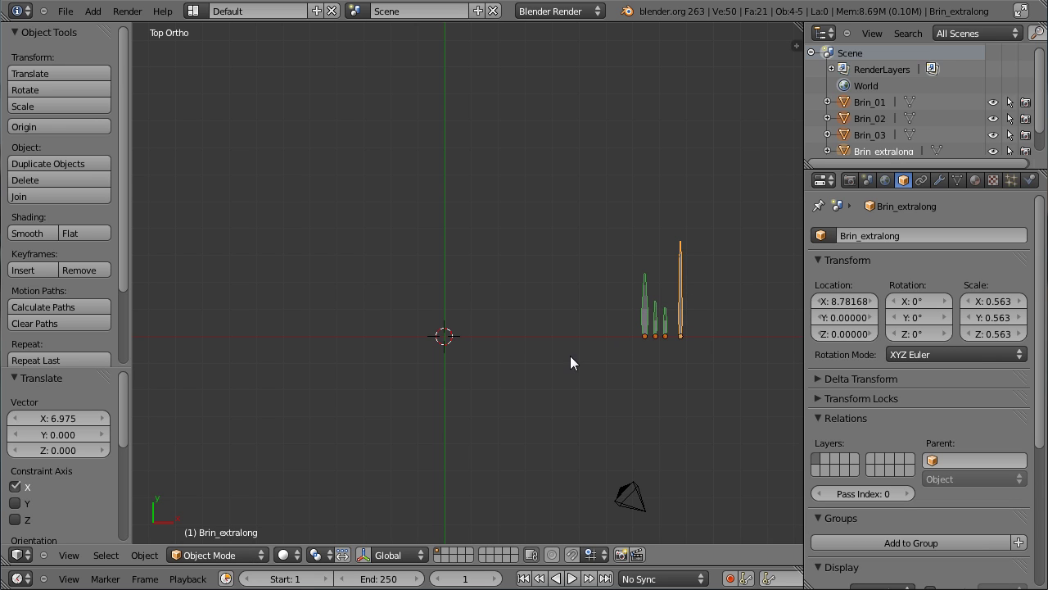
middle_click(574, 370)
scroll(up, 3)
middle_click(604, 309)
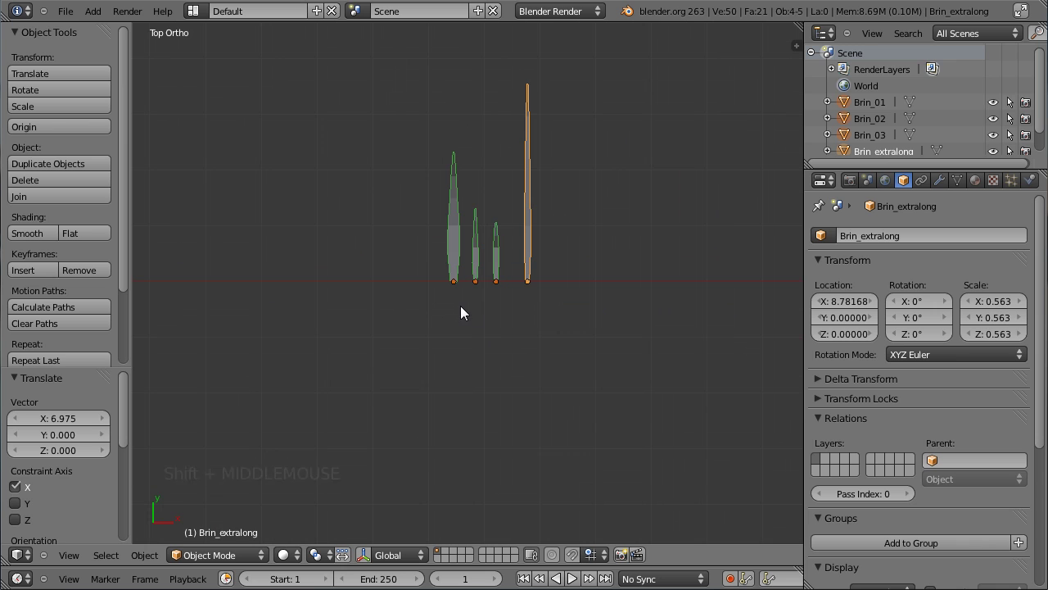
scroll(up, 3)
Step: Set the blades to smooth shading and frame all four in a tilted 3D view
click(45, 239)
middle_click(362, 326)
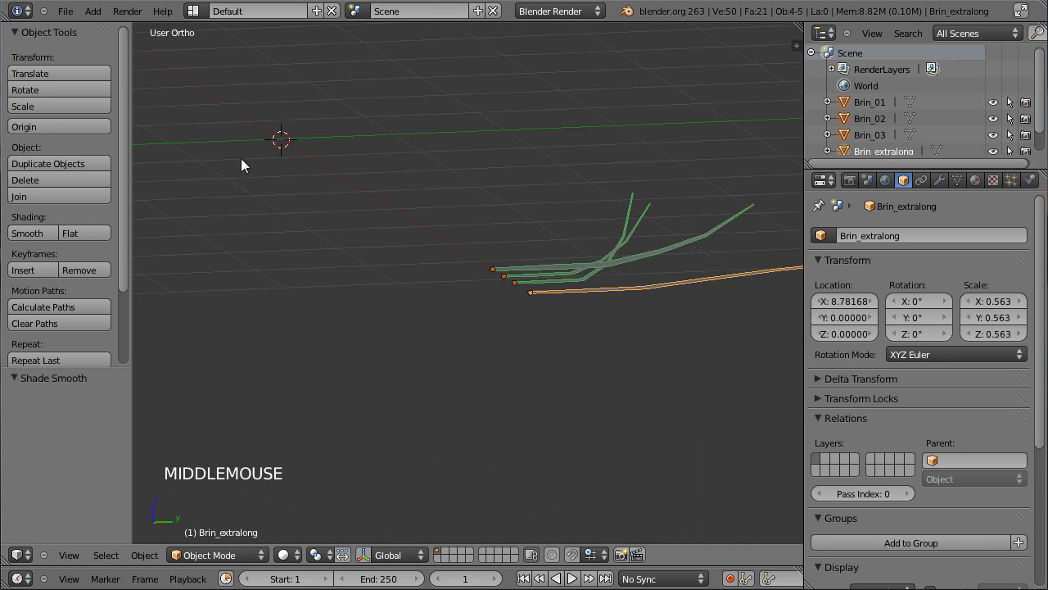
middle_click(480, 292)
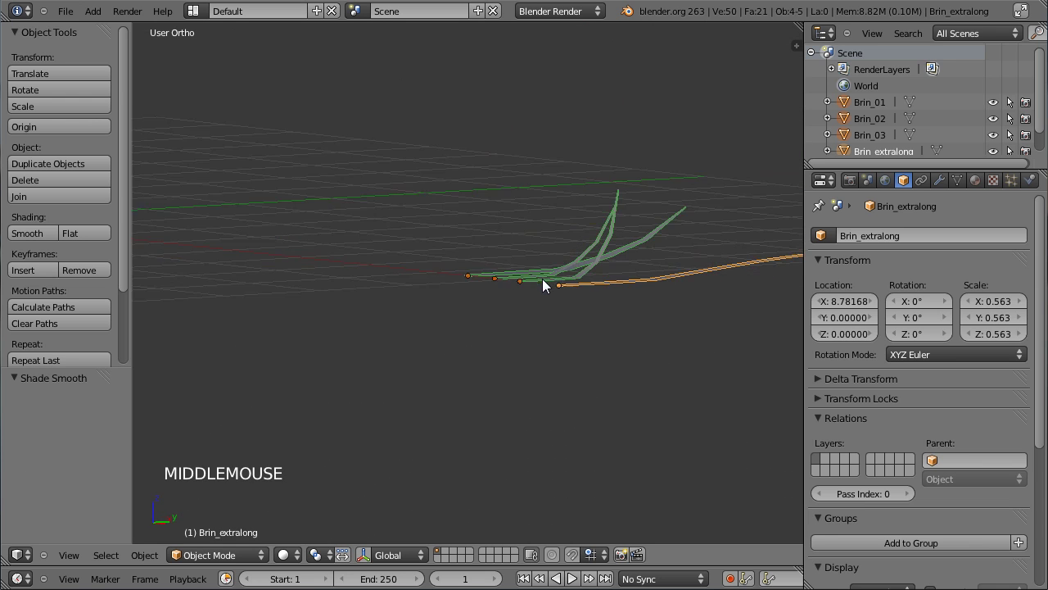
middle_click(486, 255)
scroll(up, 3)
middle_click(402, 312)
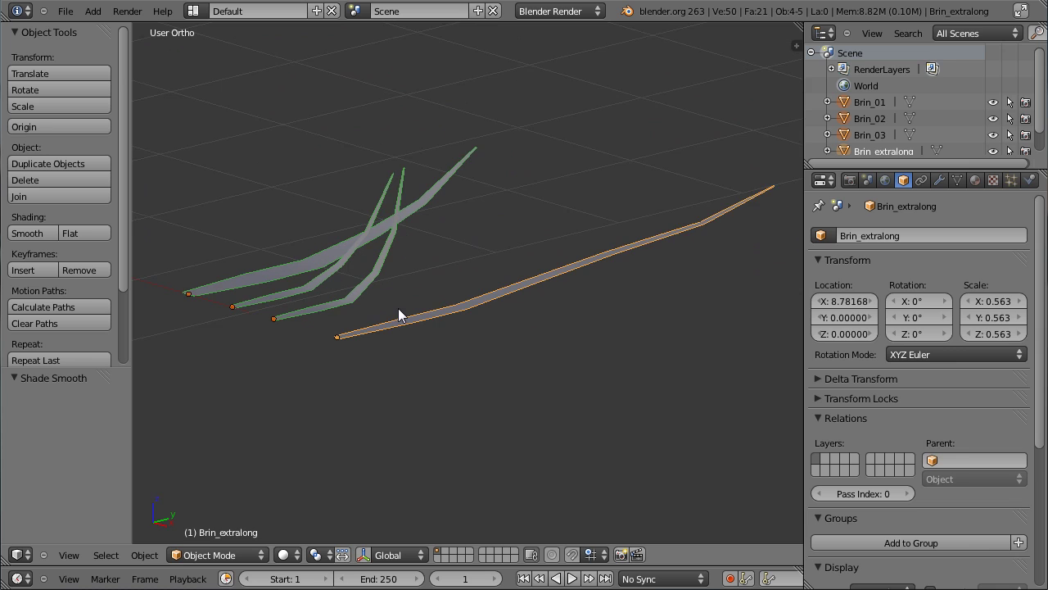
middle_click(332, 297)
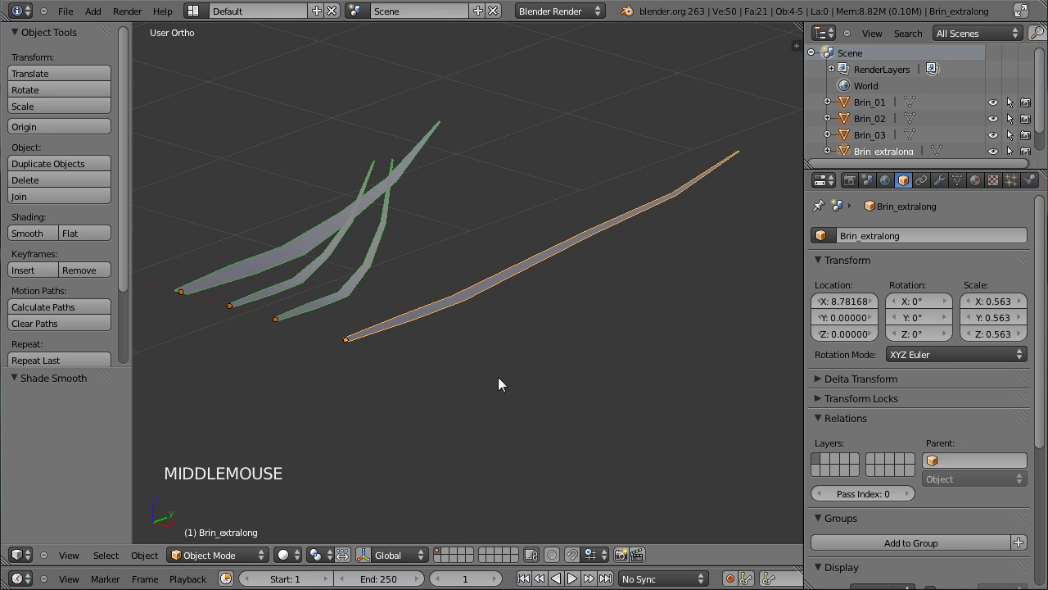
Step: Add a level-2 Subdivision Surface modifier to each of the four blades in turn
right_click(451, 291)
right_click(303, 250)
key(ctrl+2)
right_click(326, 271)
key(ctrl+2)
right_click(372, 280)
key(ctrl+2)
right_click(483, 296)
key(ctrl+2)
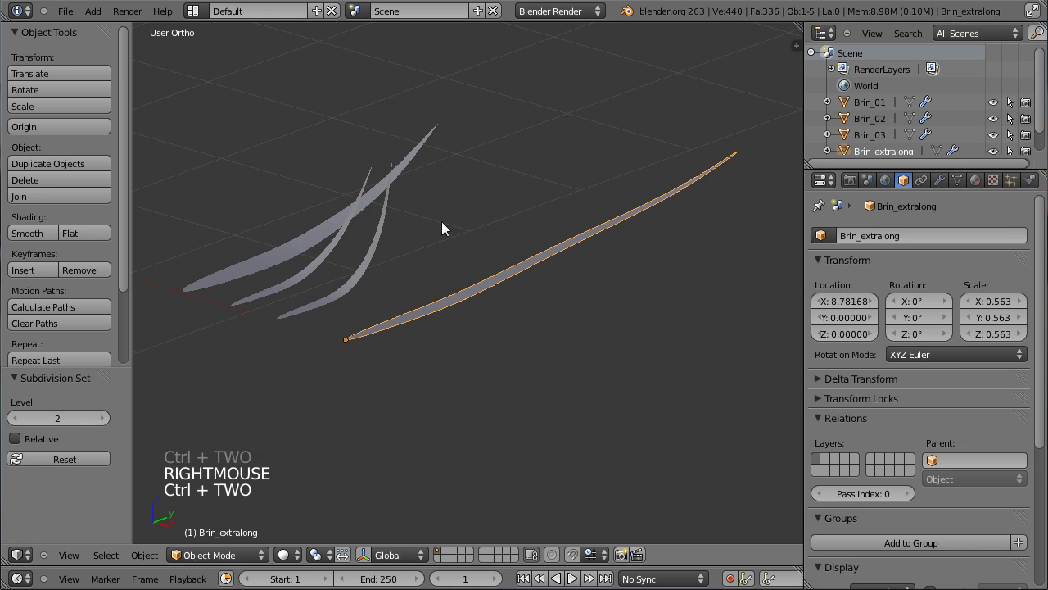
Step: Show the first blade's Modifiers tab, then select Brin_03 for mesh editing
right_click(380, 252)
right_click(336, 245)
right_click(327, 242)
click(944, 181)
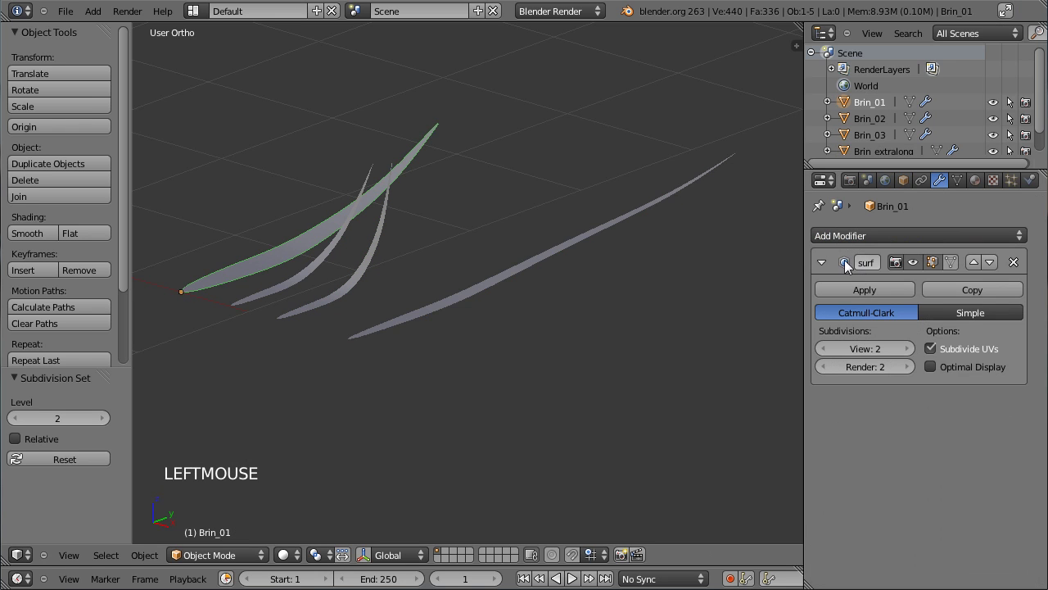
right_click(337, 254)
right_click(382, 255)
Step: Inspect Brin_03's mesh in Edit Mode with wireframe shading, then return to Object Mode
key(Tab)
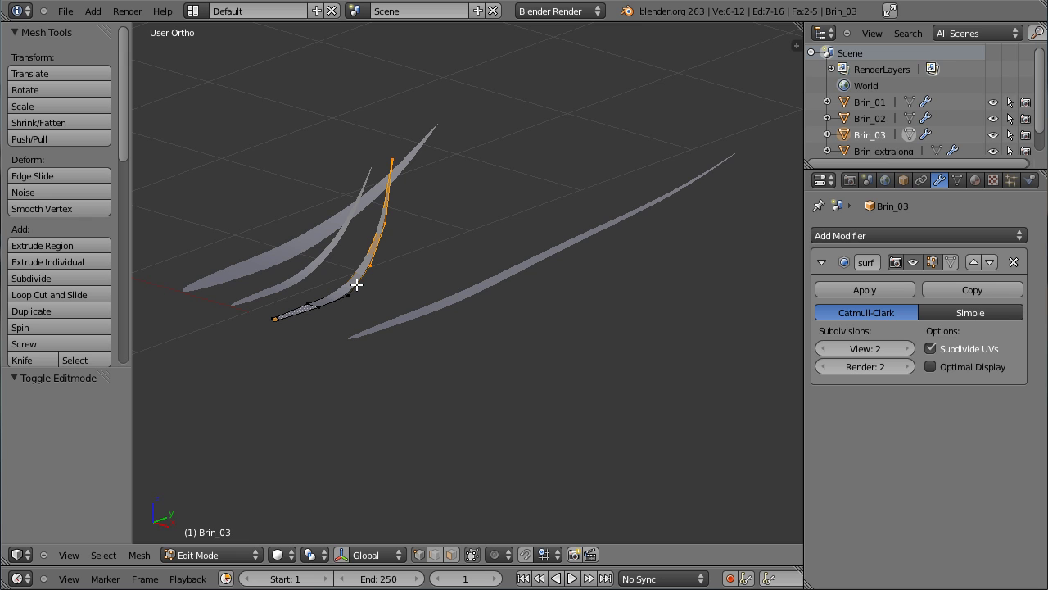
key(z)
middle_click(367, 296)
scroll(up, 3)
middle_click(332, 311)
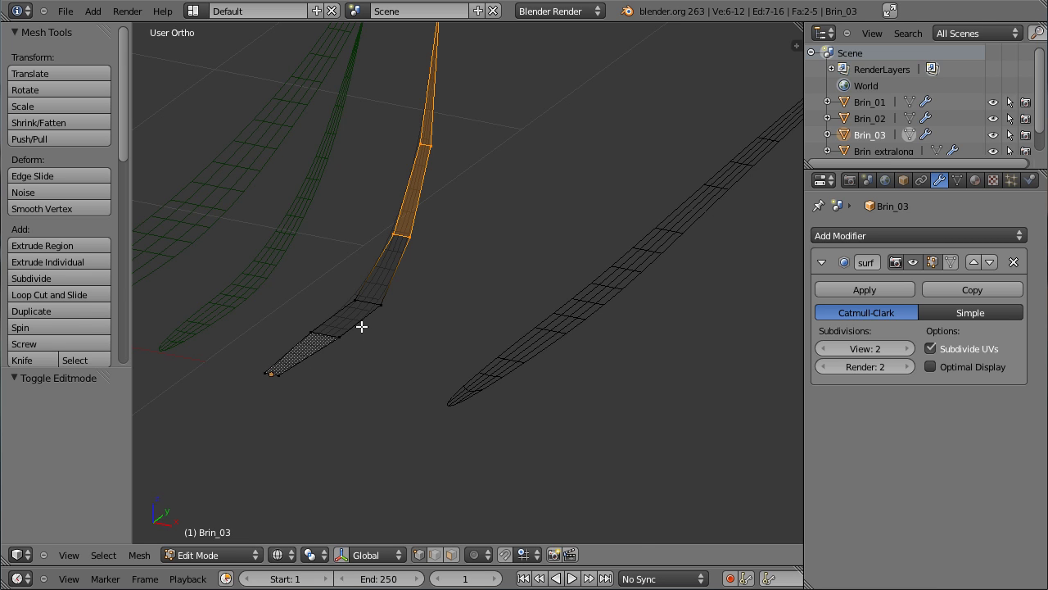
key(Tab)
scroll(down, 3)
middle_click(440, 296)
middle_click(390, 304)
scroll(down, 3)
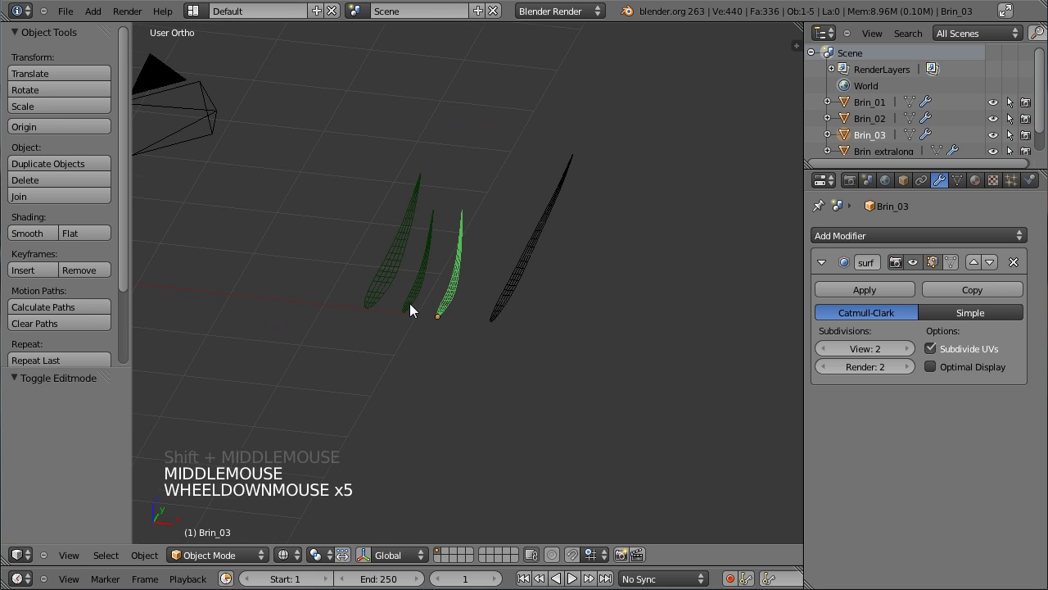
Step: Select through the grass blades and make Brin_extralong the active object
right_click(440, 279)
right_click(414, 273)
right_click(443, 279)
right_click(469, 277)
right_click(531, 285)
middle_click(341, 286)
scroll(down, 3)
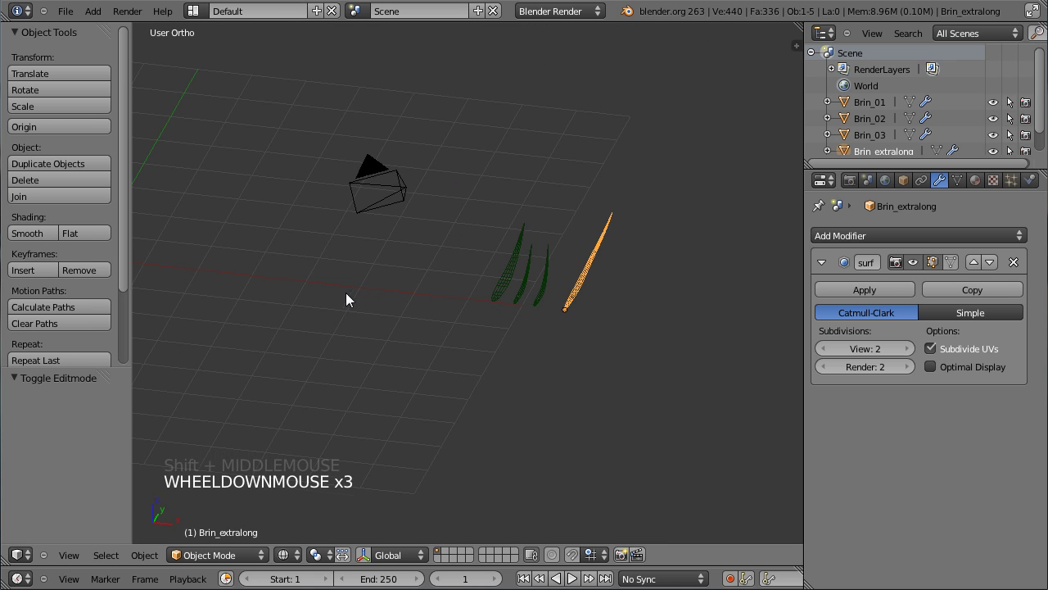
middle_click(404, 327)
Step: From top view, add a plane at the scene centre and scale it about three times
middle_click(404, 298)
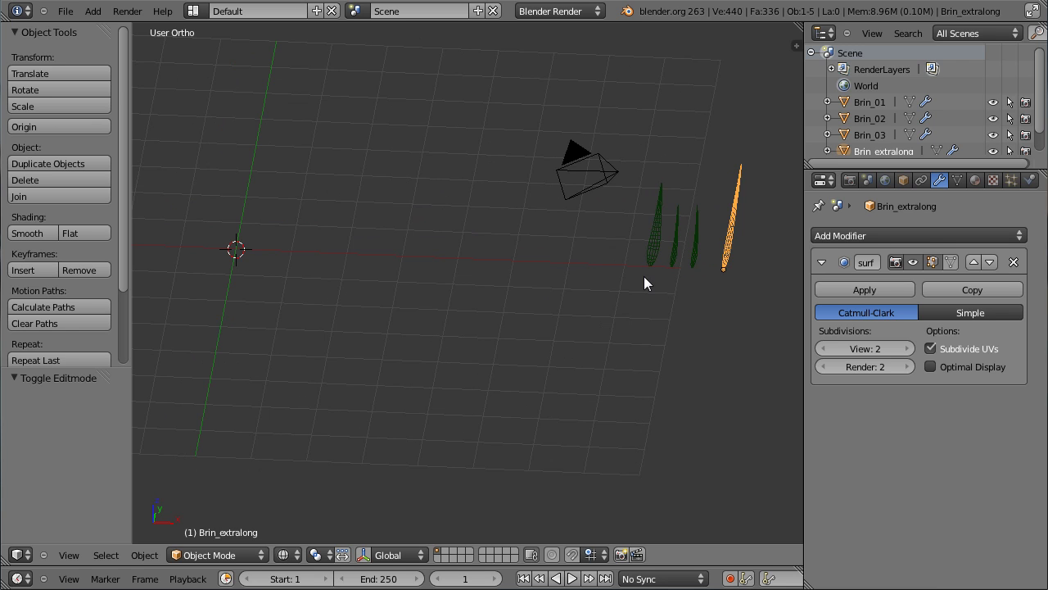
key(KP_7)
middle_click(353, 240)
key(shift+a)
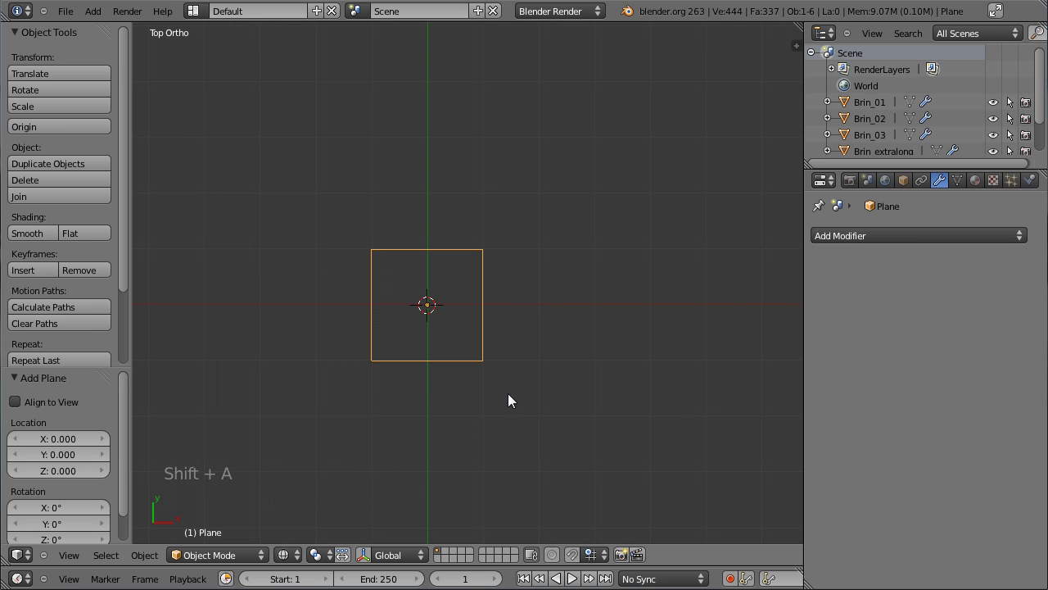
key(s)
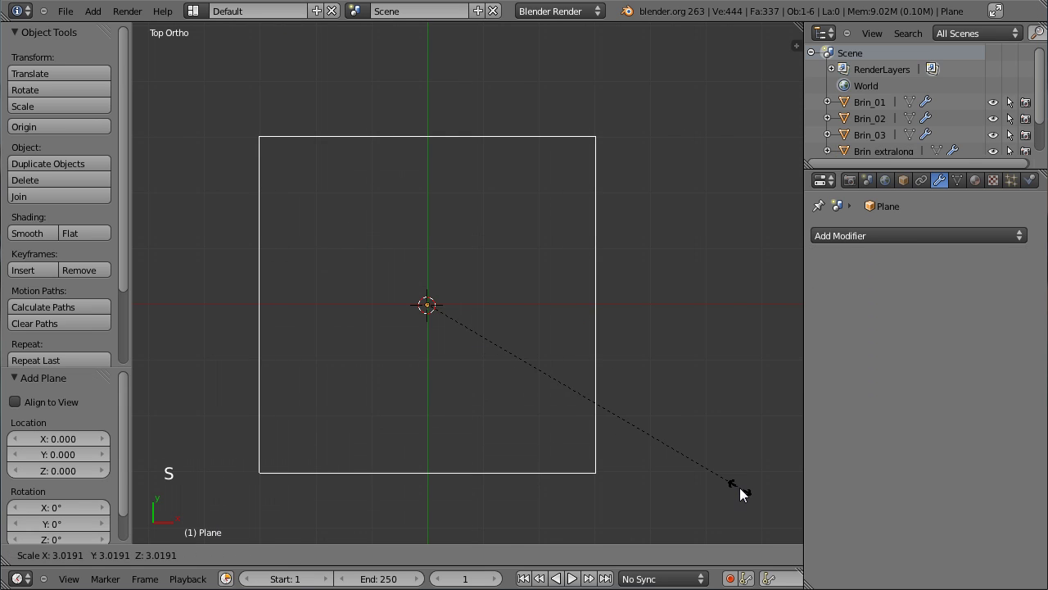
click(748, 495)
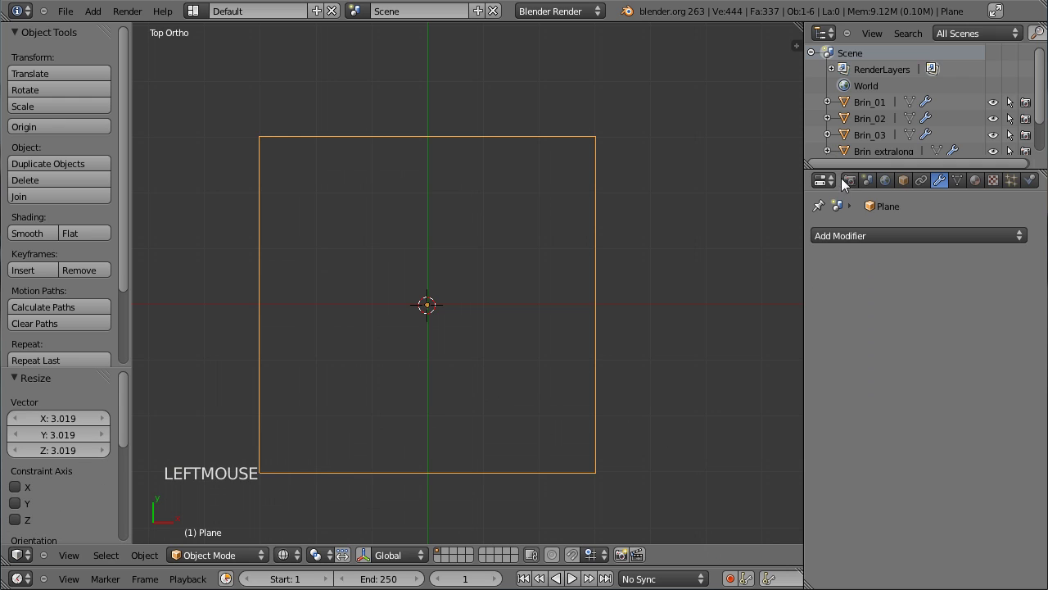
Step: Rename the plane to Sol in Object properties and view the scene from the front
click(906, 195)
click(875, 242)
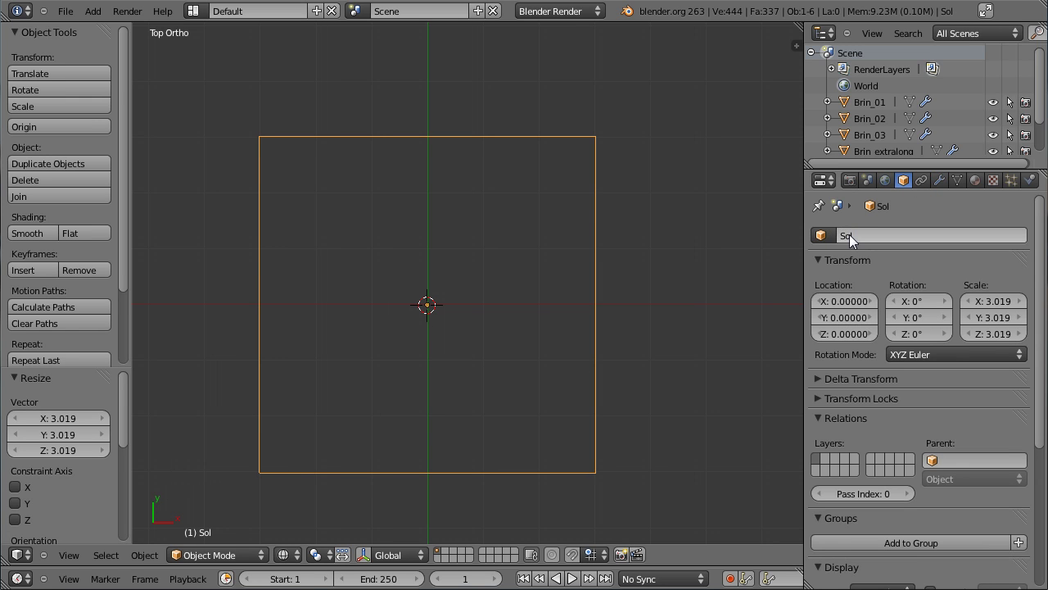
scroll(down, 3)
scroll(up, 3)
scroll(up, 3)
middle_click(614, 332)
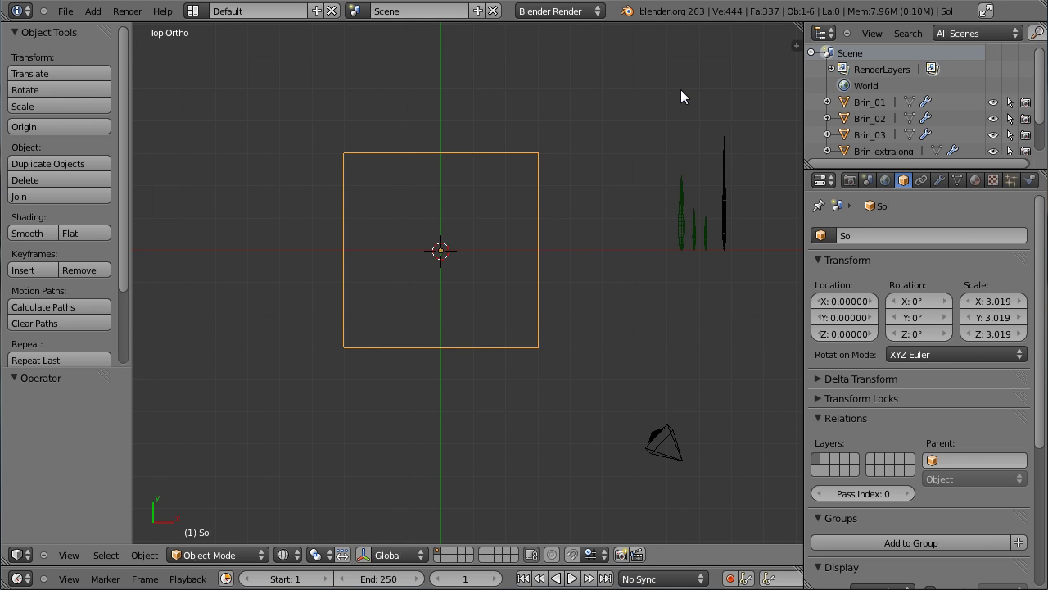
middle_click(576, 391)
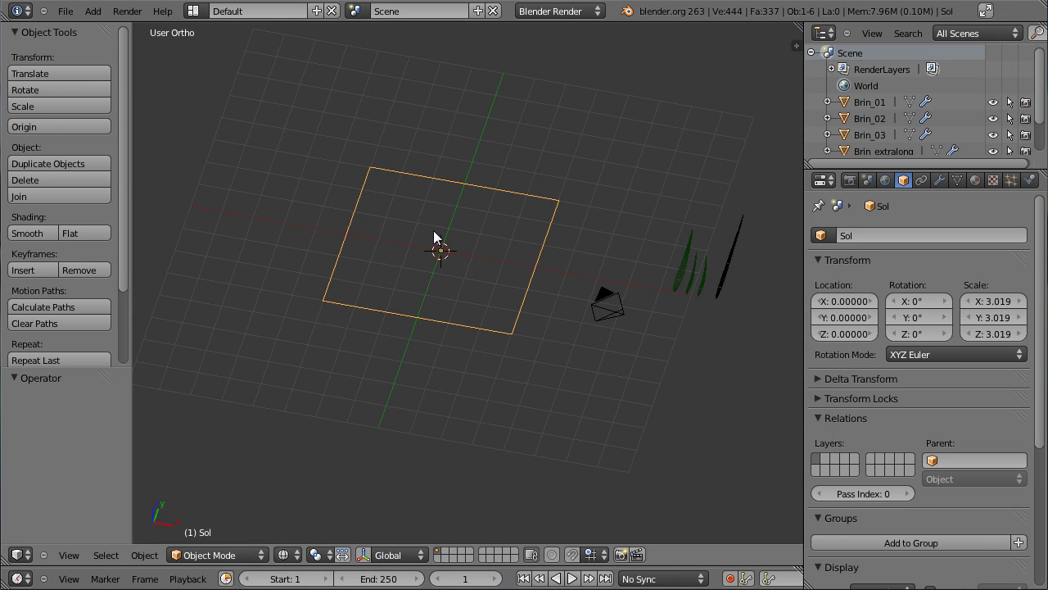
key(KP_1)
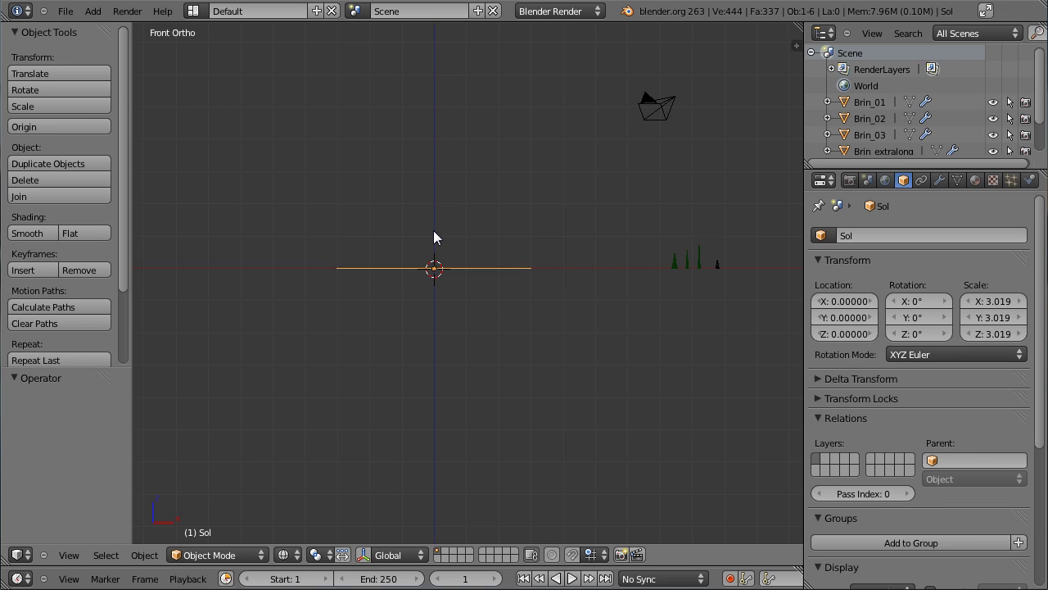
Step: Move the camera forward along its local Z toward the scene, then reselect the Sol plane
right_click(511, 383)
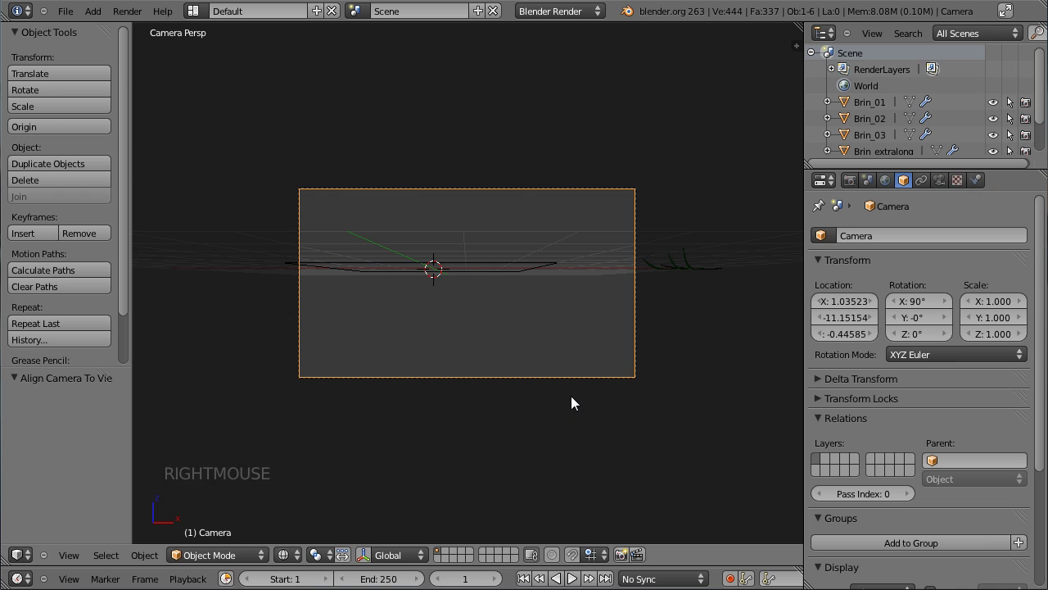
key(g)
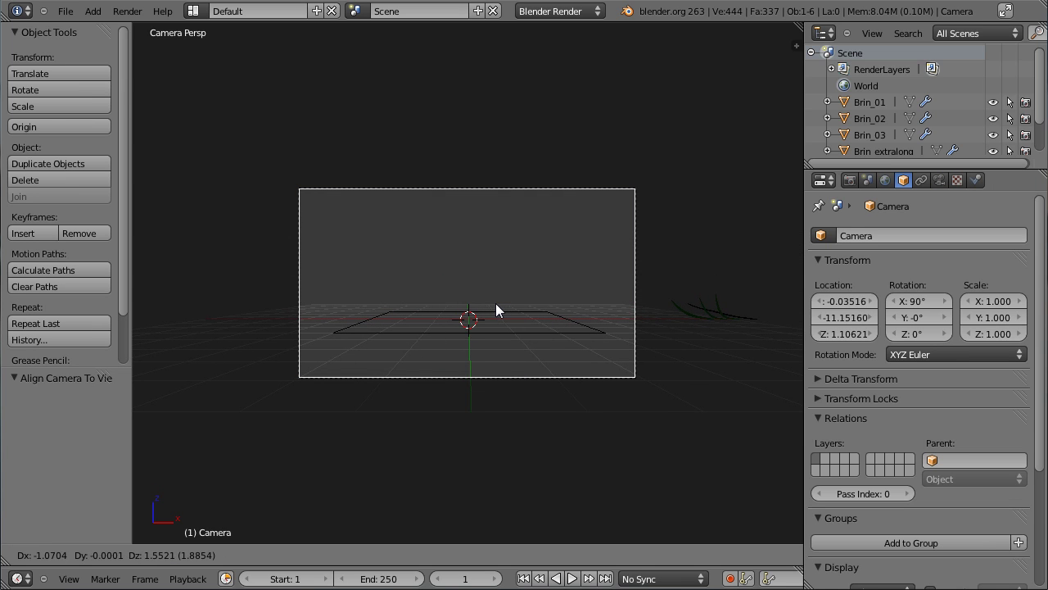
click(500, 309)
key(g)
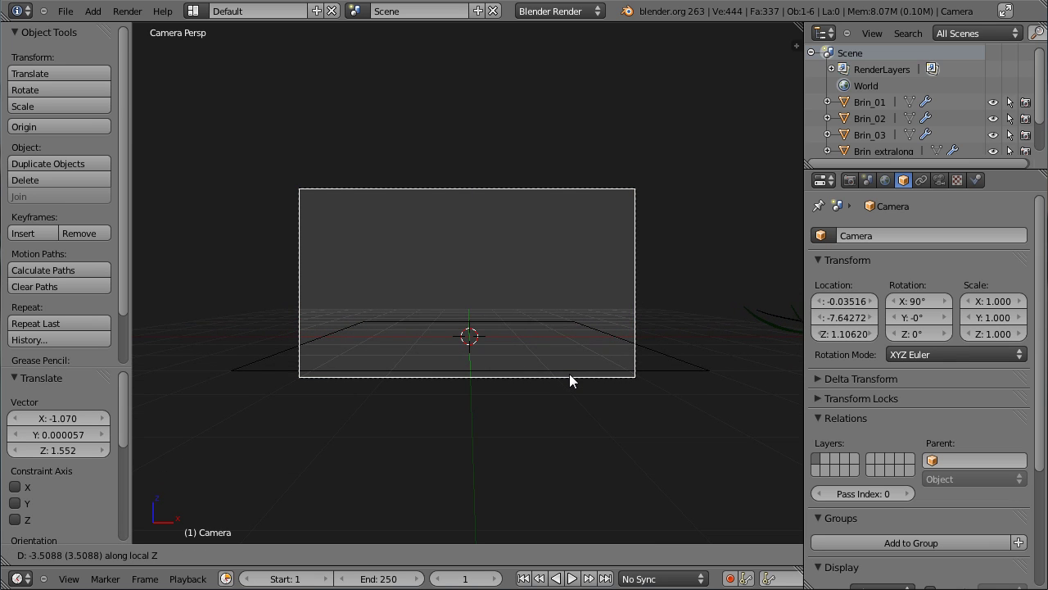
click(563, 370)
key(g)
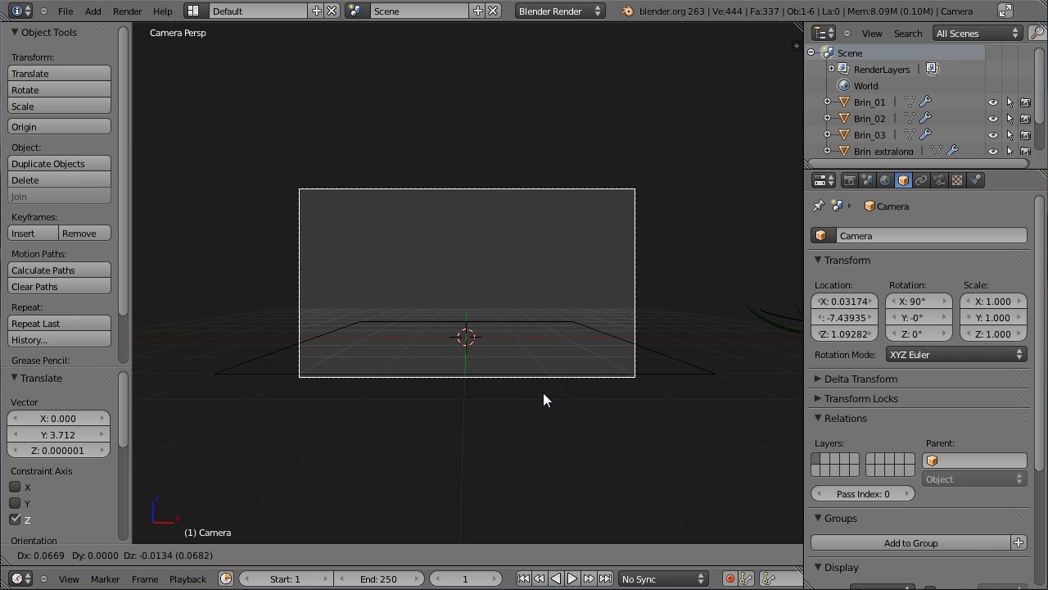
click(546, 400)
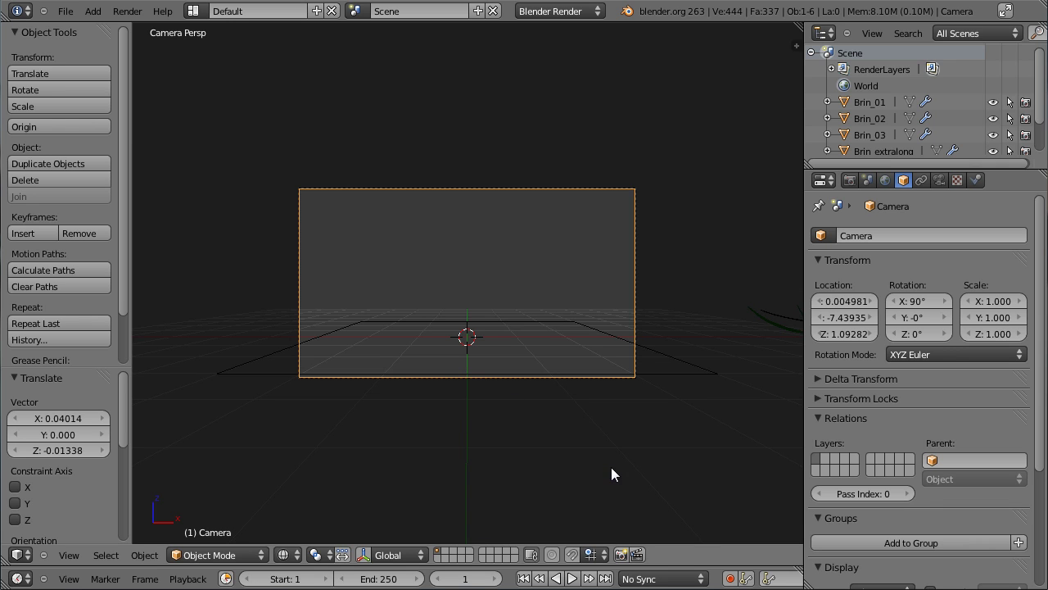
key(g)
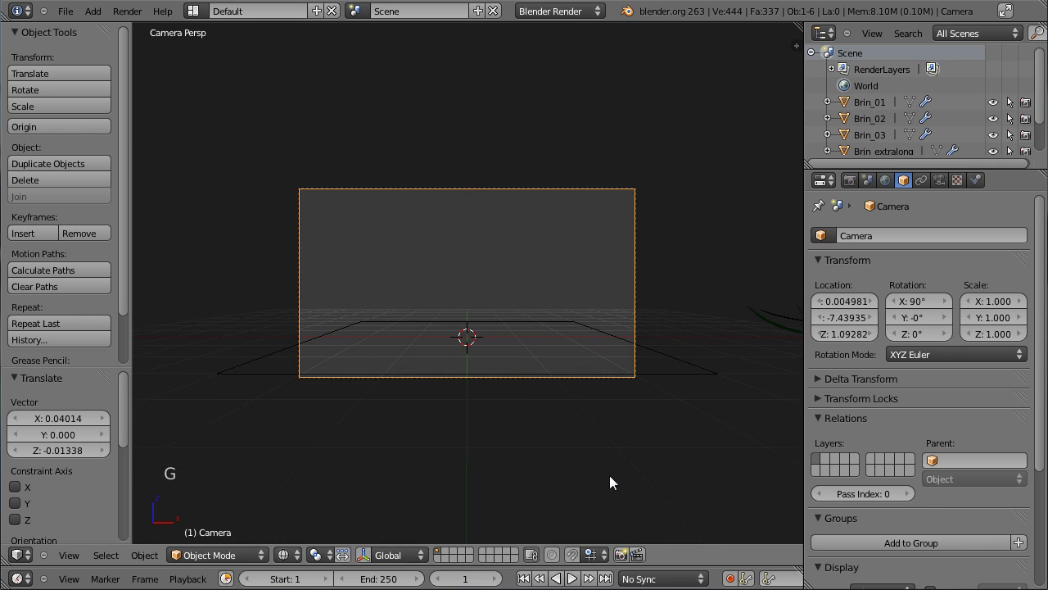
key(g)
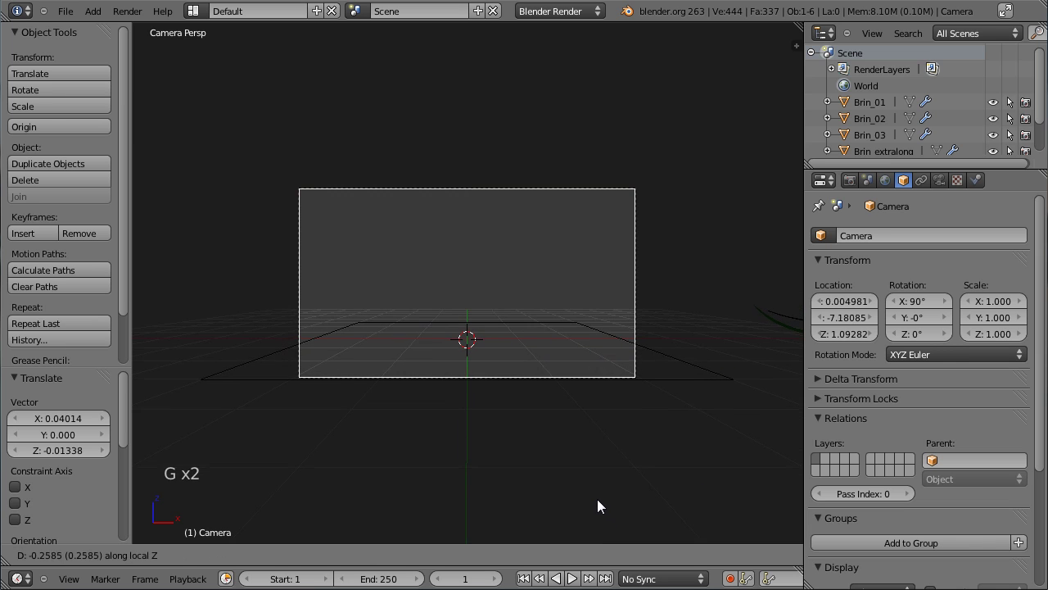
click(576, 499)
right_click(315, 396)
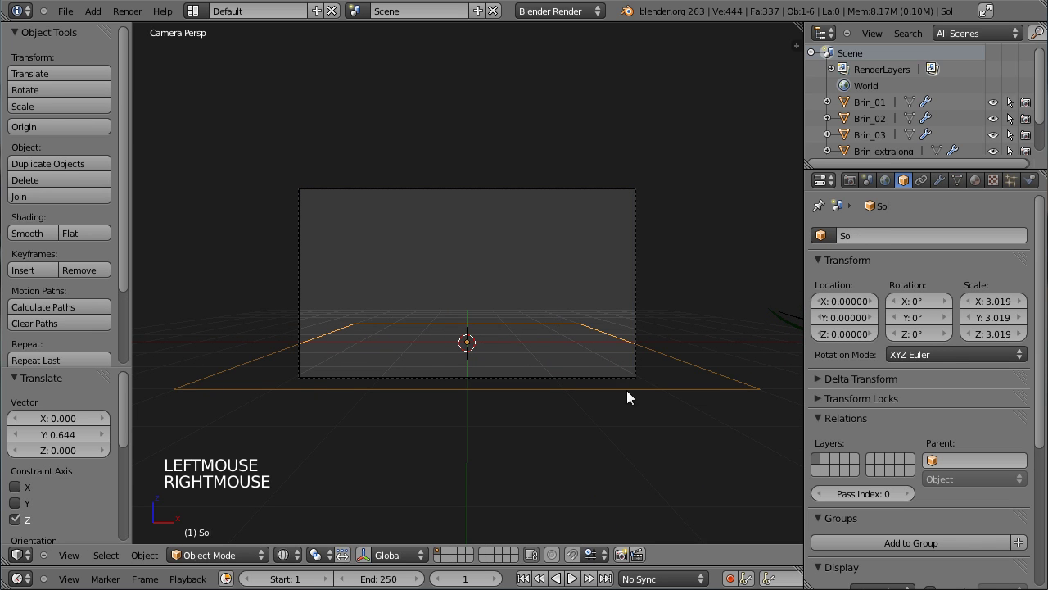
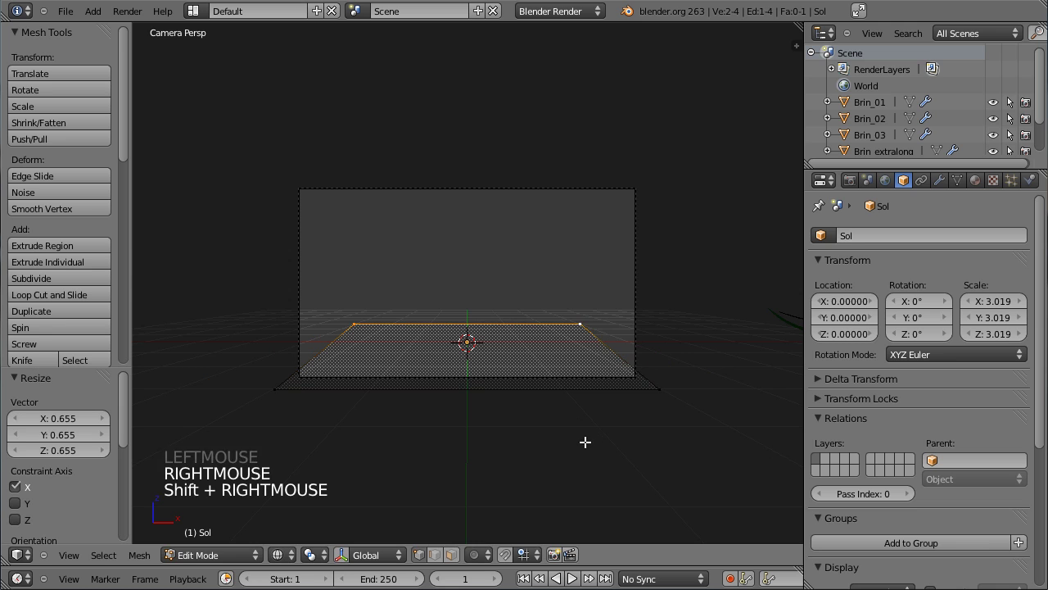
Step: Widen Sol's far edge along X in Edit Mode to form a trapezoid
key(s)
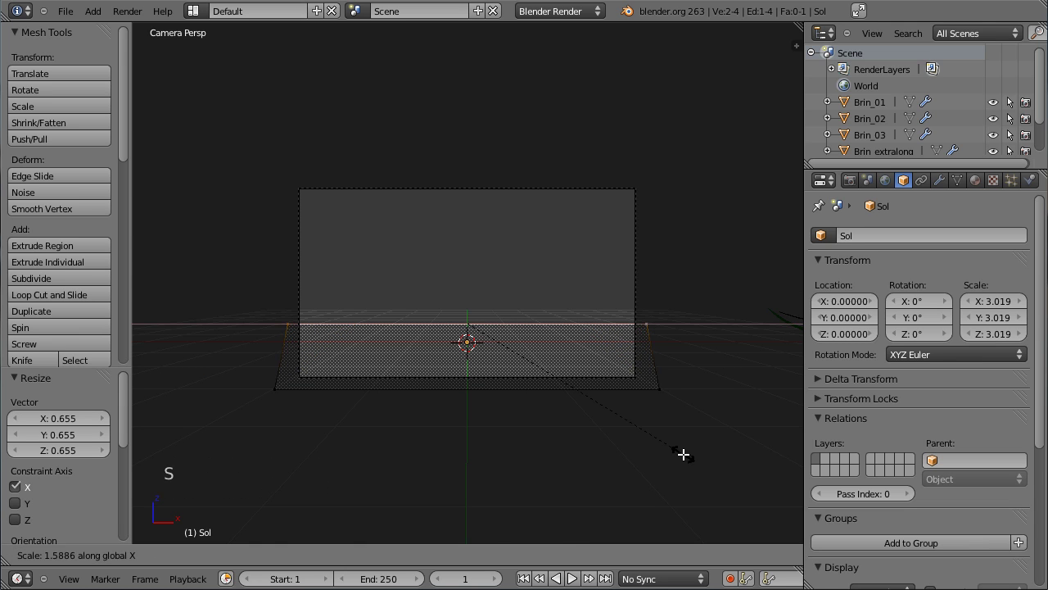
click(689, 451)
key(Tab)
middle_click(626, 323)
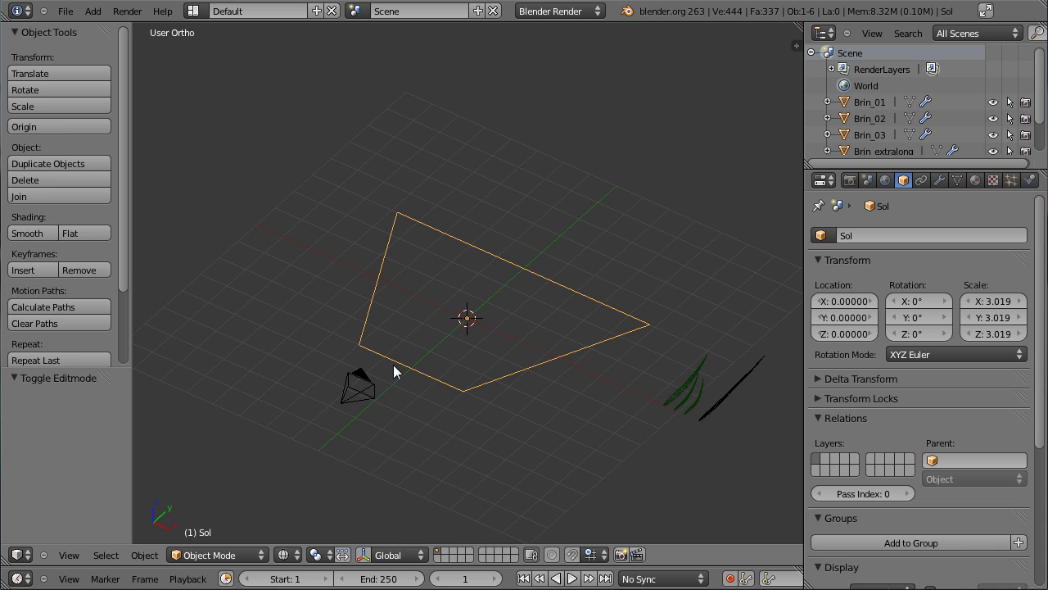
Step: Push the far edge back about two units along Y and start narrowing it in camera view
key(Tab)
key(g)
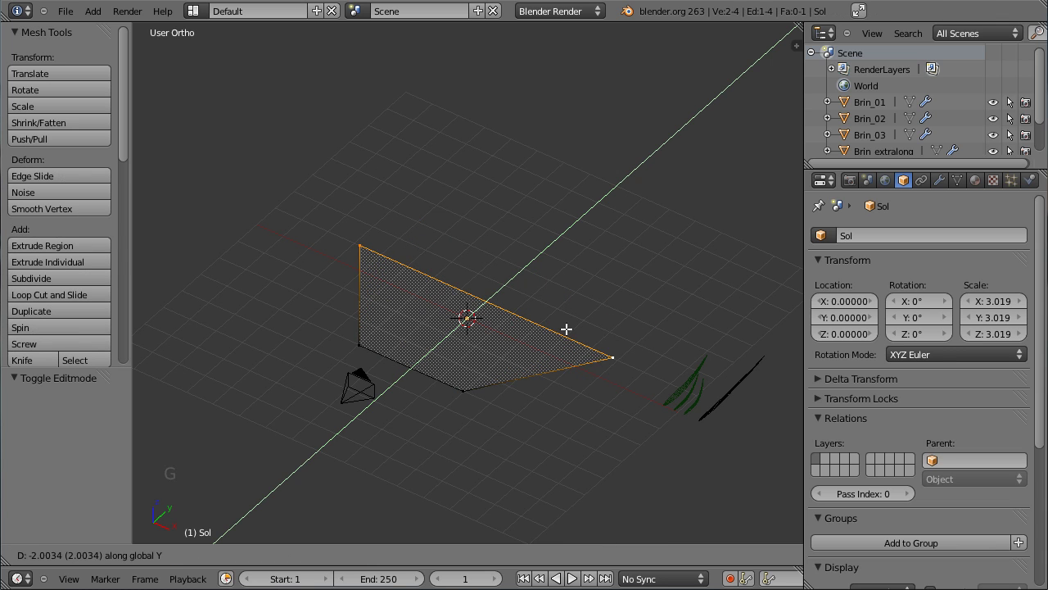
click(548, 318)
key(KP_0)
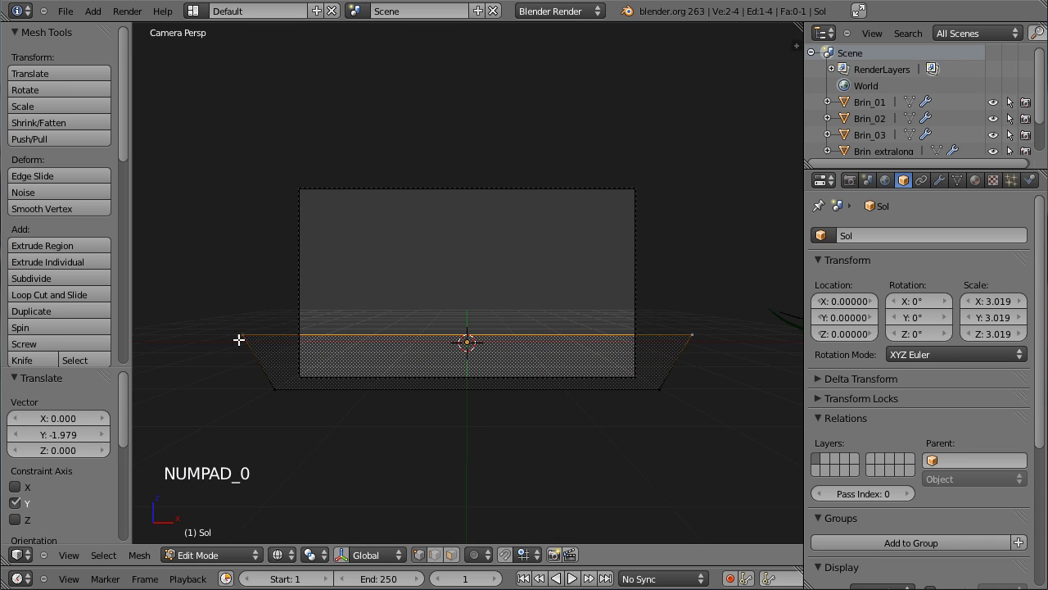
key(s)
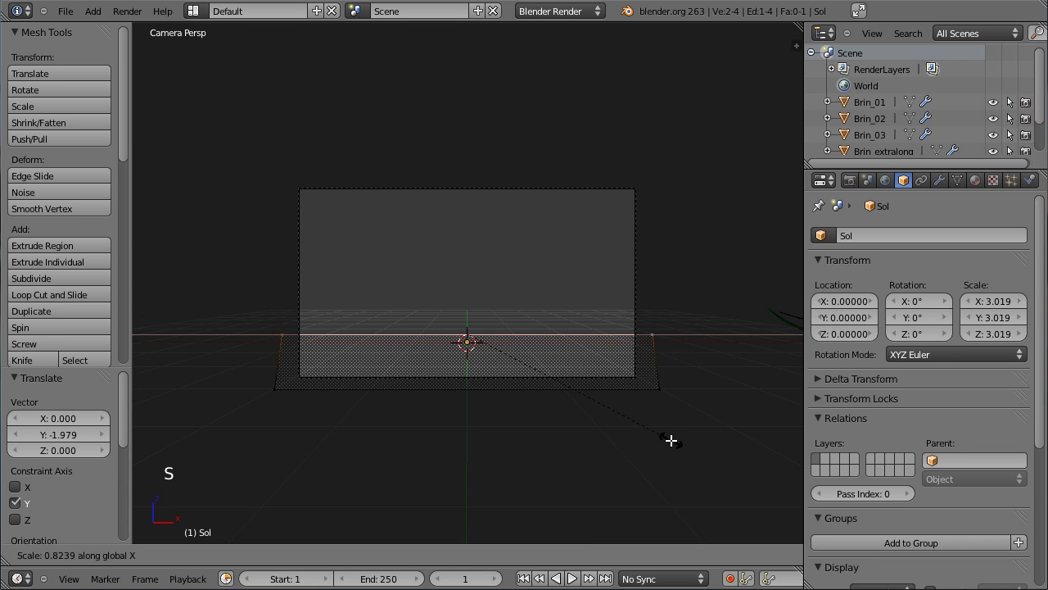
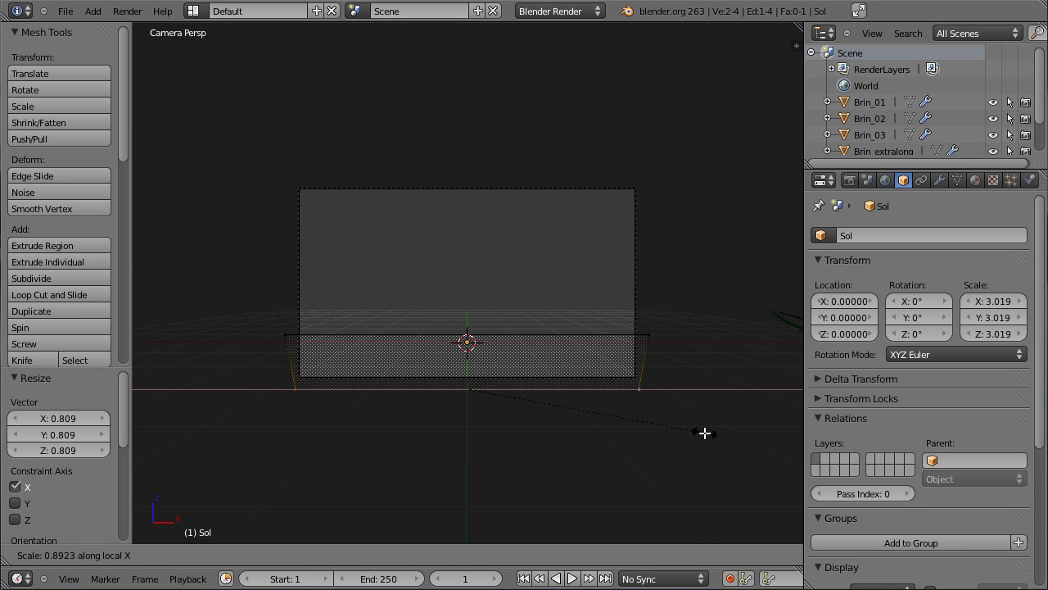
Step: Finish narrowing Sol's edge and enable Background Images in the view properties
click(715, 429)
key(Tab)
key(n)
scroll(down, 3)
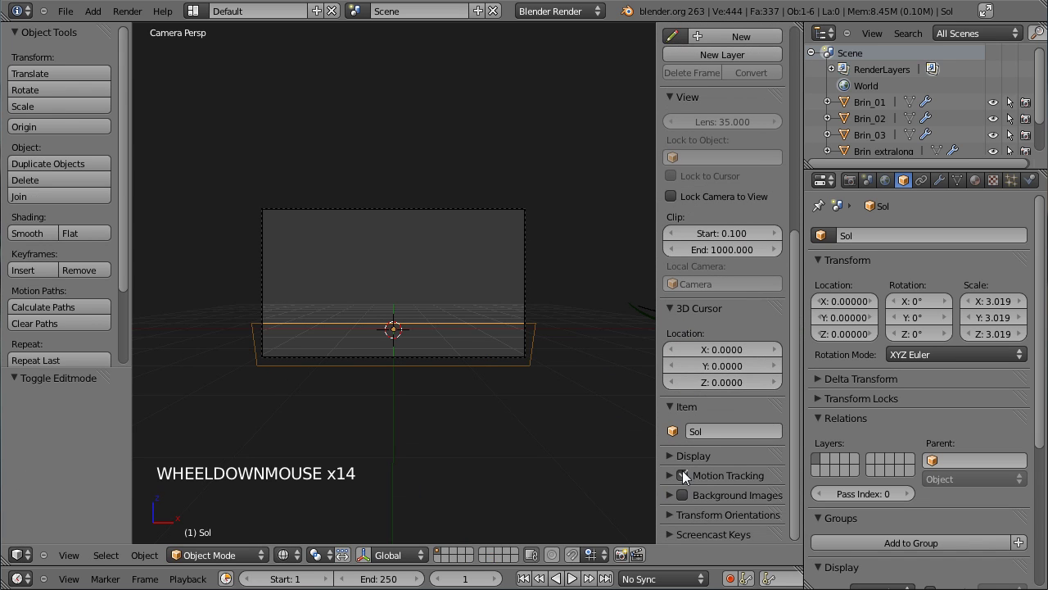
click(693, 498)
click(675, 503)
scroll(down, 3)
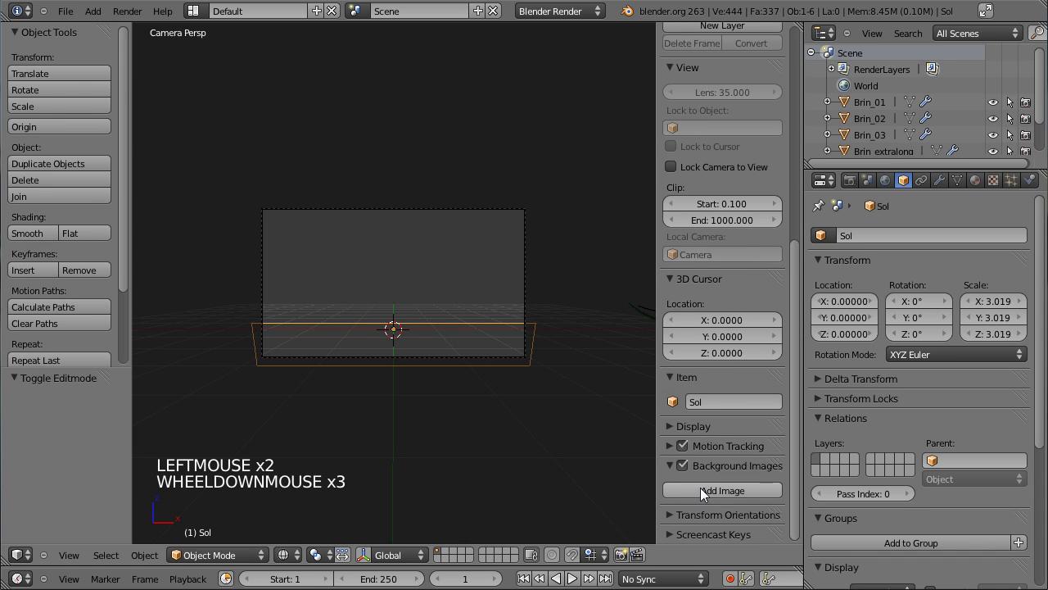
Step: Load SC01059.JPG as a background image shown only on the Camera axis
click(711, 496)
scroll(down, 3)
click(749, 495)
click(241, 120)
scroll(up, 3)
scroll(up, 3)
scroll(down, 3)
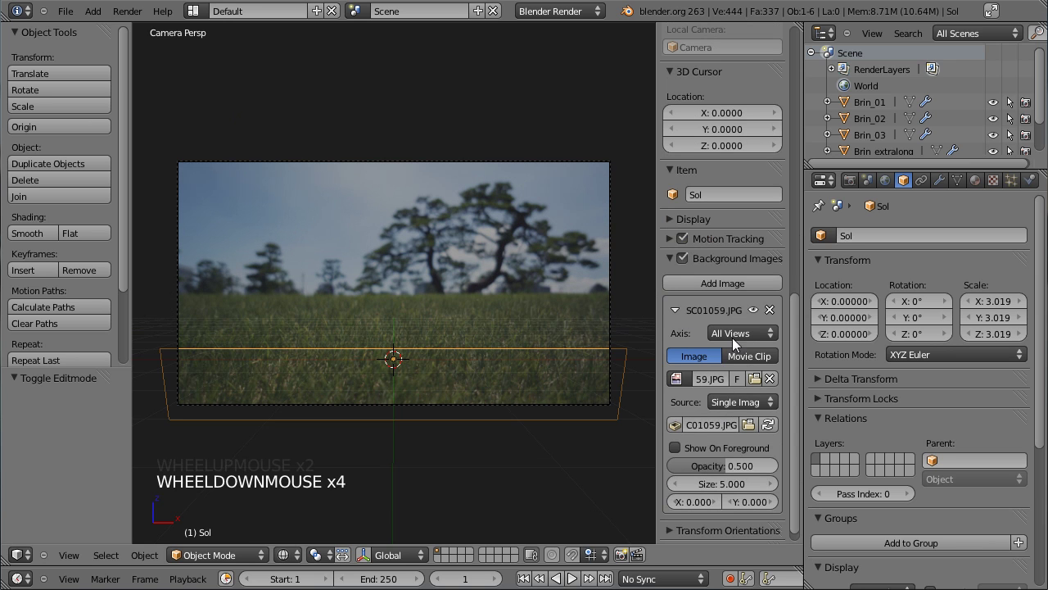
click(750, 339)
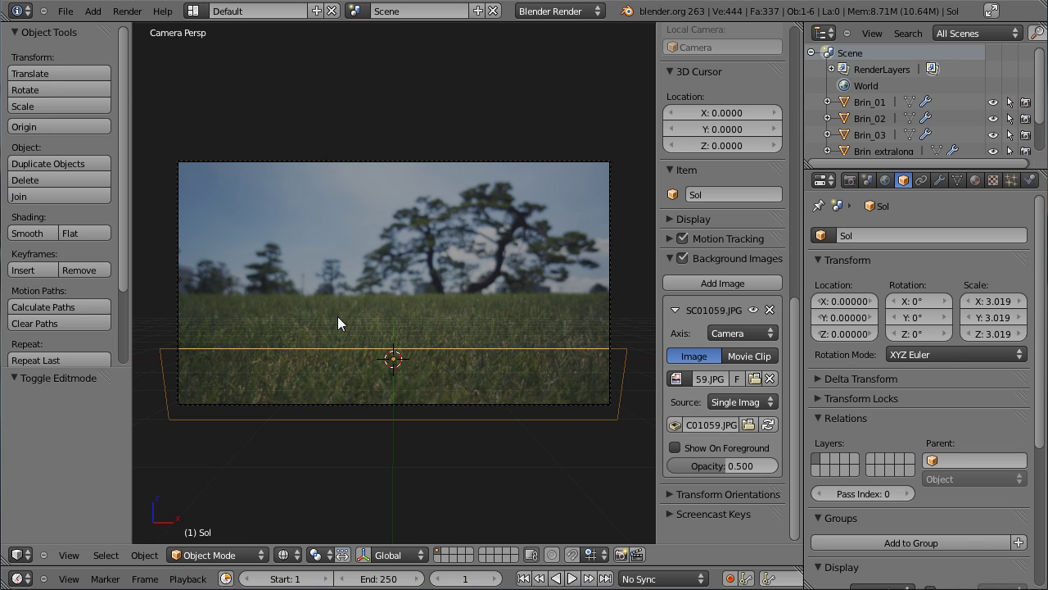
Step: Hide both side panels and leave camera view for an overview of the scene
key(t)
key(n)
scroll(down, 3)
scroll(up, 3)
scroll(up, 3)
middle_click(435, 265)
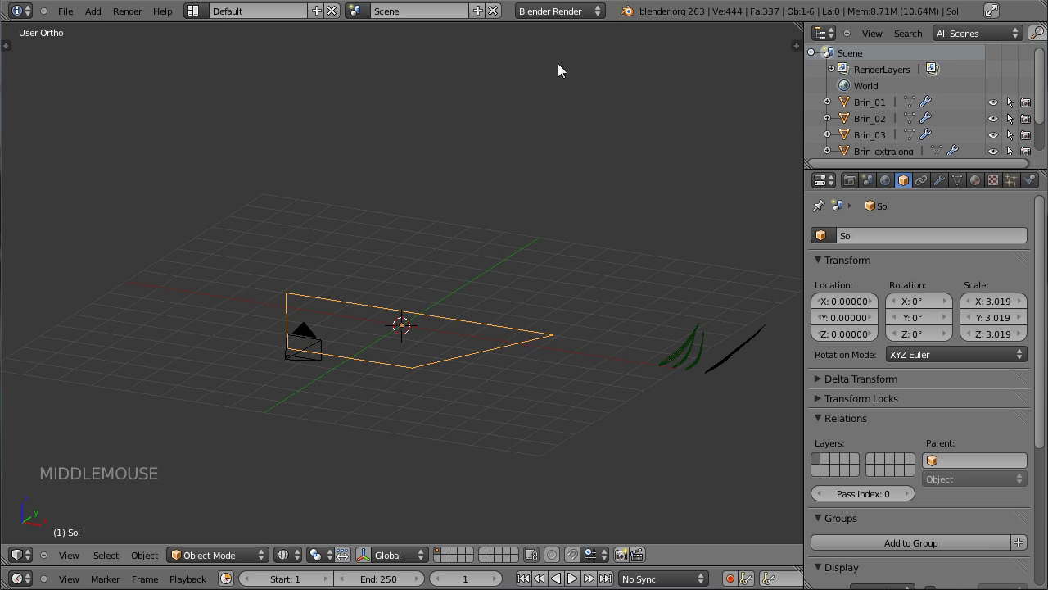
Step: Switch the render engine to Cycles and add a Sun lamp
click(568, 15)
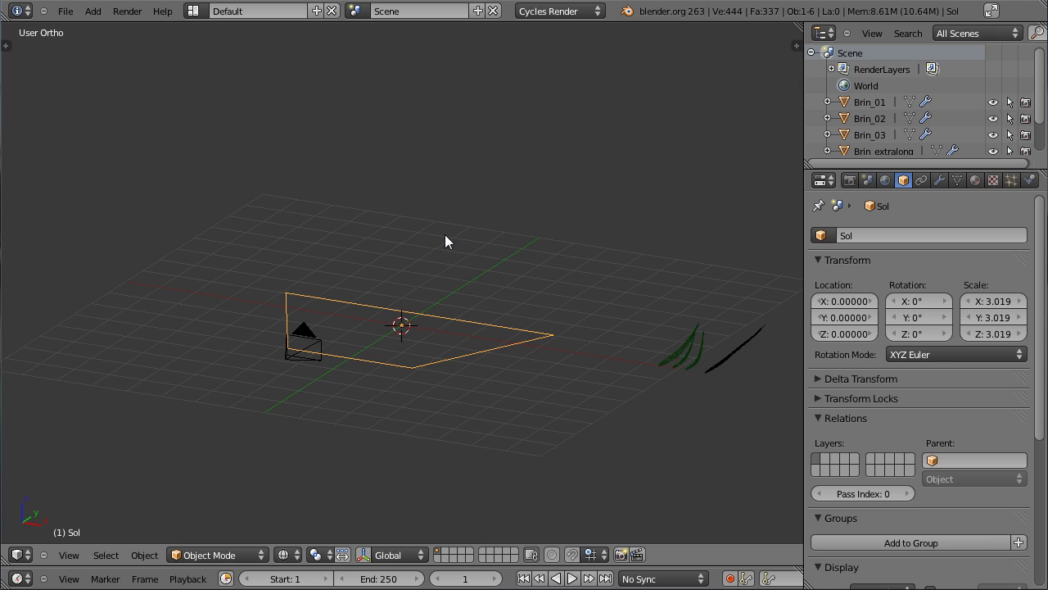
key(shift+a)
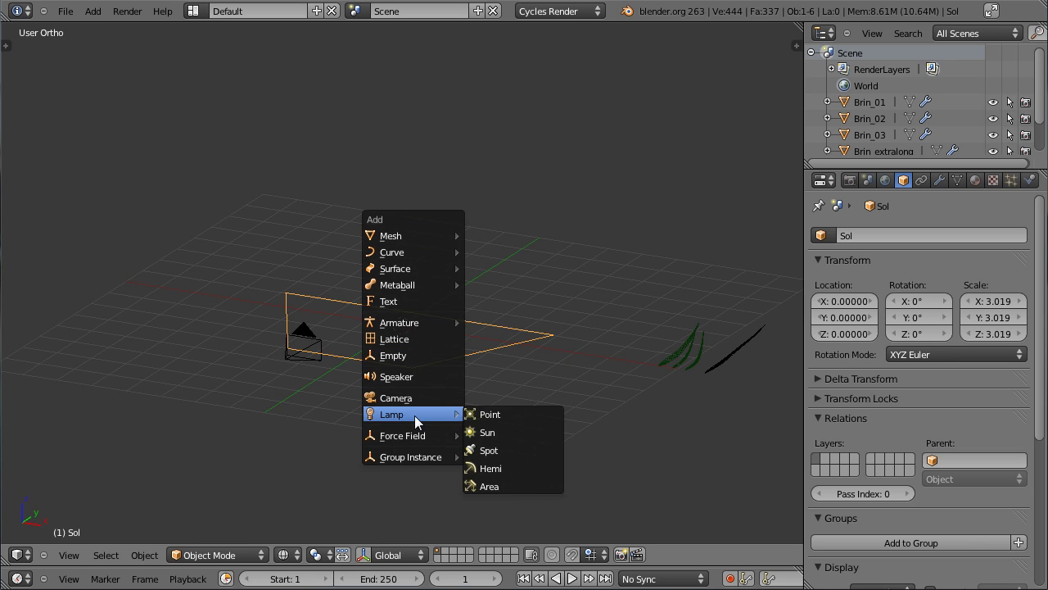
key(KP_3)
key(g)
click(705, 230)
Step: From the side view, raise the sun high behind the blades and tilt it about 74° downward
key(g)
click(696, 407)
key(r)
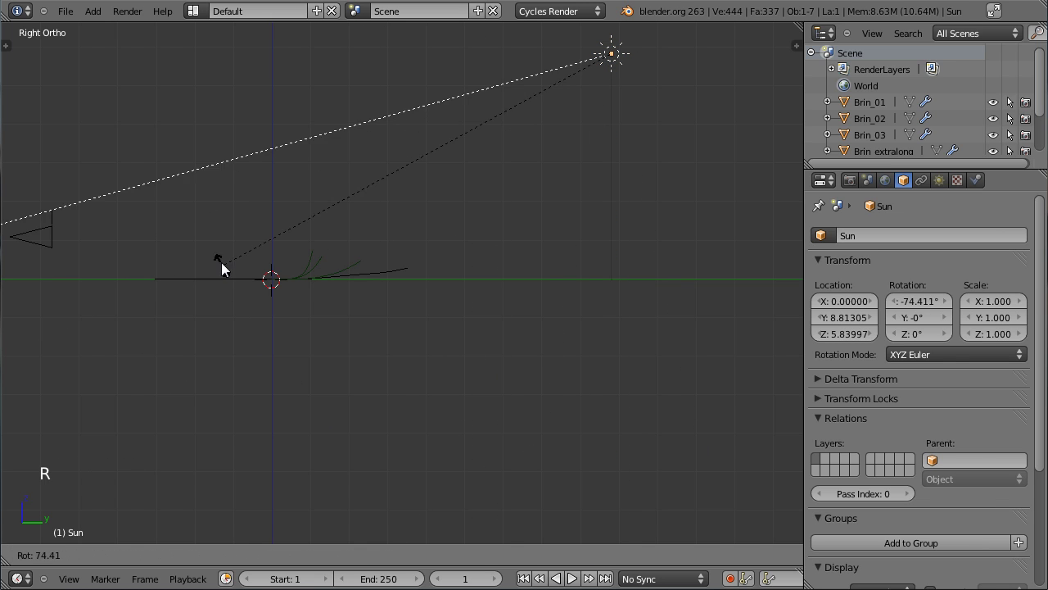
click(232, 276)
key(g)
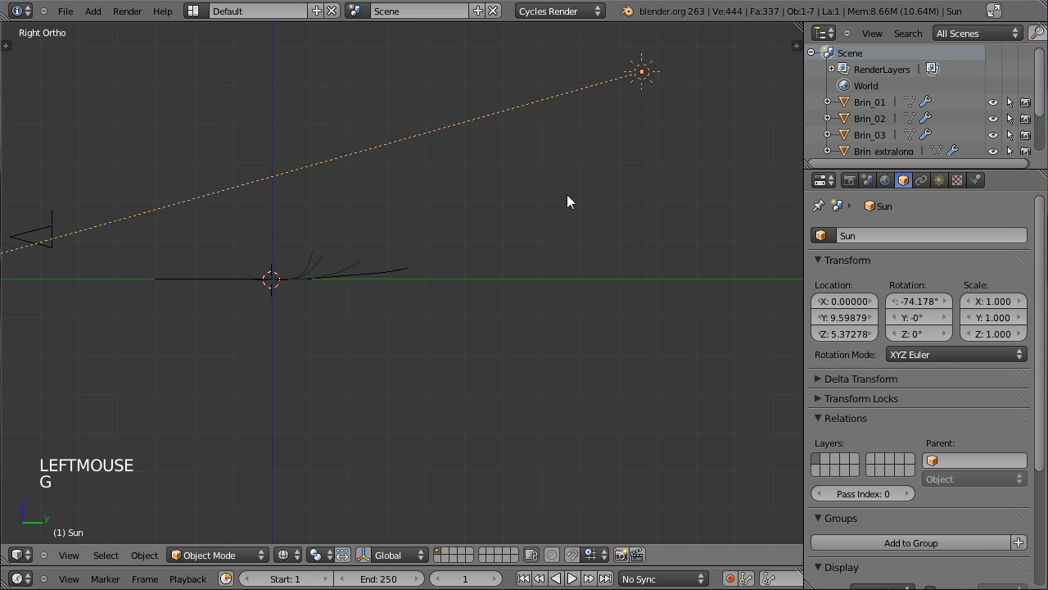
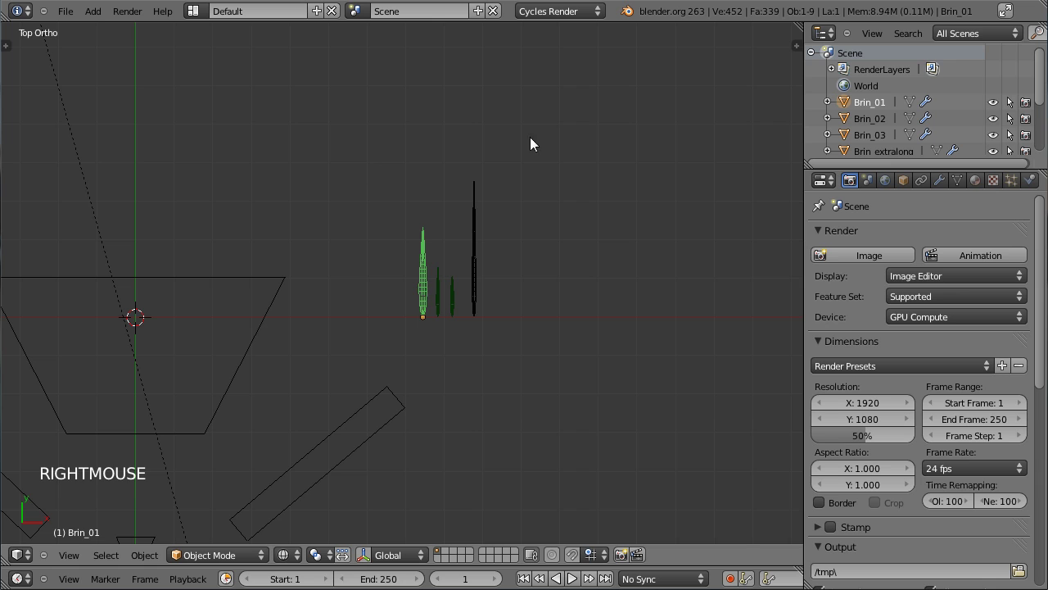
Step: Create a material named Herbe on Brin_01 and assign it to Brin_02
click(986, 184)
click(888, 294)
click(884, 287)
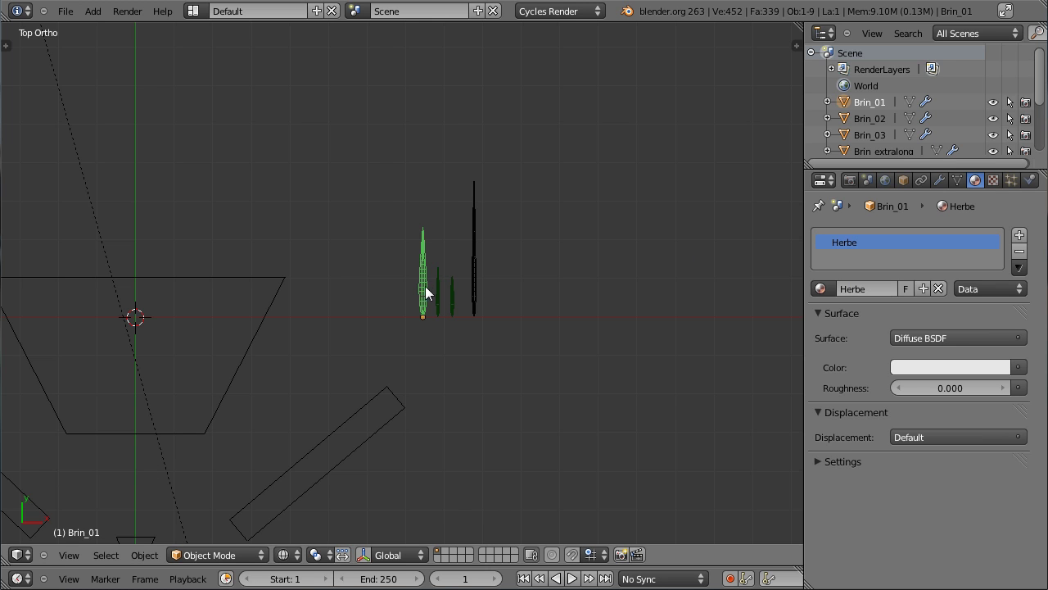
right_click(446, 297)
right_click(429, 296)
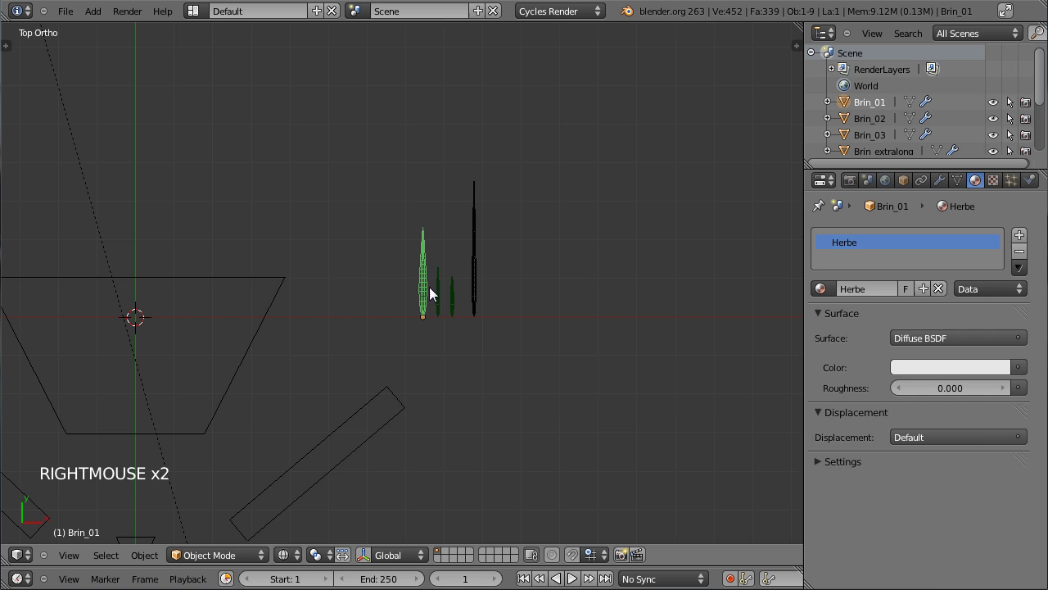
right_click(447, 299)
click(870, 143)
click(882, 127)
double_click(880, 118)
Step: Assign Herbe to Brin_03 and Brin_extralong, then reselect Brin_01
click(834, 298)
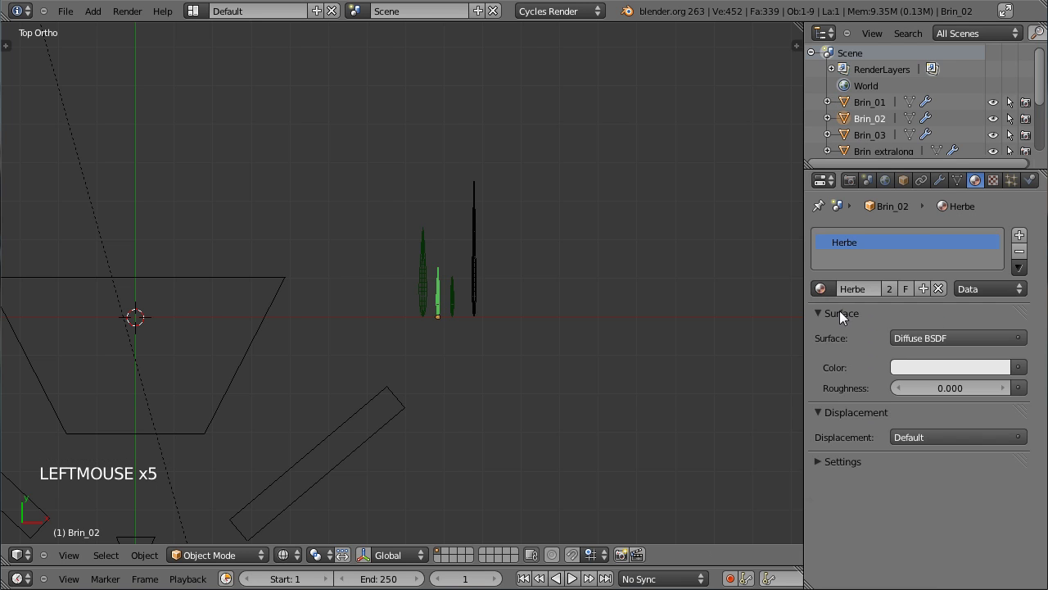
click(823, 295)
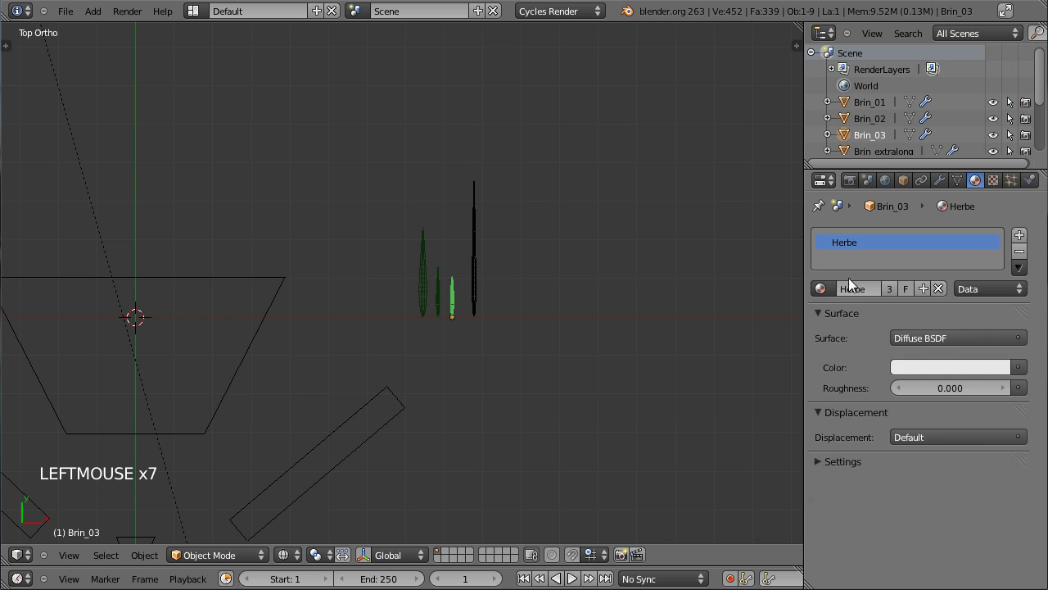
click(879, 155)
click(836, 296)
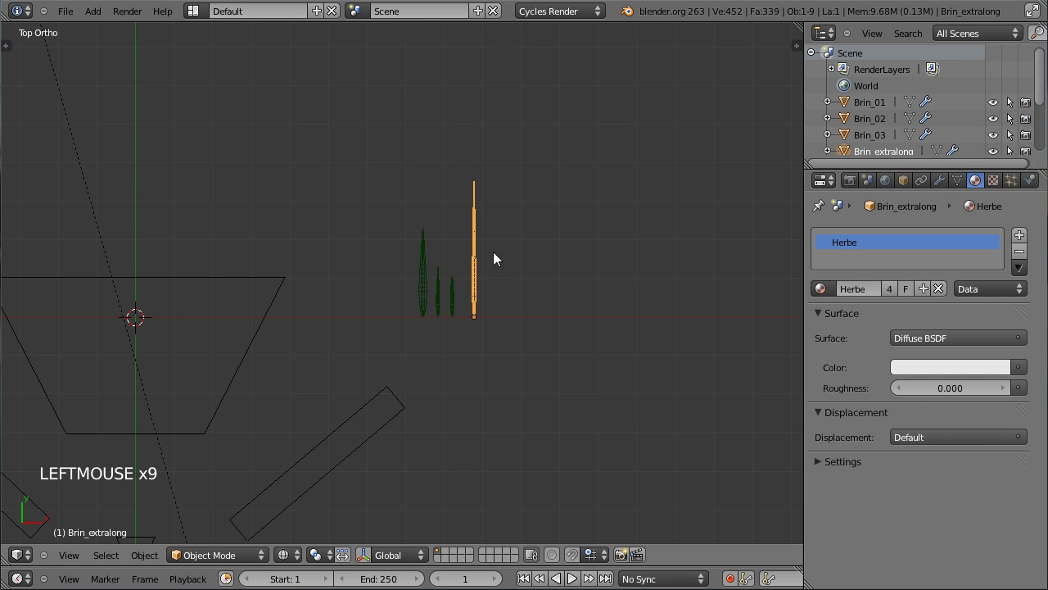
right_click(462, 300)
right_click(439, 300)
right_click(427, 299)
Step: Add a plane, move it just right of the blades and give it the Herbe material
key(shift+a)
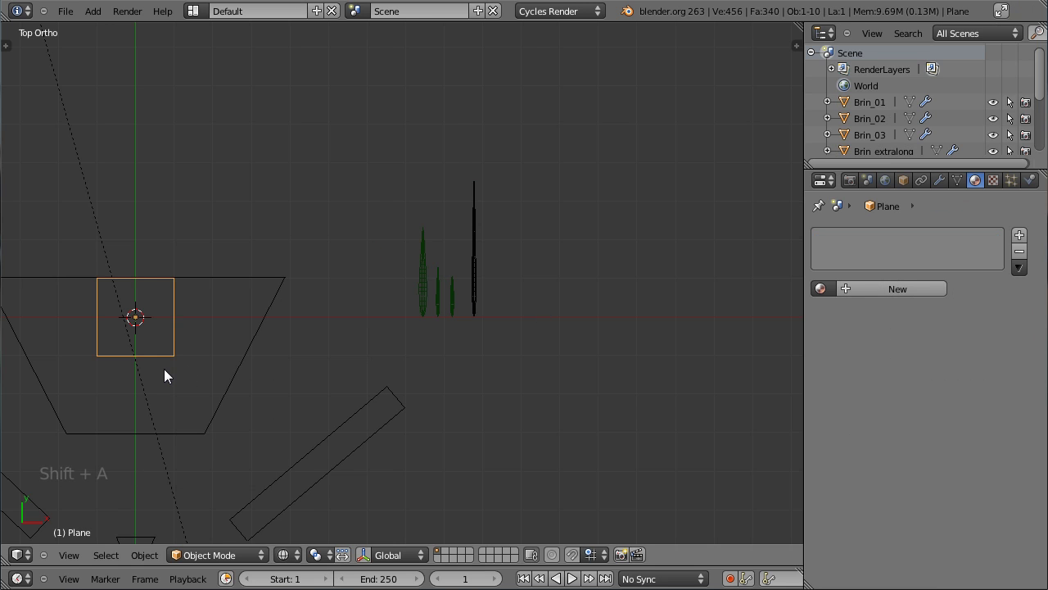
key(g)
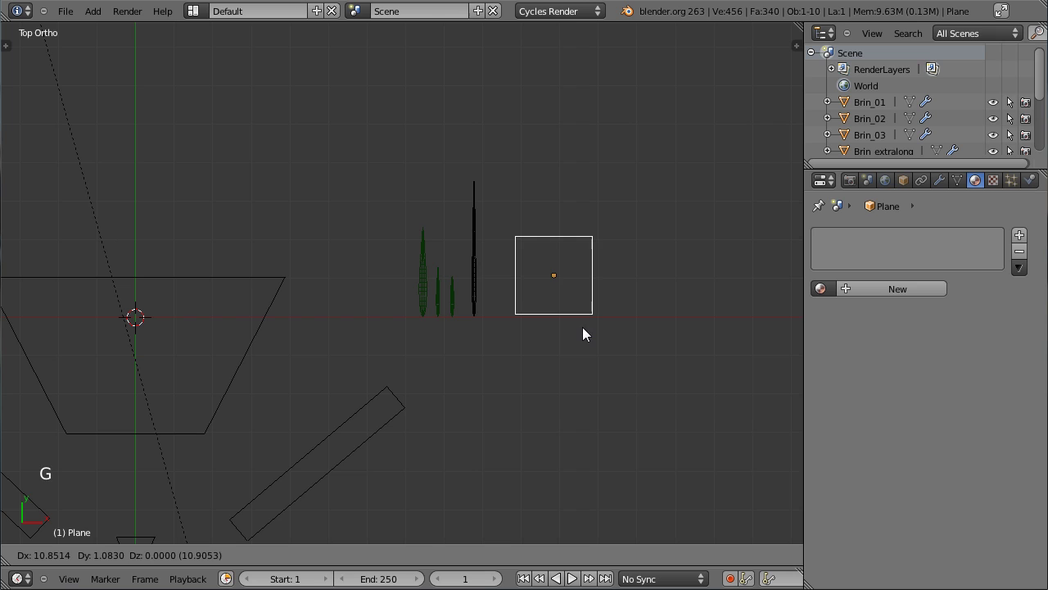
click(573, 334)
click(831, 294)
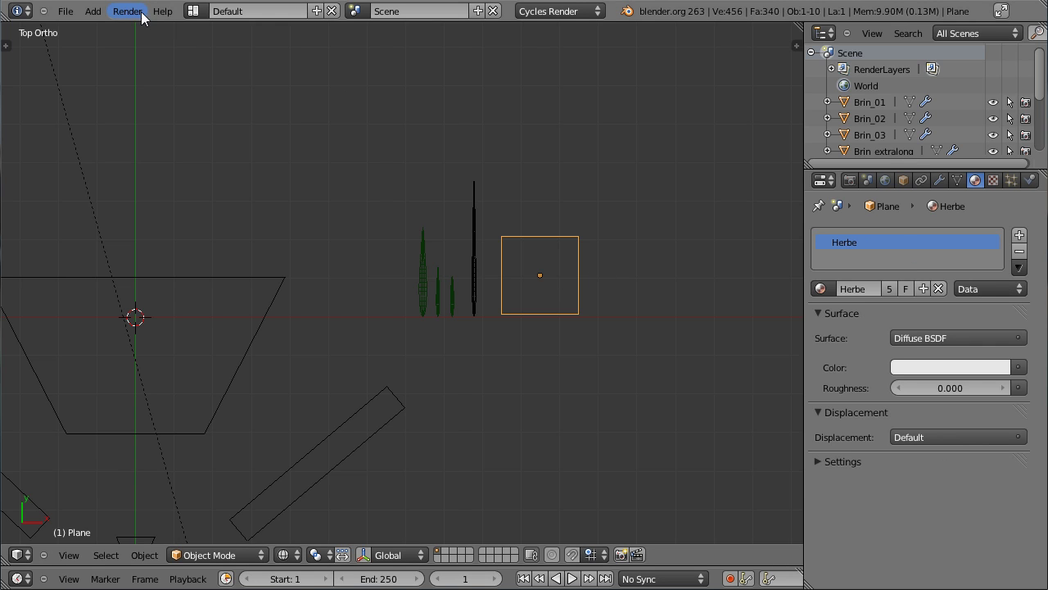
Step: Switch the viewport to a live Cycles rendered preview of the blades and plane
click(307, 559)
scroll(up, 3)
middle_click(619, 278)
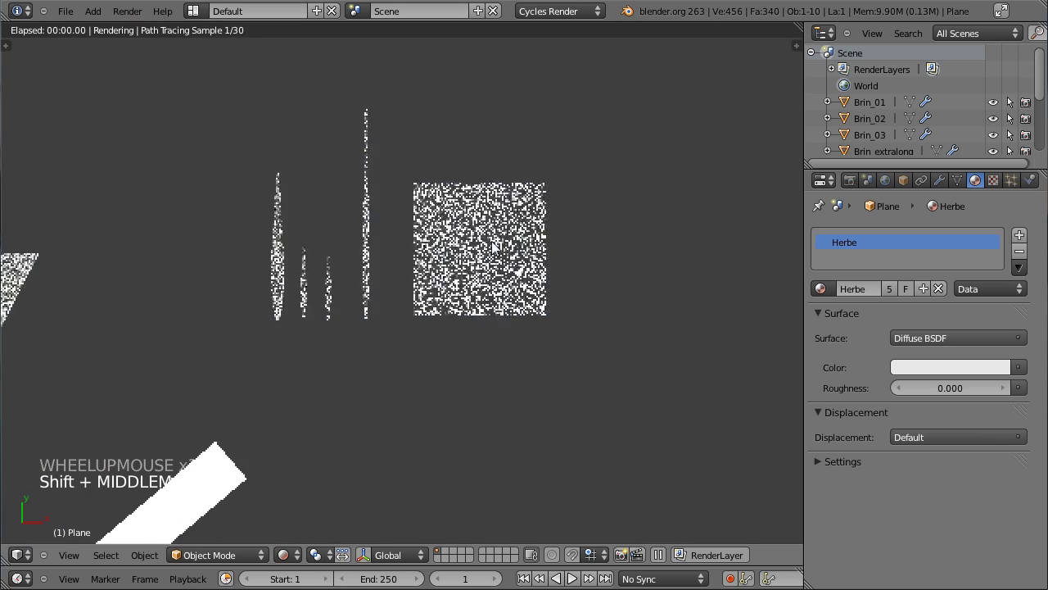
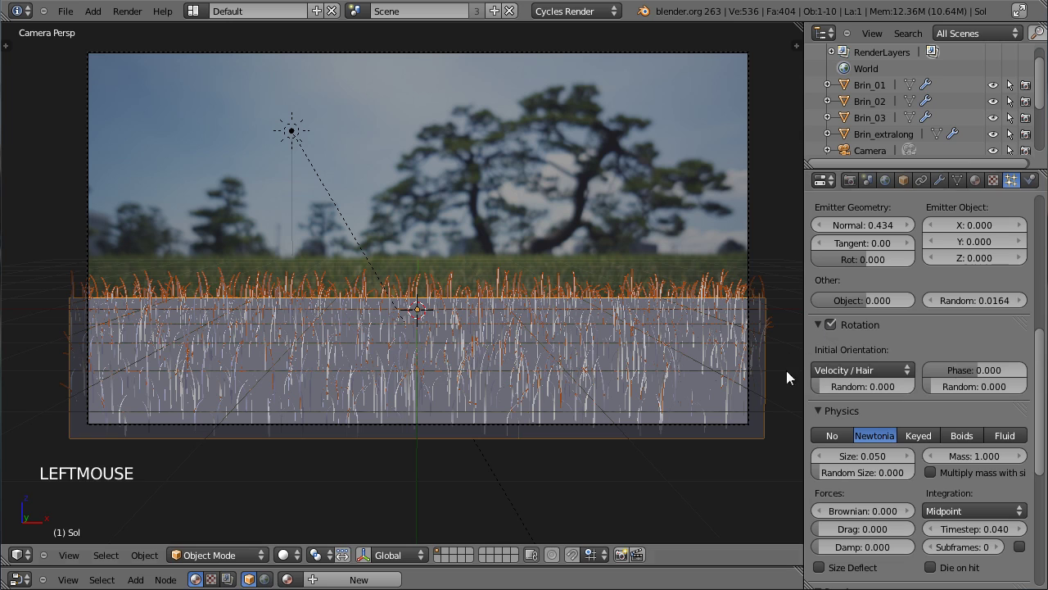
Step: Set Phase 0.226, rotation Random 0.484, Random Size 0.252 and disable Emitter rendering
click(975, 376)
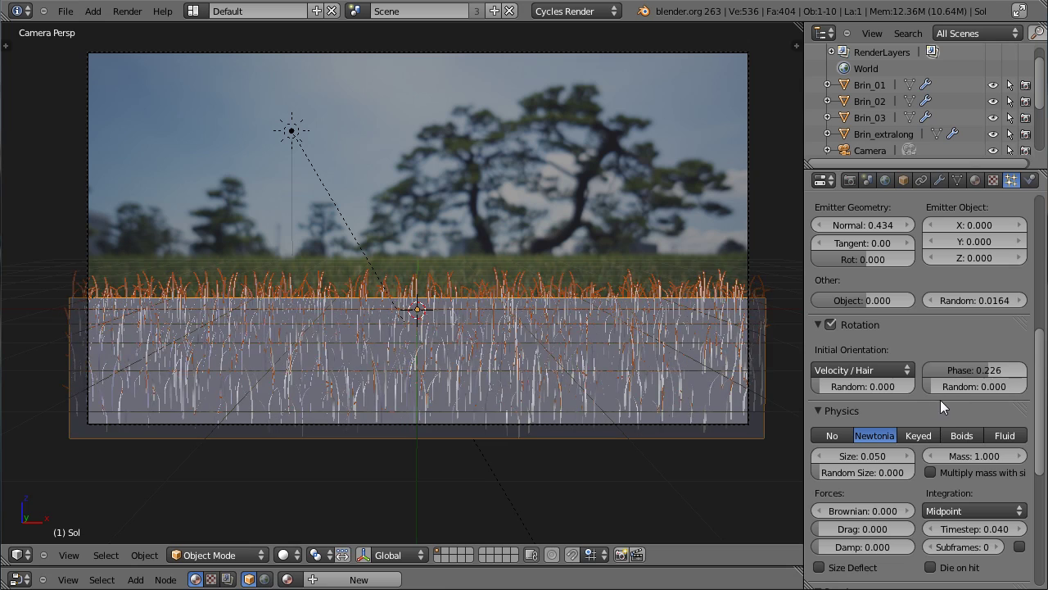
click(944, 394)
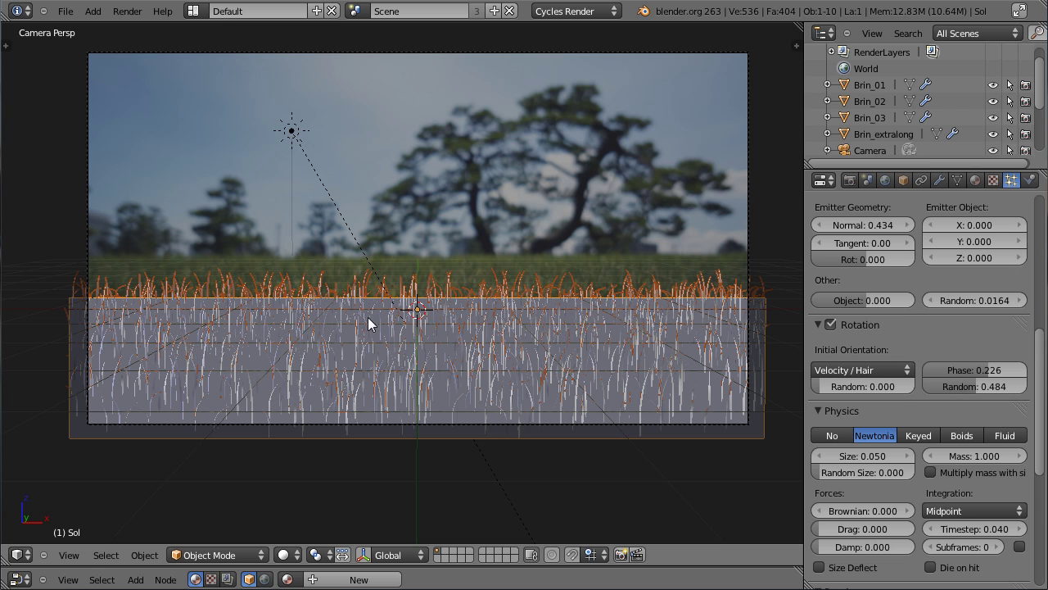
click(1044, 351)
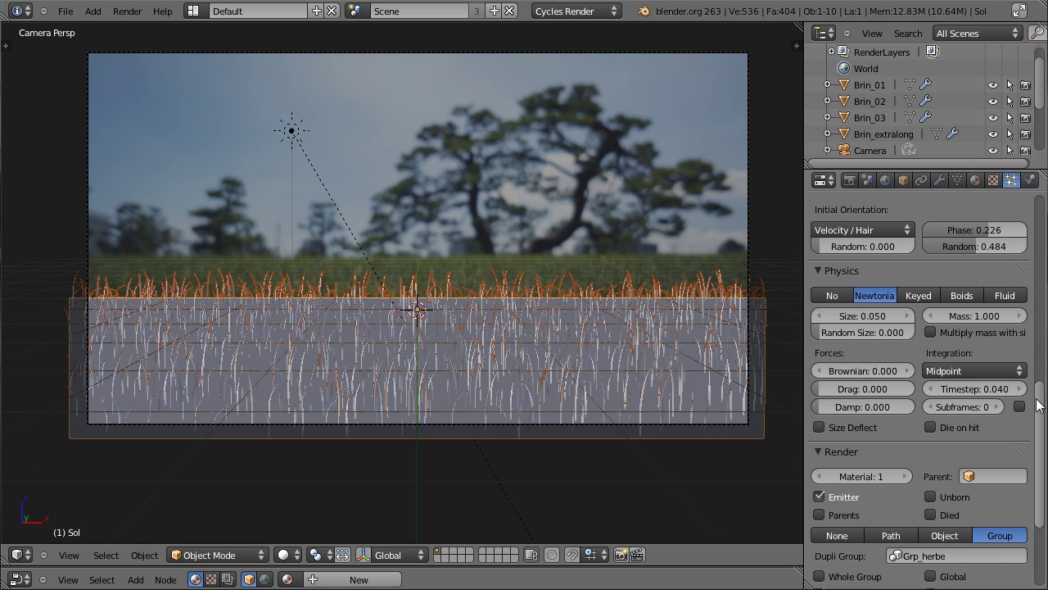
click(827, 334)
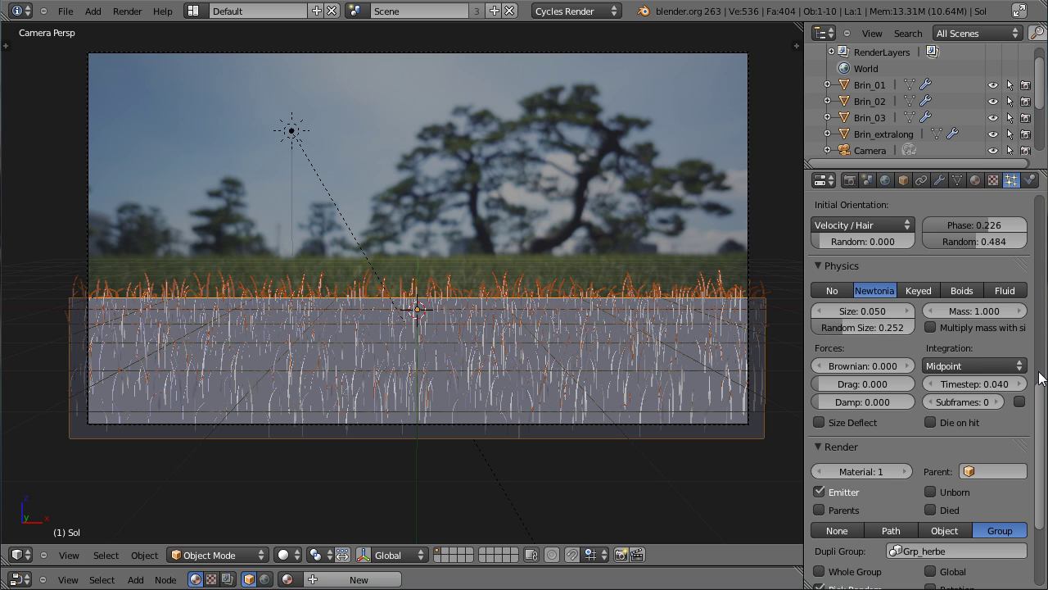
click(1041, 432)
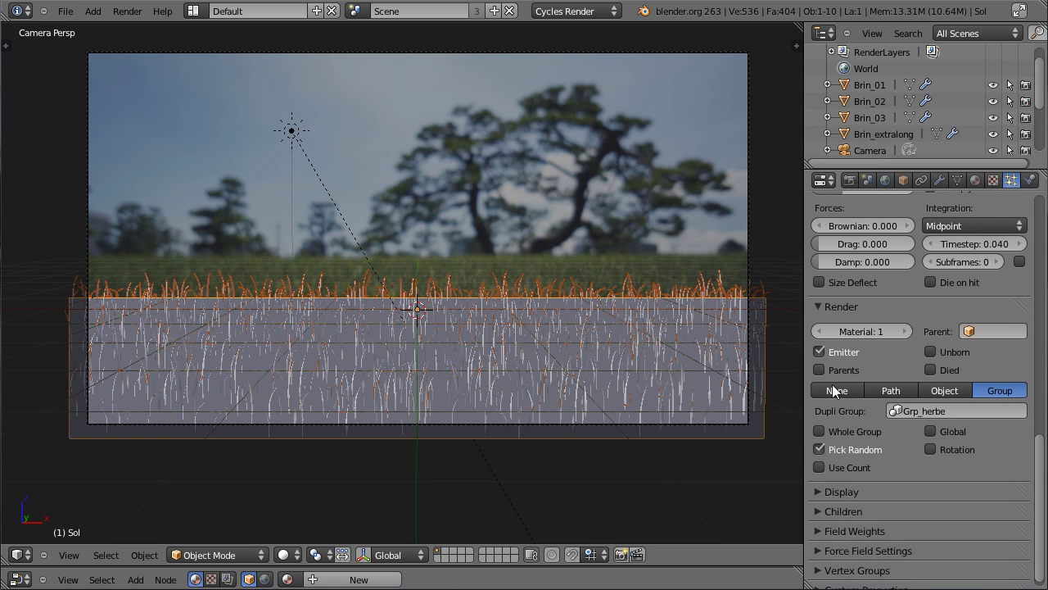
click(830, 360)
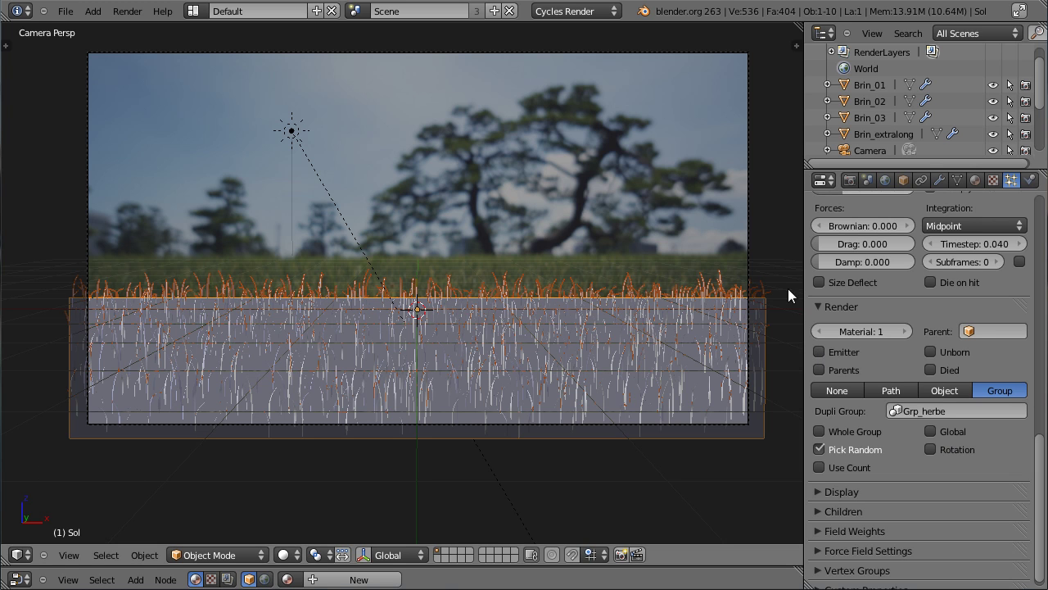
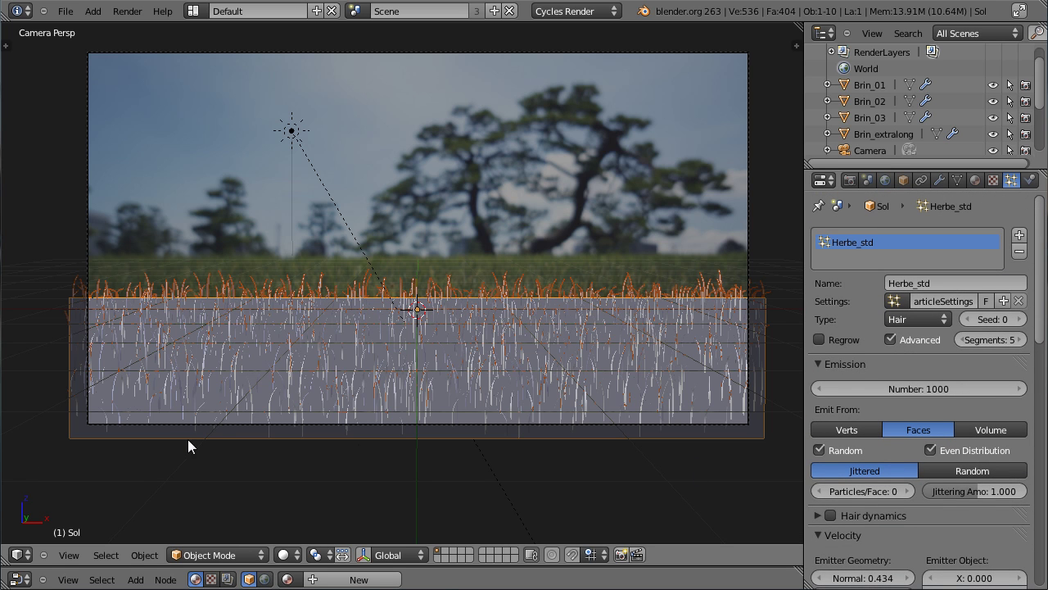
Step: Pick the Herbe_std particle system for the Sol ground
key(n)
click(695, 379)
key(n)
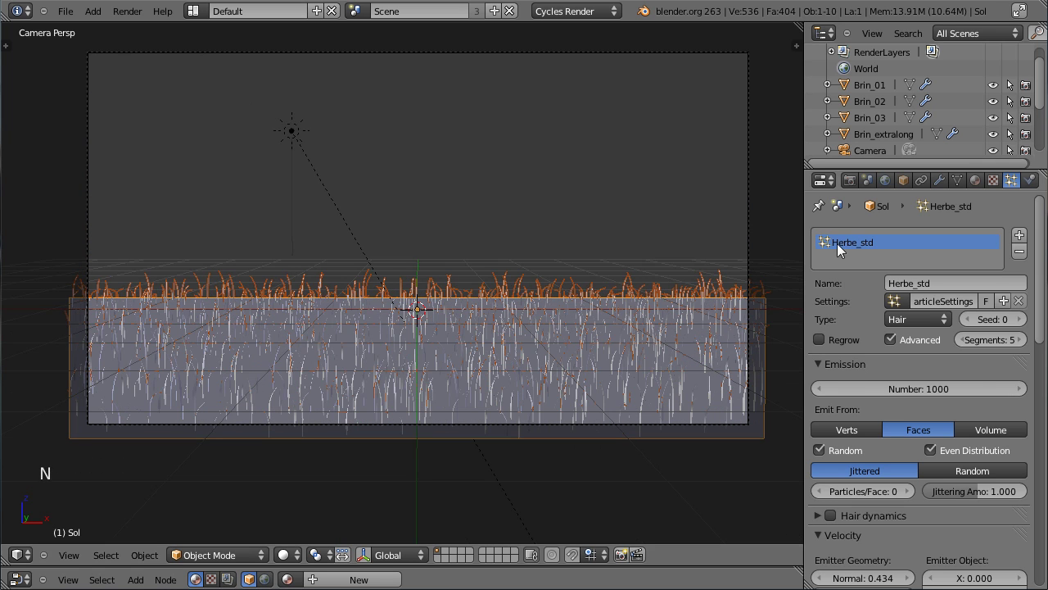
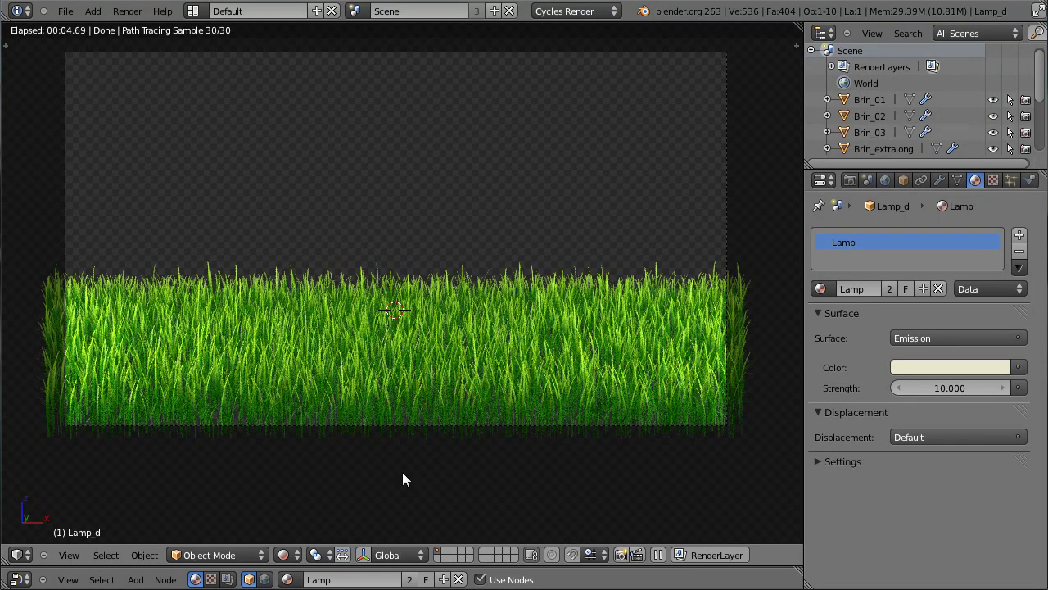
Step: Switch the viewport back to solid shading and look through the camera again
click(294, 565)
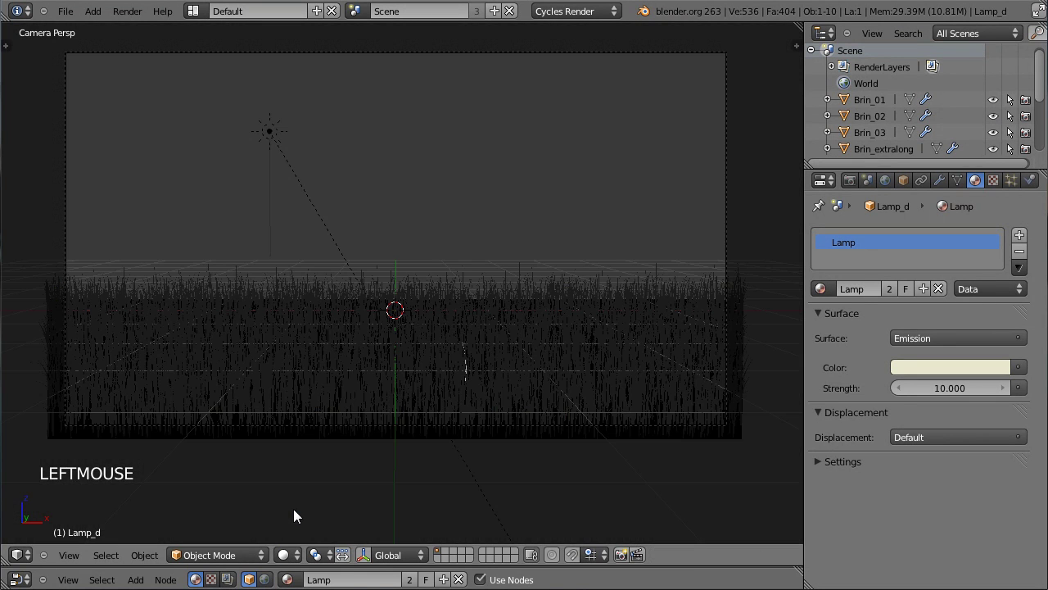
middle_click(310, 339)
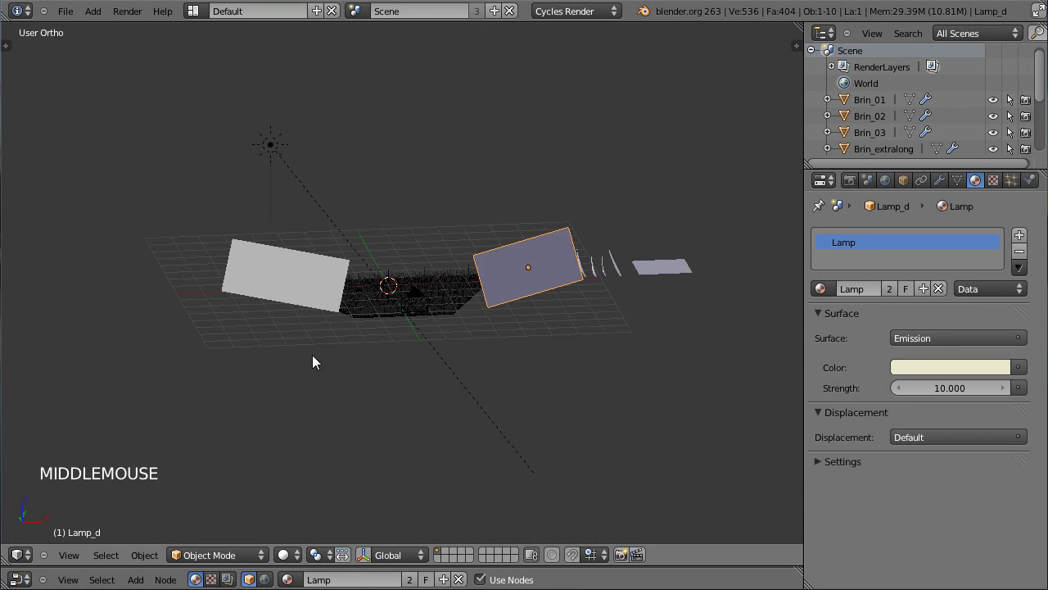
scroll(up, 3)
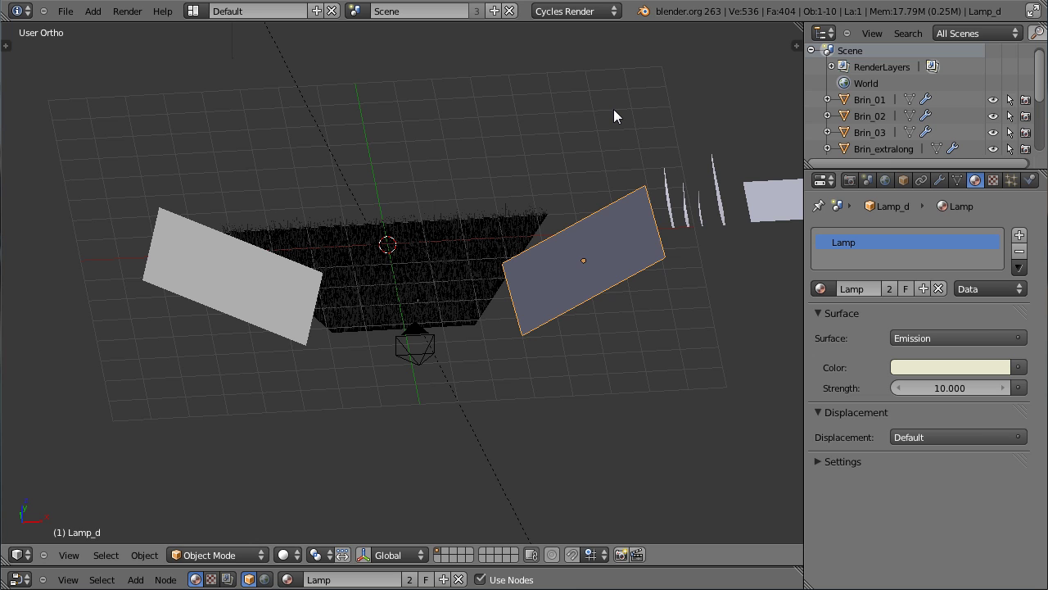
key(KP_0)
Step: Turn Background Images back on in the N sidebar so the tree photo shows behind the grass
key(n)
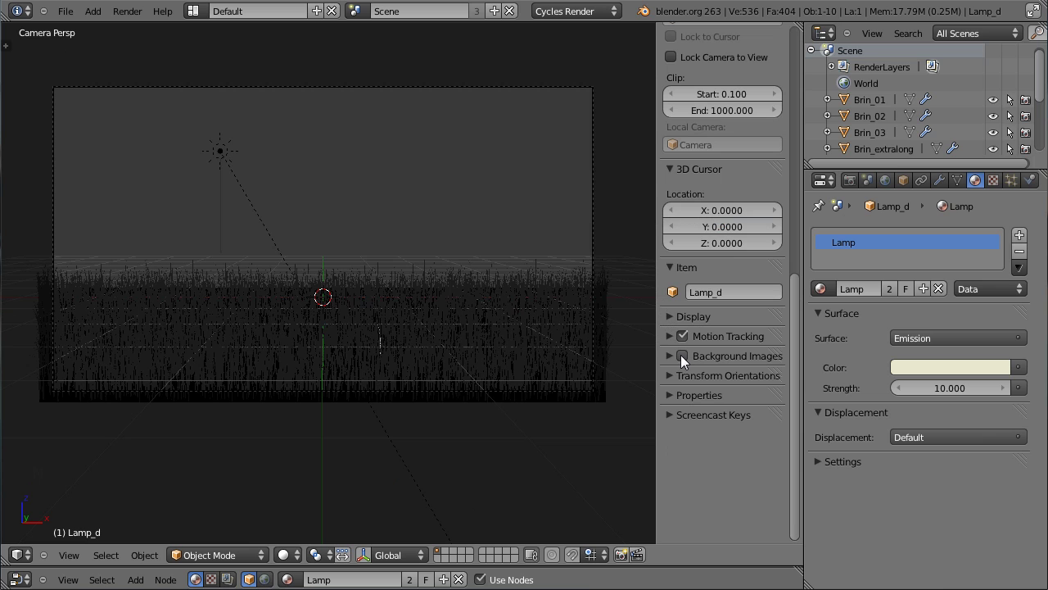
click(685, 361)
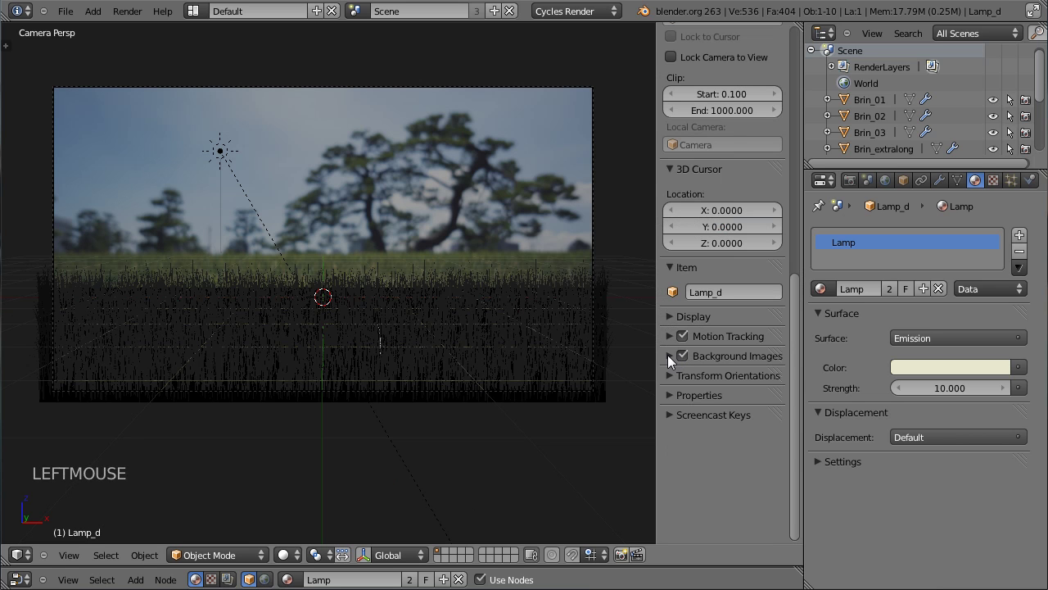
click(673, 362)
click(672, 361)
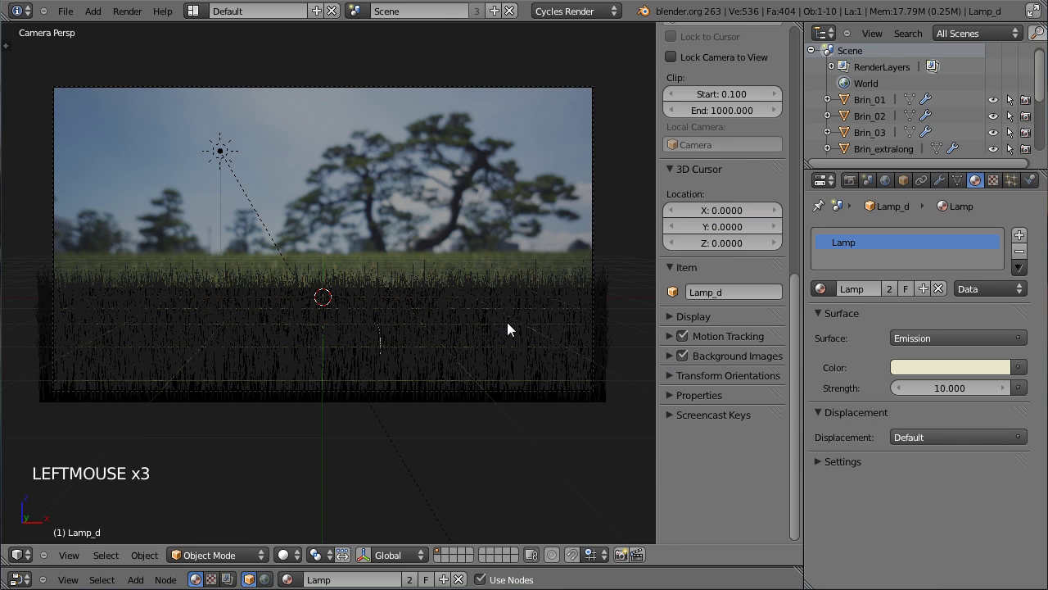
Step: Review the Sol ground's Herbe_extralong and Herbe_std particle systems
right_click(548, 353)
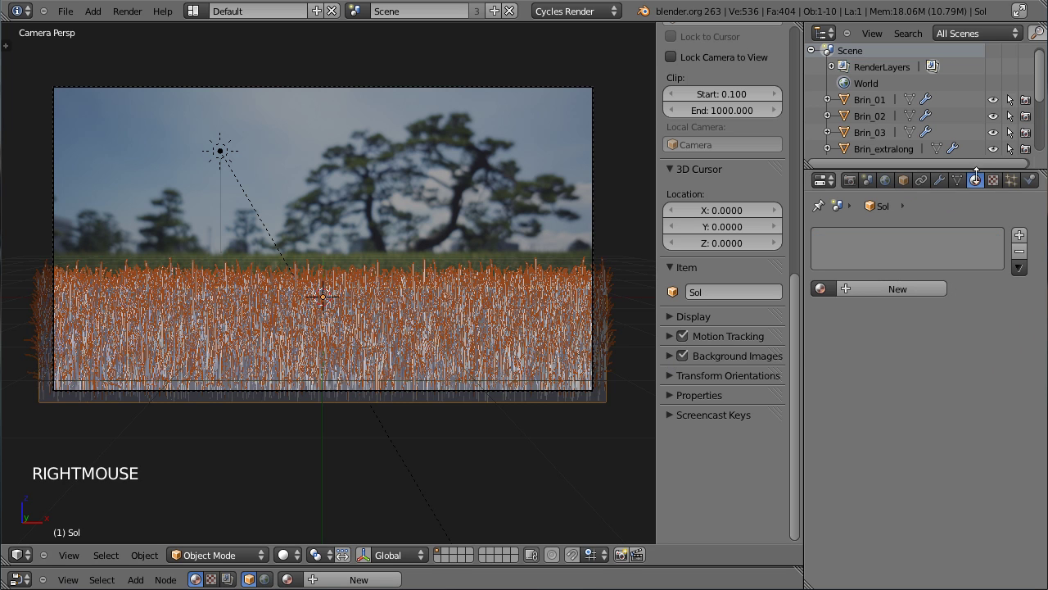
click(1006, 190)
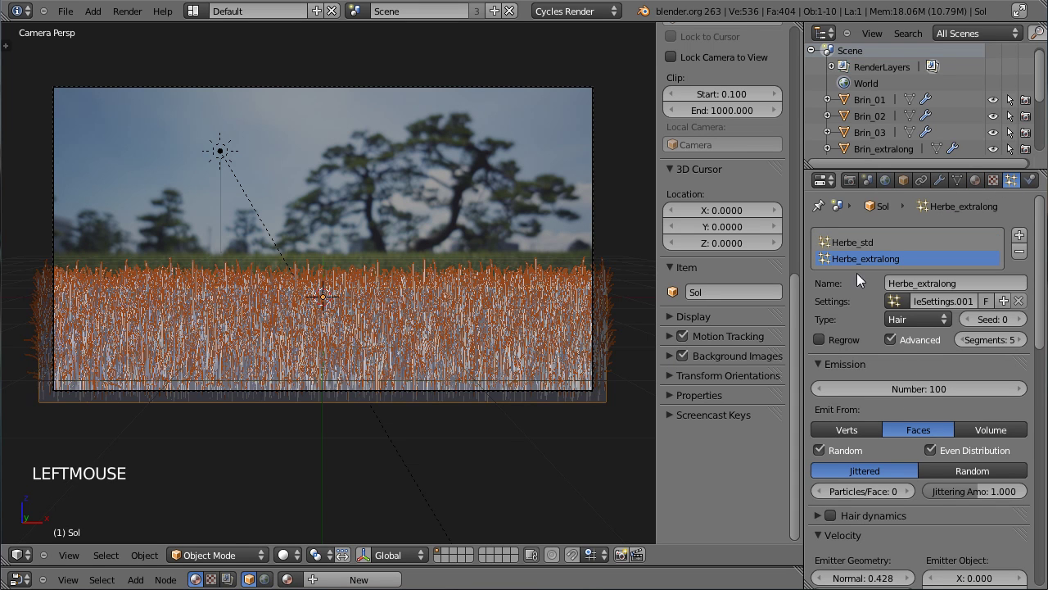
click(955, 398)
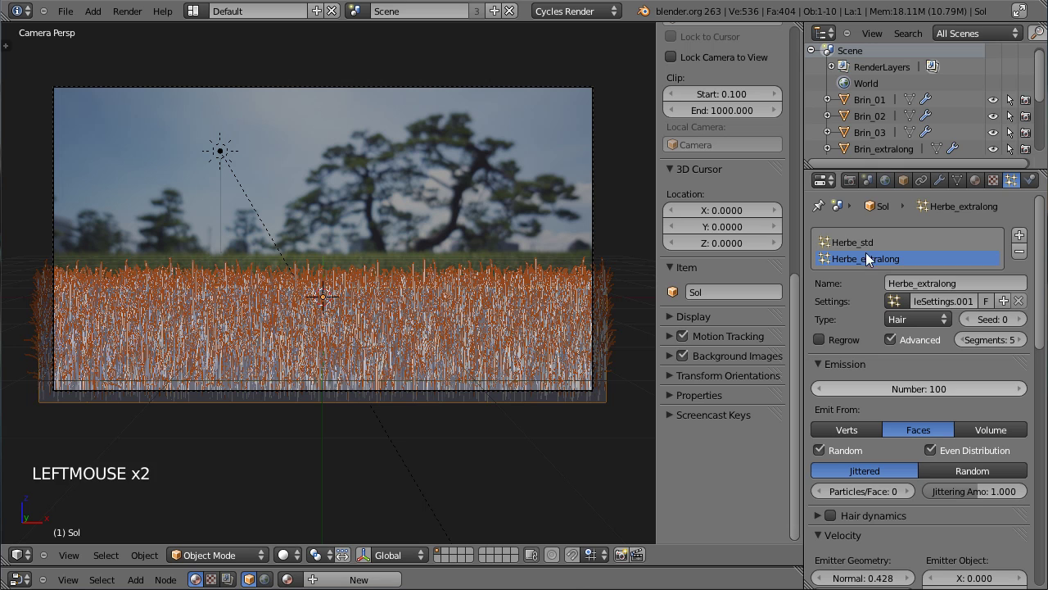
click(870, 250)
click(949, 385)
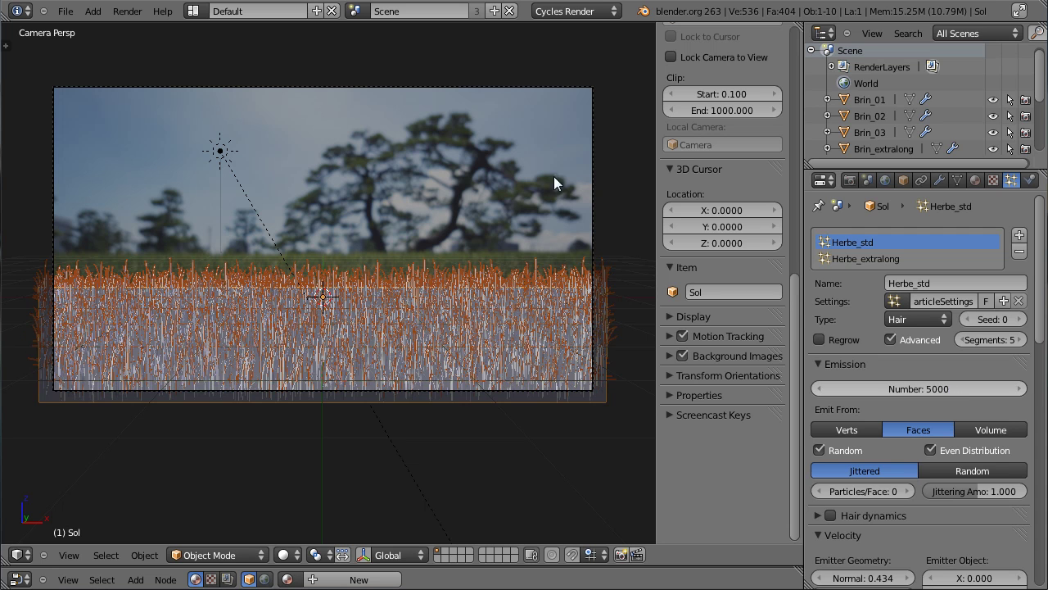
Step: Nudge the camera along its viewing axis and tilt it down slightly
right_click(444, 93)
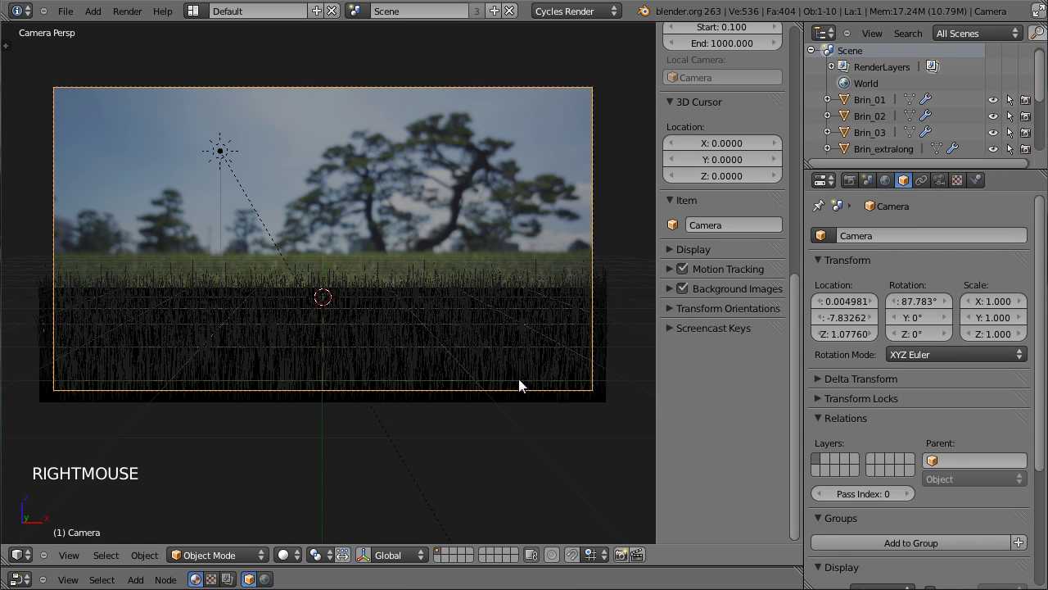
key(g)
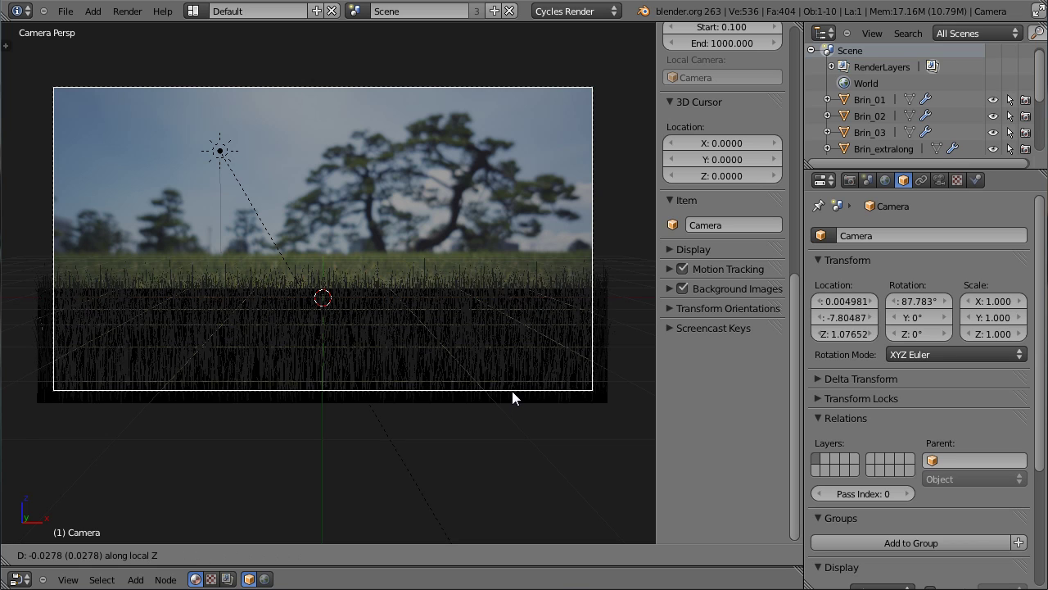
click(532, 426)
key(r)
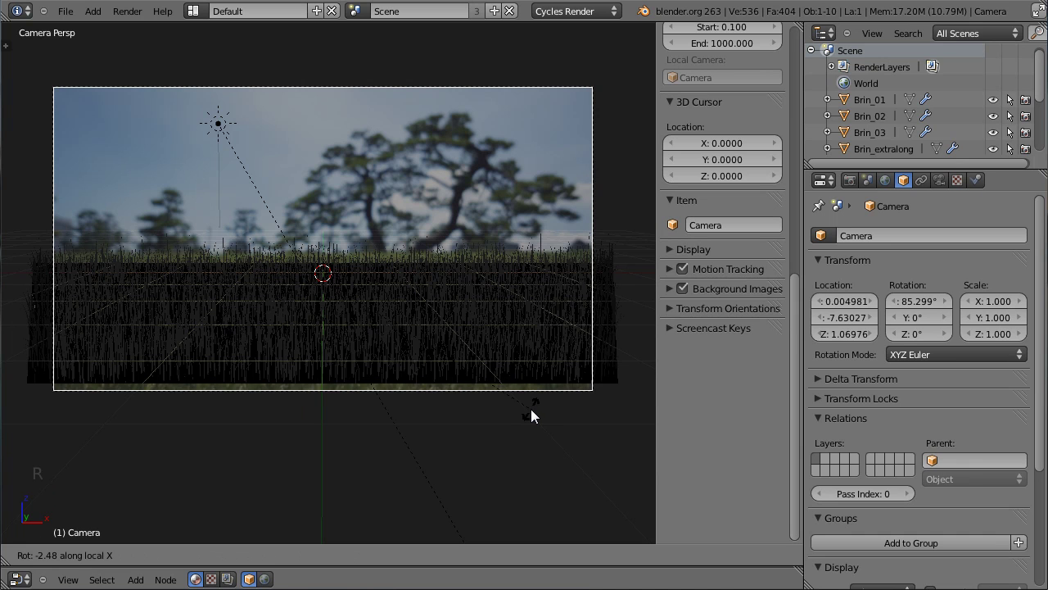
click(385, 400)
middle_click(383, 398)
Step: From camera view, lower the camera, move it closer and tilt it up to about 86.5° X rotation
key(KP_0)
key(g)
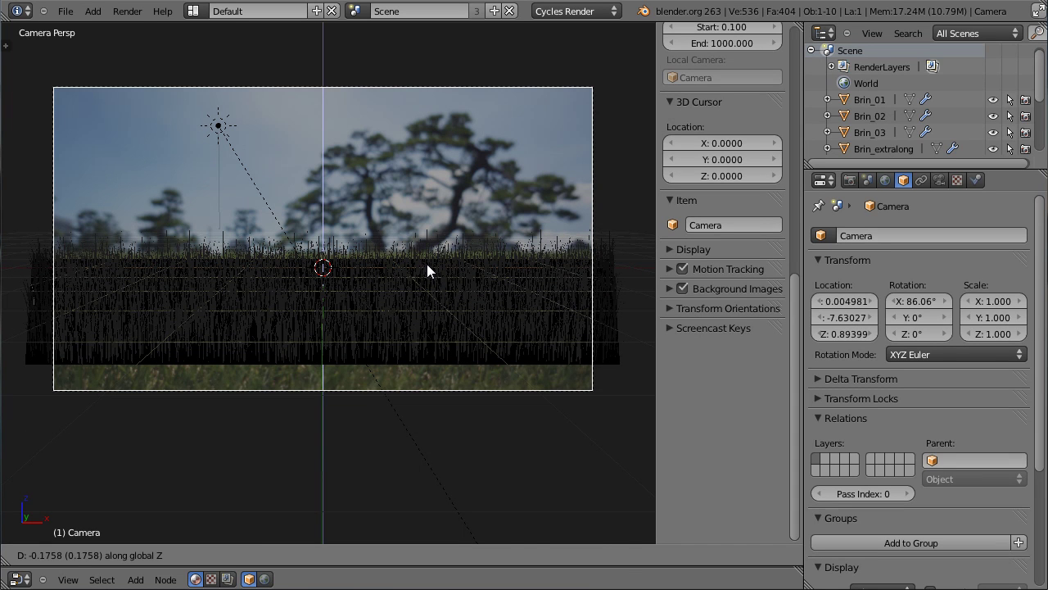
click(432, 270)
key(g)
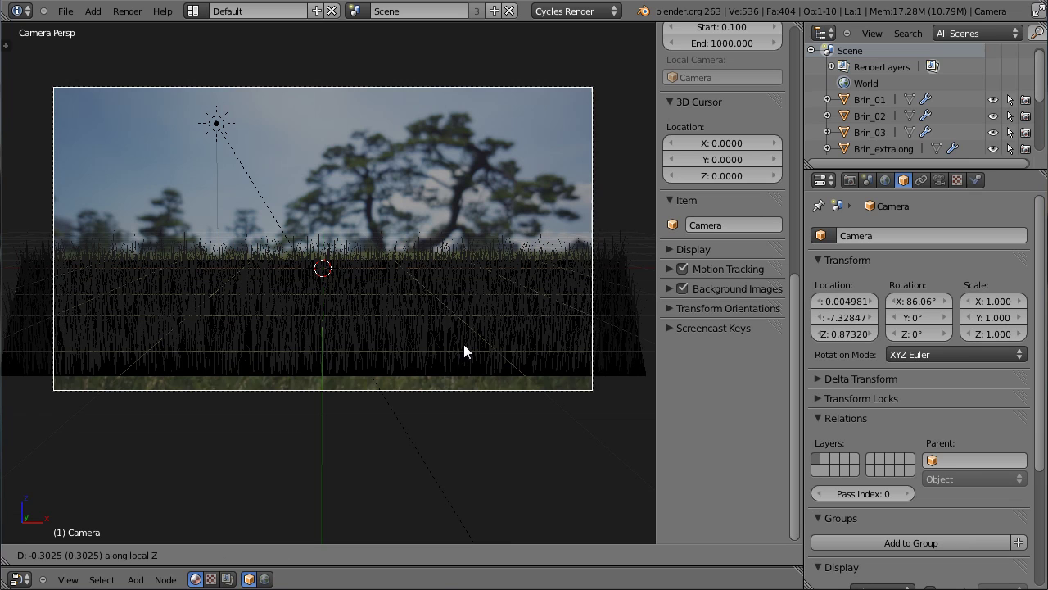
click(530, 397)
key(r)
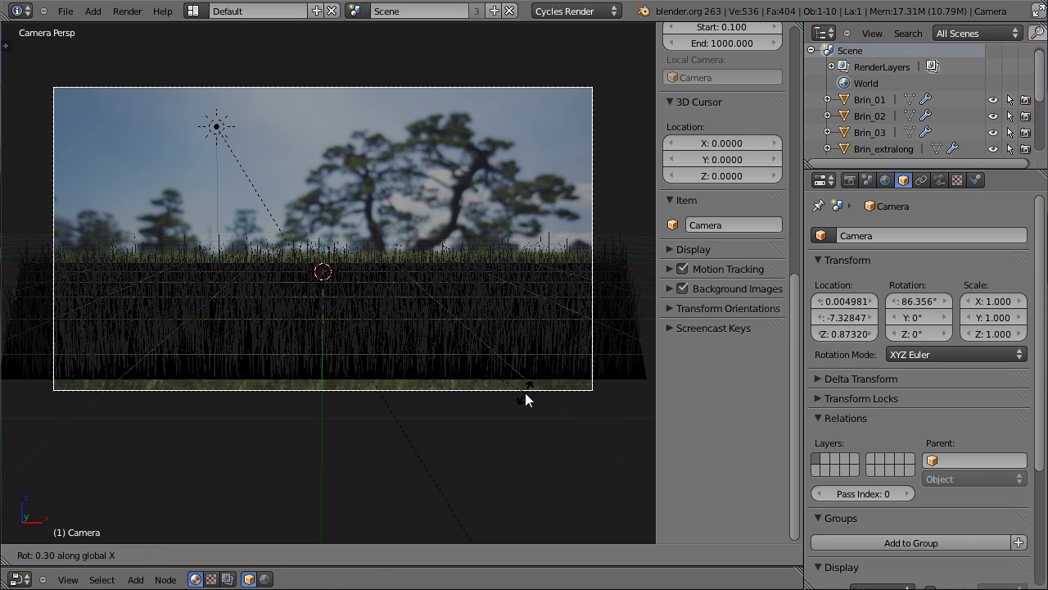
click(316, 276)
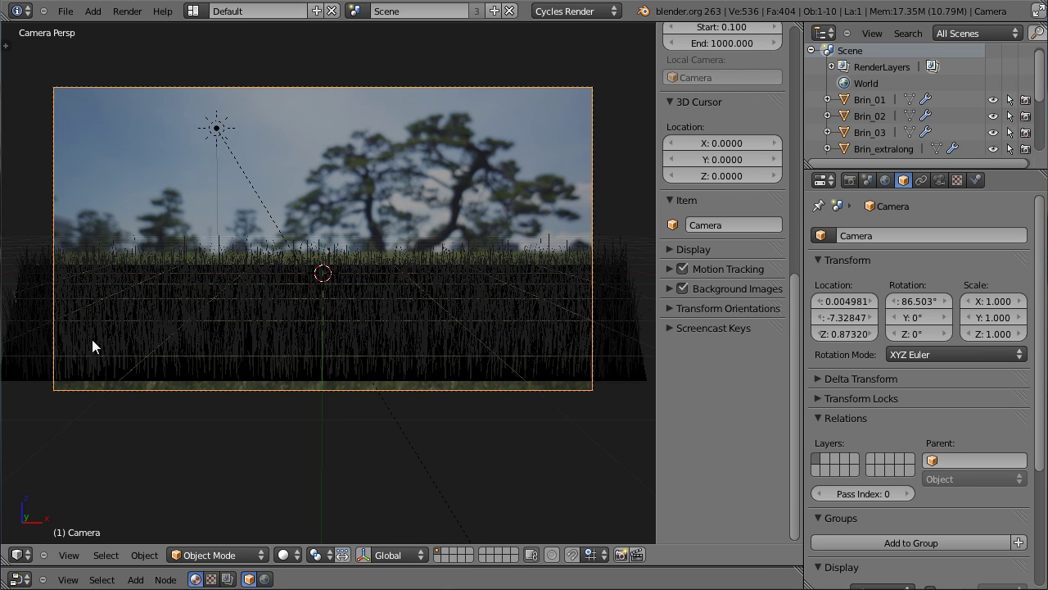
Step: Switch the viewport to Rendered shading for a live Cycles preview of the grass
click(302, 563)
click(302, 557)
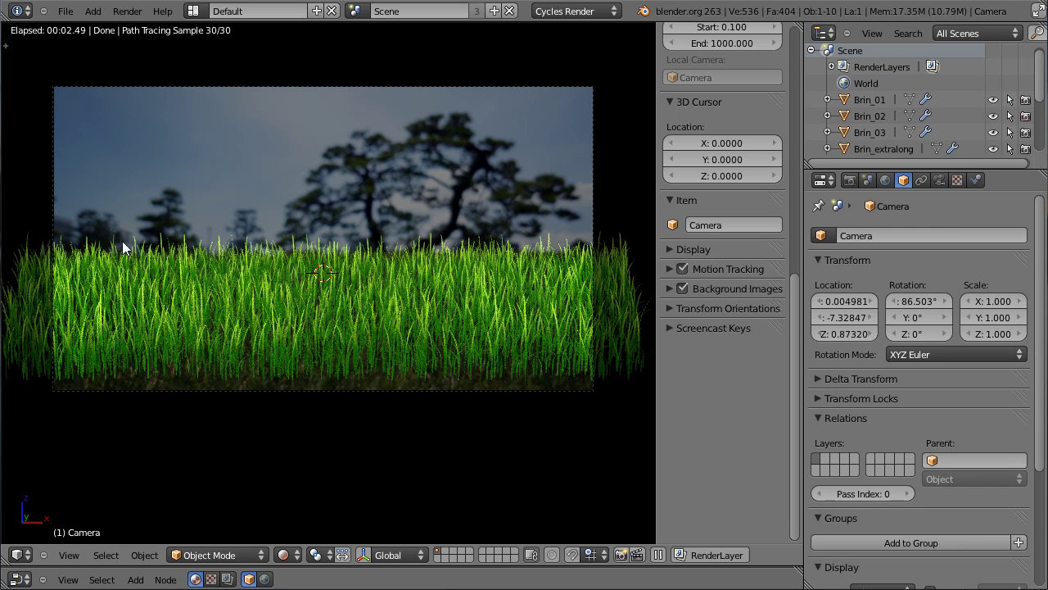
scroll(down, 3)
Step: Check the Emission Number of Sol's Herbe_std and Herbe_extralong particle systems, then select the camera
click(879, 135)
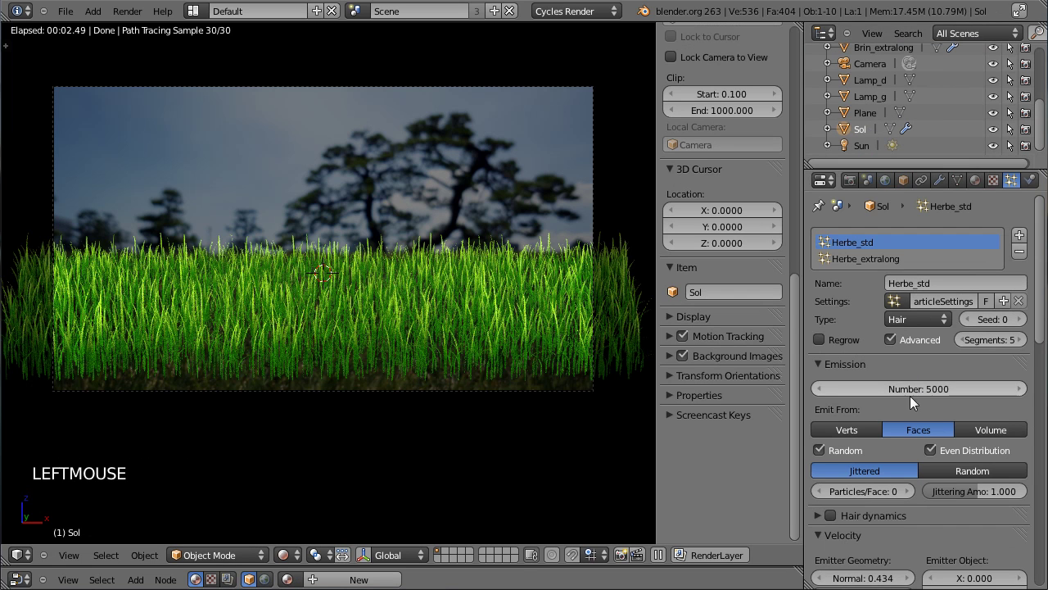
scroll(down, 3)
double_click(829, 454)
click(827, 454)
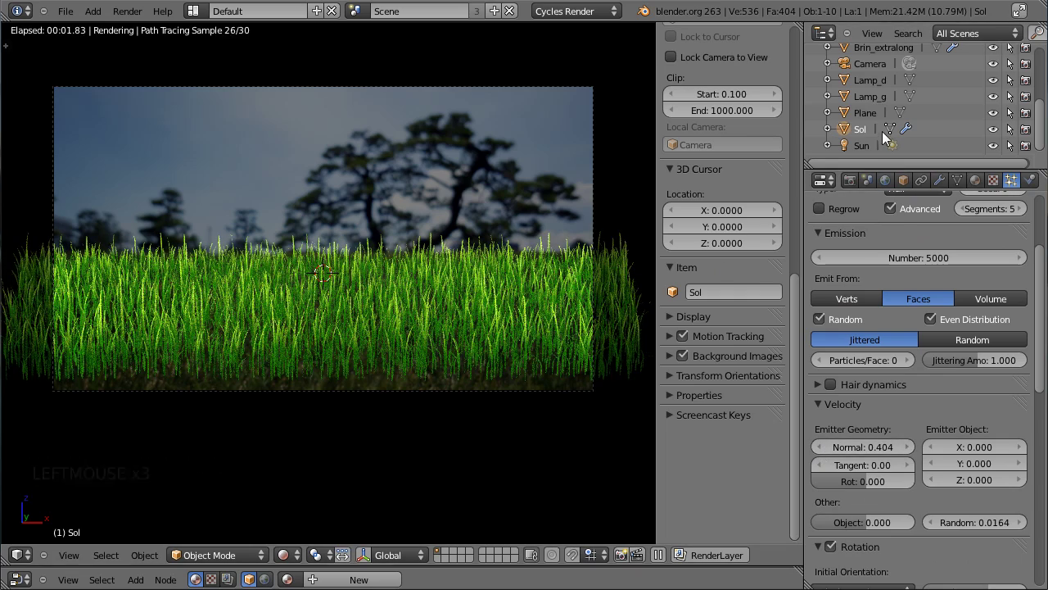
scroll(up, 3)
click(874, 265)
scroll(down, 3)
click(831, 485)
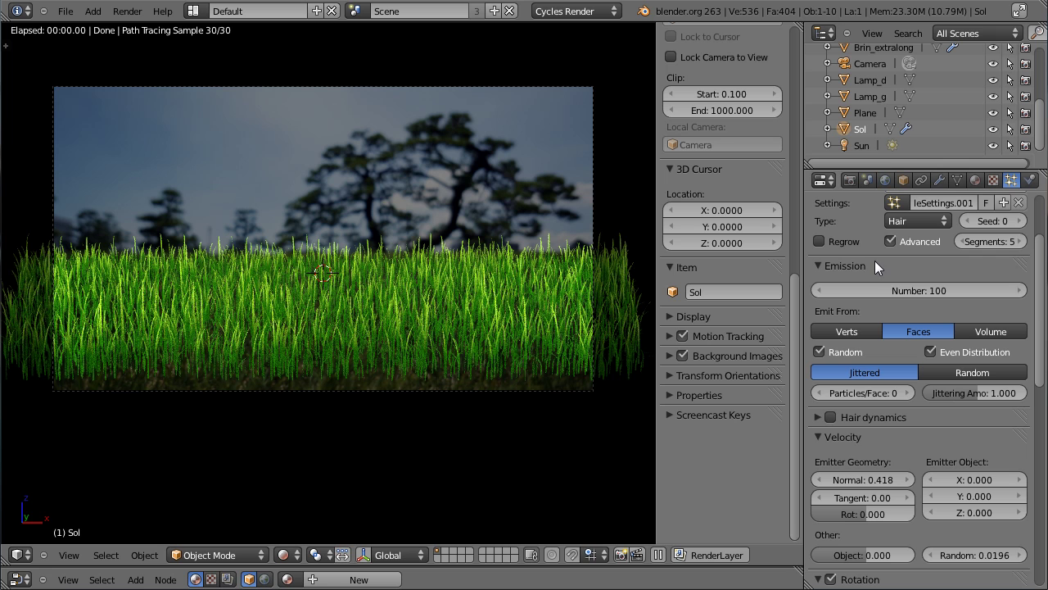
scroll(up, 3)
click(875, 96)
Step: Raise the camera along Z to a height of about 0.93
right_click(602, 197)
key(g)
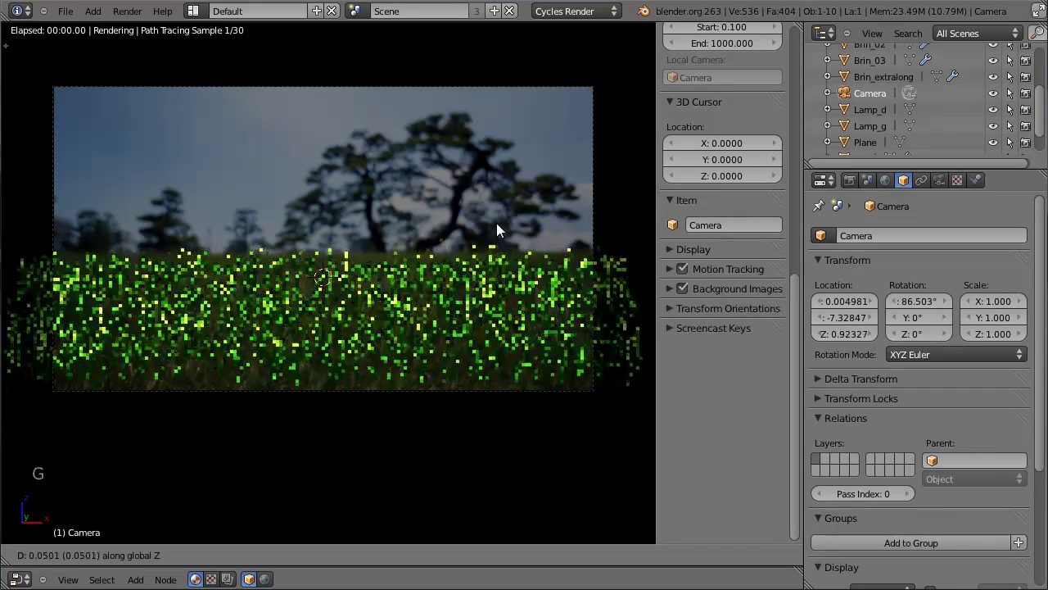
click(503, 235)
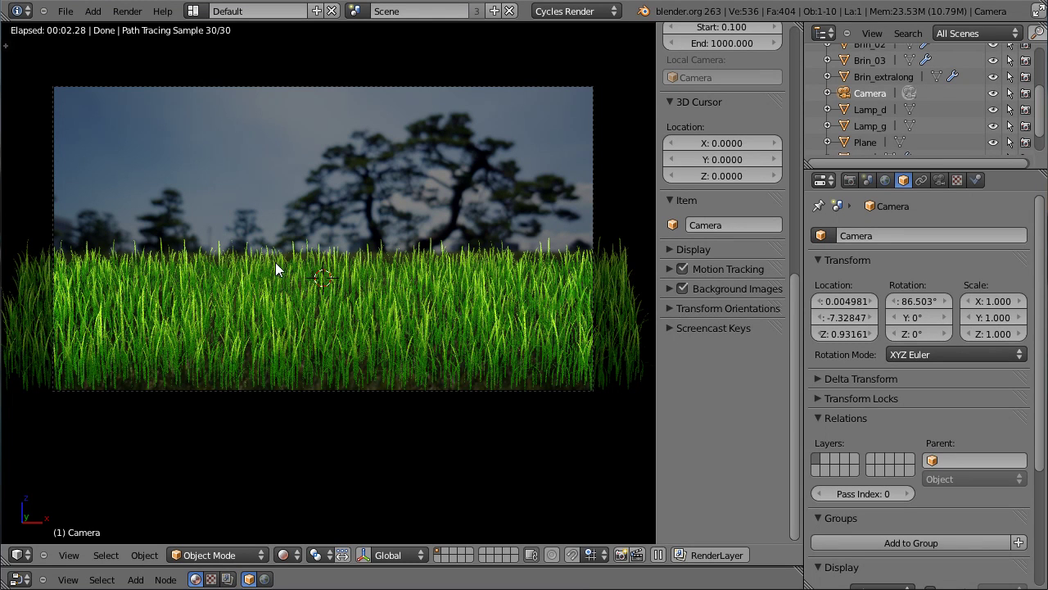
click(297, 561)
Step: In Edit Mode, stretch the Sol ground's near edge along Y toward the camera
right_click(40, 395)
scroll(down, 3)
key(Tab)
right_click(394, 394)
right_click(436, 416)
key(g)
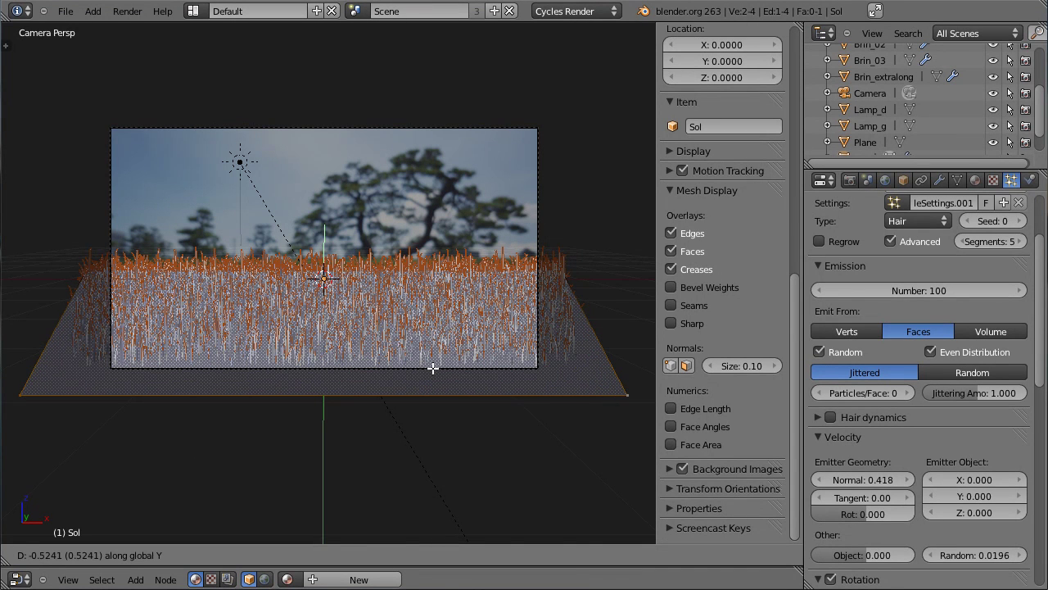
click(440, 366)
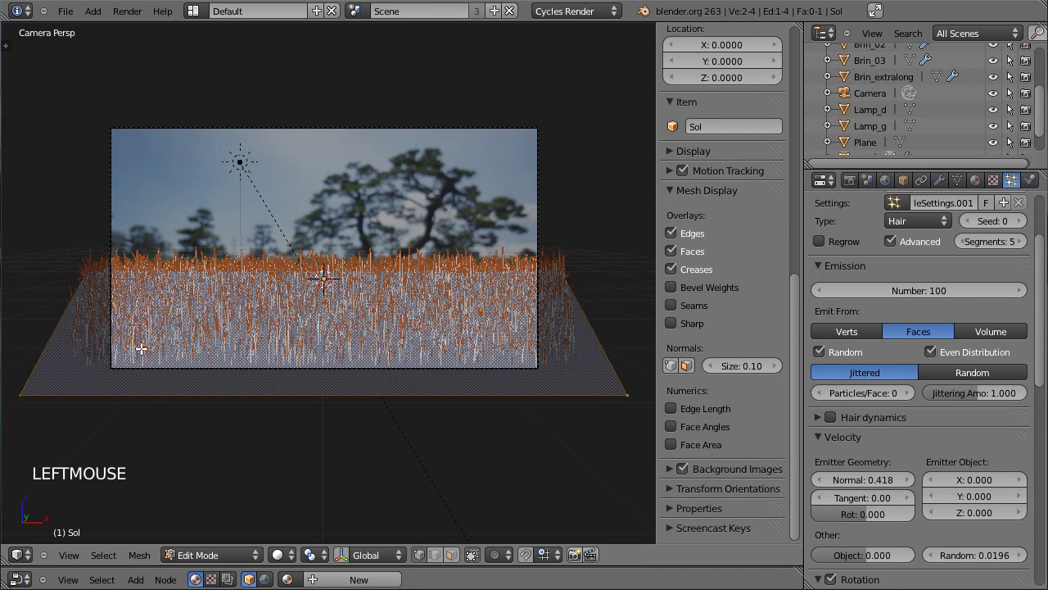
key(Tab)
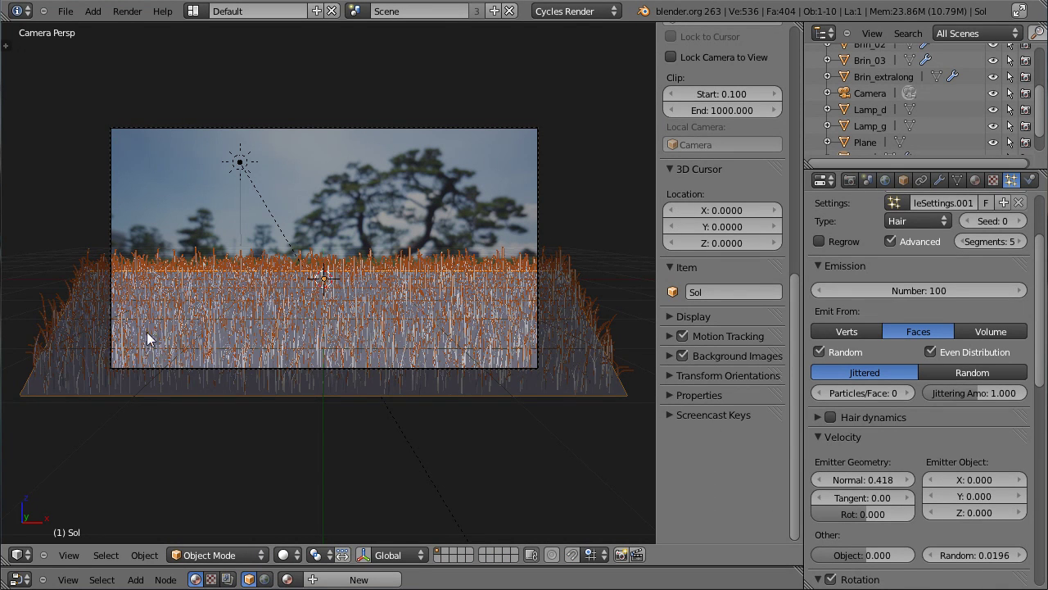
Step: Select the camera and bring up its Depth of Field settings in the camera data tab
middle_click(177, 314)
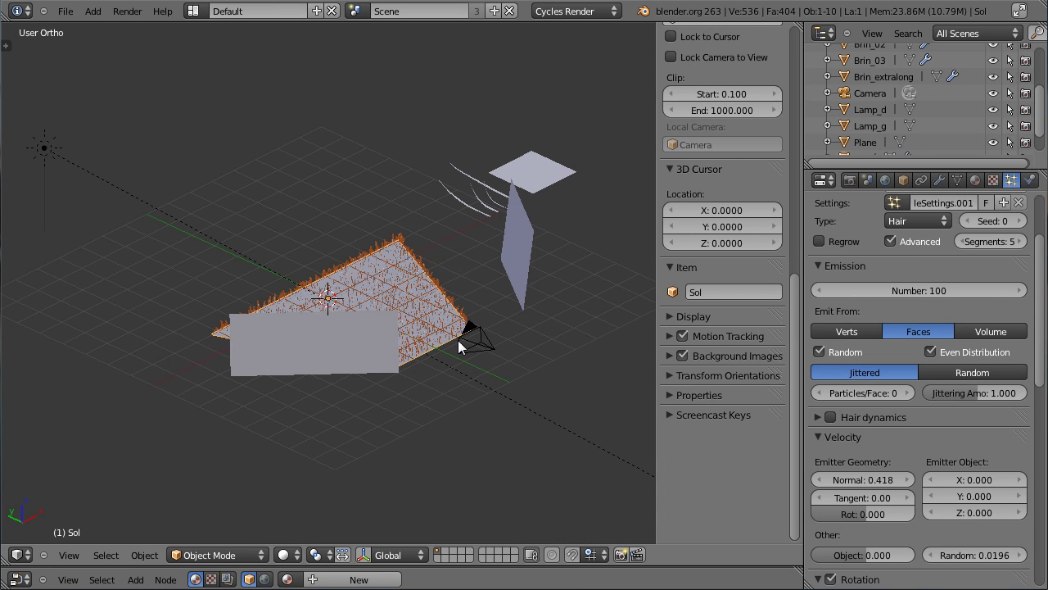
right_click(479, 332)
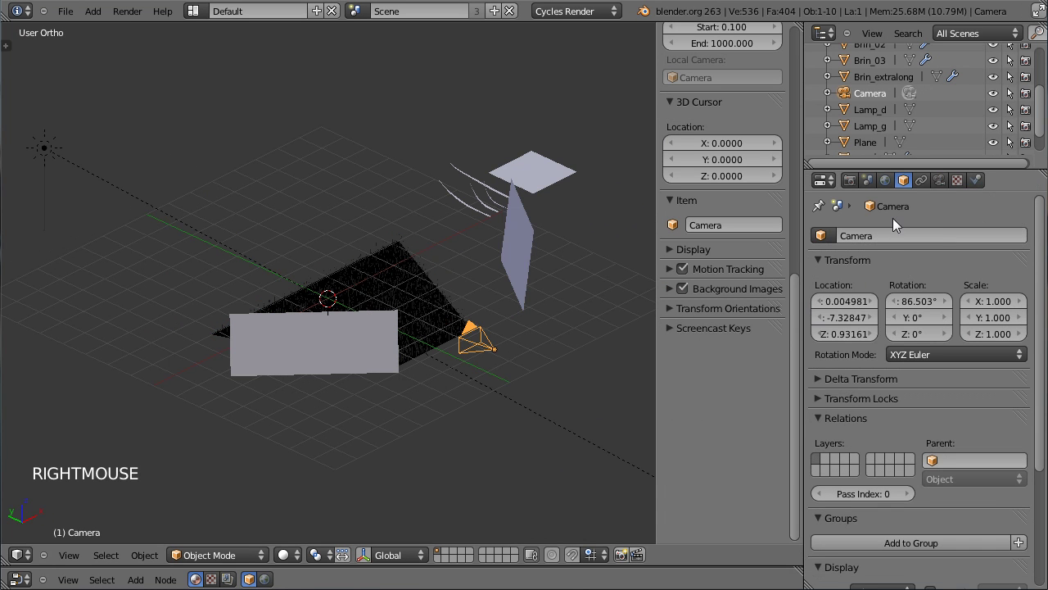
click(962, 183)
click(1045, 278)
click(838, 386)
click(860, 548)
Step: Raise the depth-of-field focus distance from 2.24 to 3.54 and return to camera view
middle_click(381, 401)
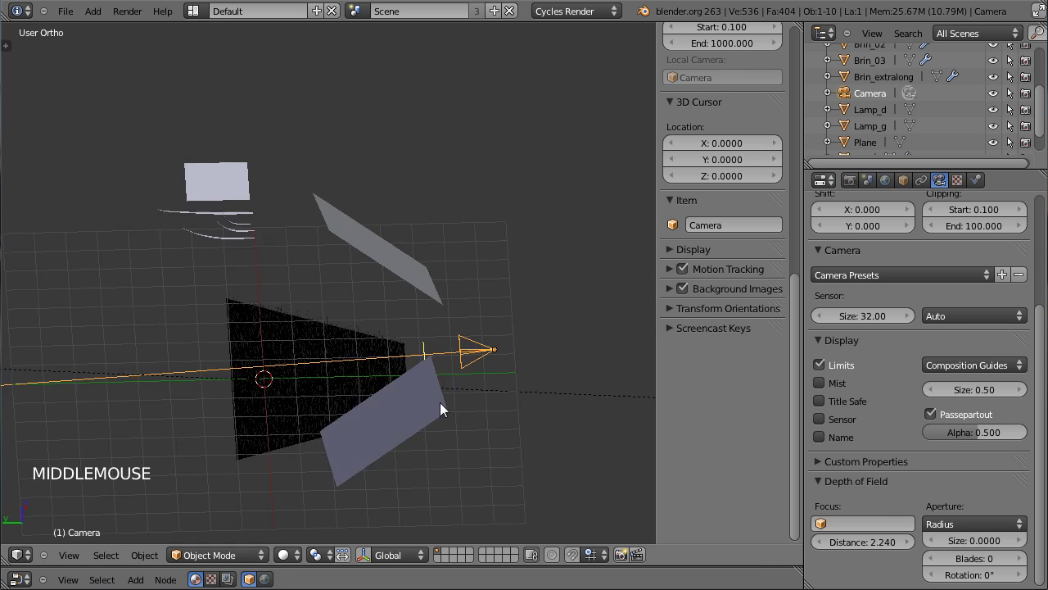
middle_click(464, 435)
scroll(up, 3)
middle_click(517, 419)
scroll(up, 3)
middle_click(486, 377)
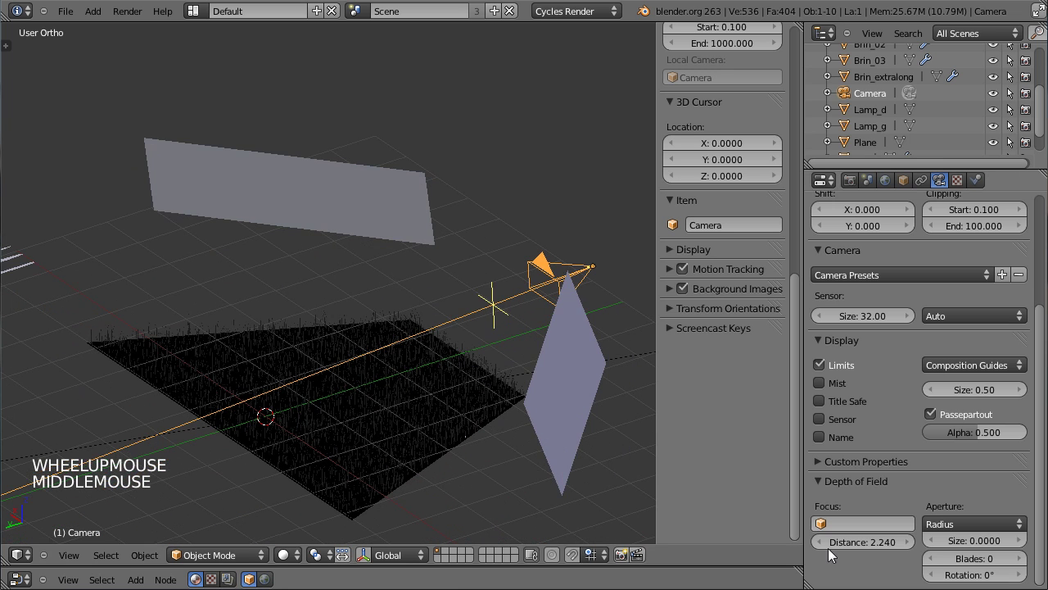
click(847, 552)
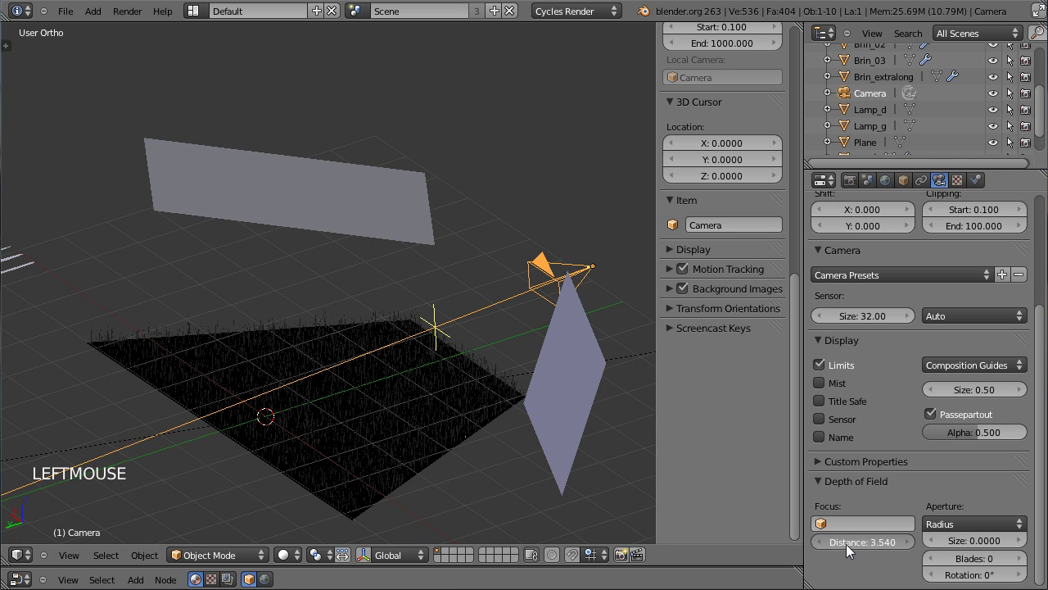
middle_click(509, 360)
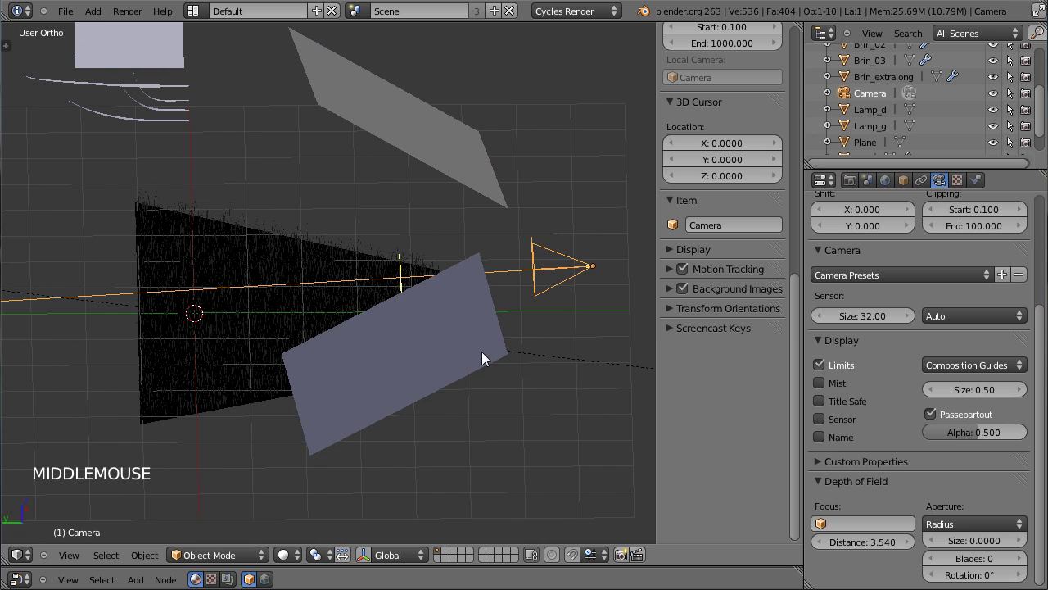
key(KP_0)
scroll(up, 3)
Step: With the rendered preview enlarged, give the camera a small depth-of-field aperture size for blur
click(298, 553)
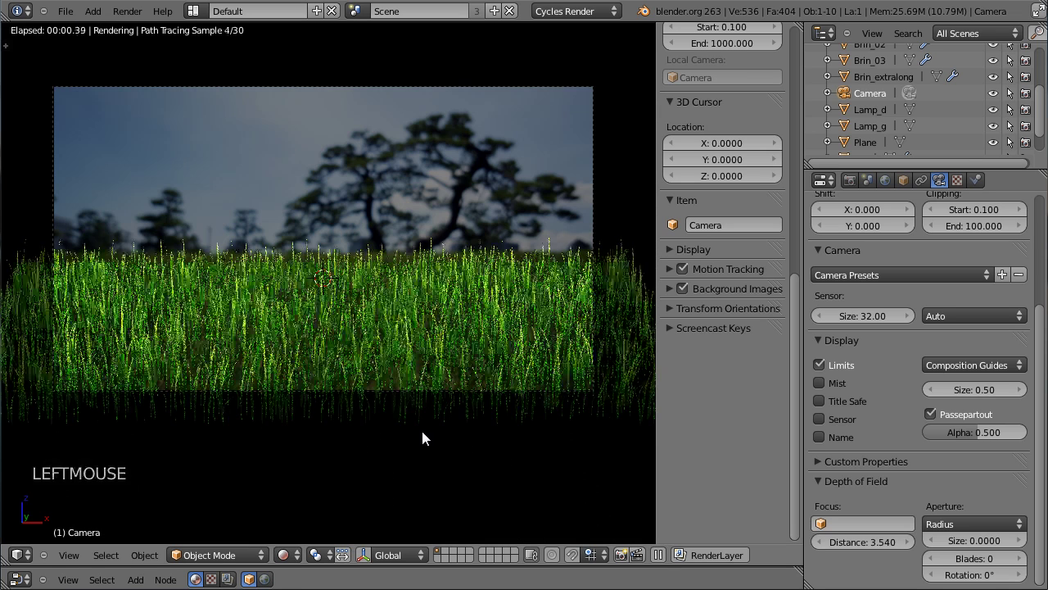
key(n)
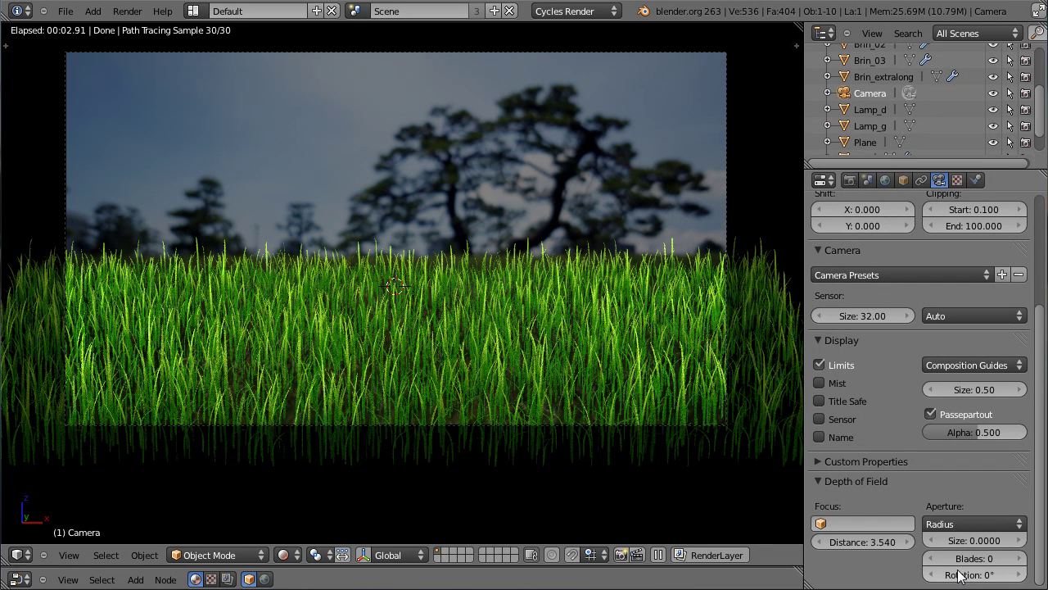
click(981, 550)
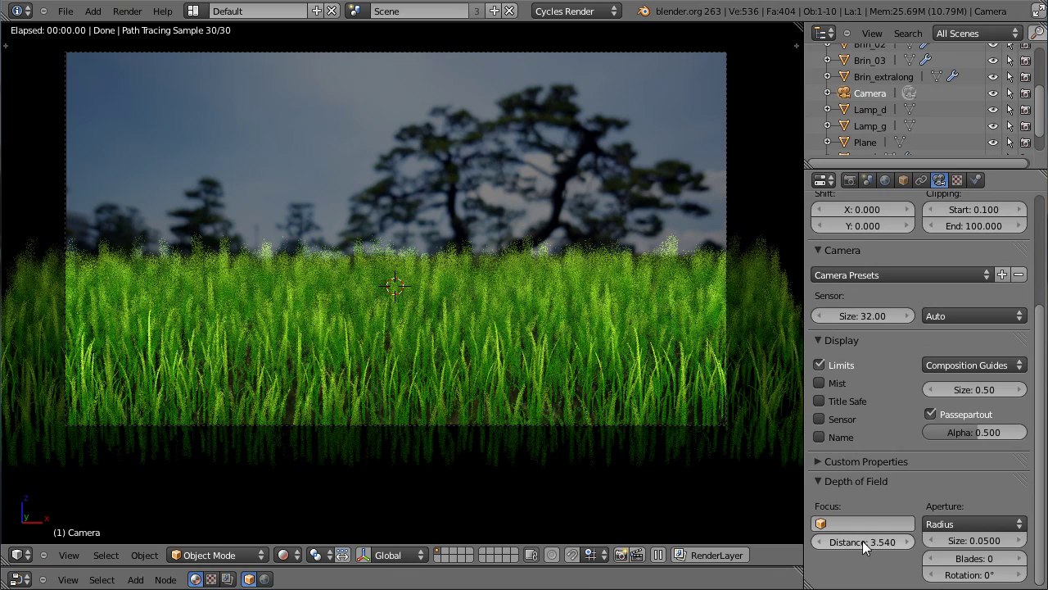
Step: Set the focus distance to 4.8 and the aperture size to 0.03
click(825, 545)
click(825, 545)
click(824, 545)
double_click(914, 545)
double_click(914, 546)
click(878, 545)
click(865, 548)
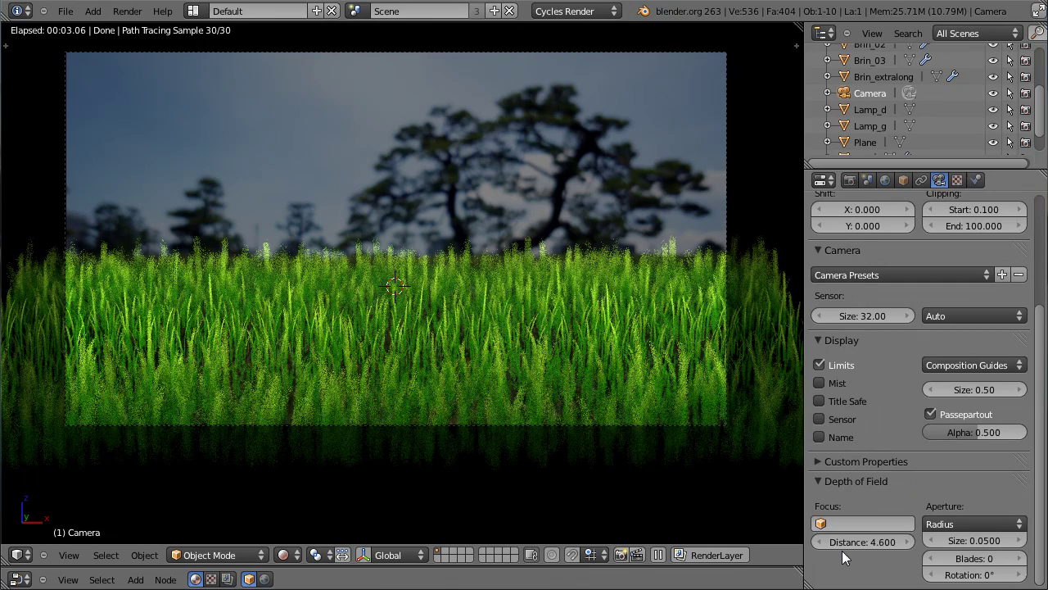
click(849, 546)
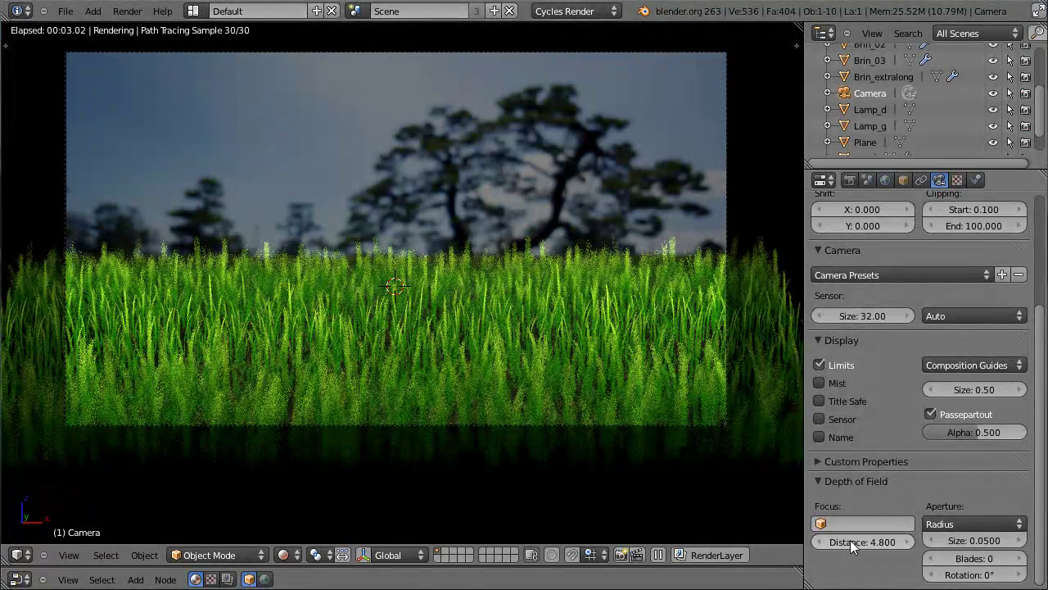
click(937, 544)
click(937, 544)
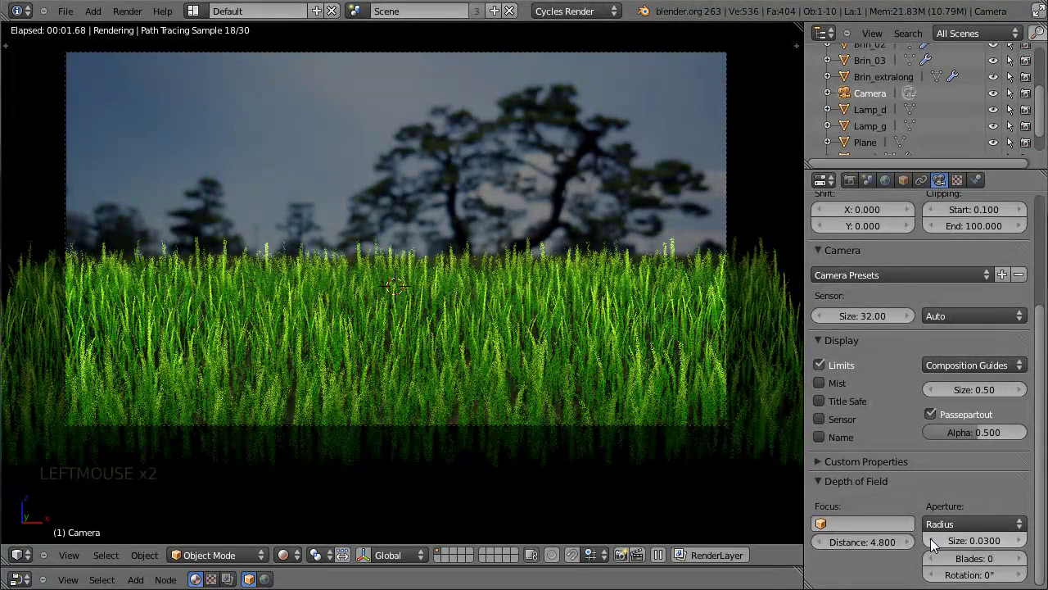
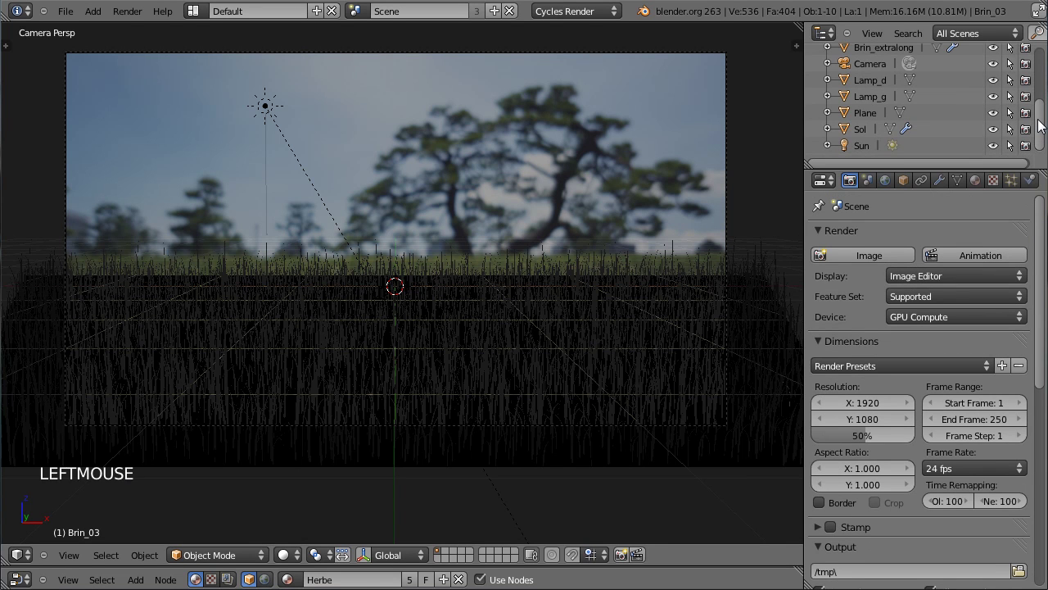
Step: Select the Sol ground object in the Outliner
click(866, 137)
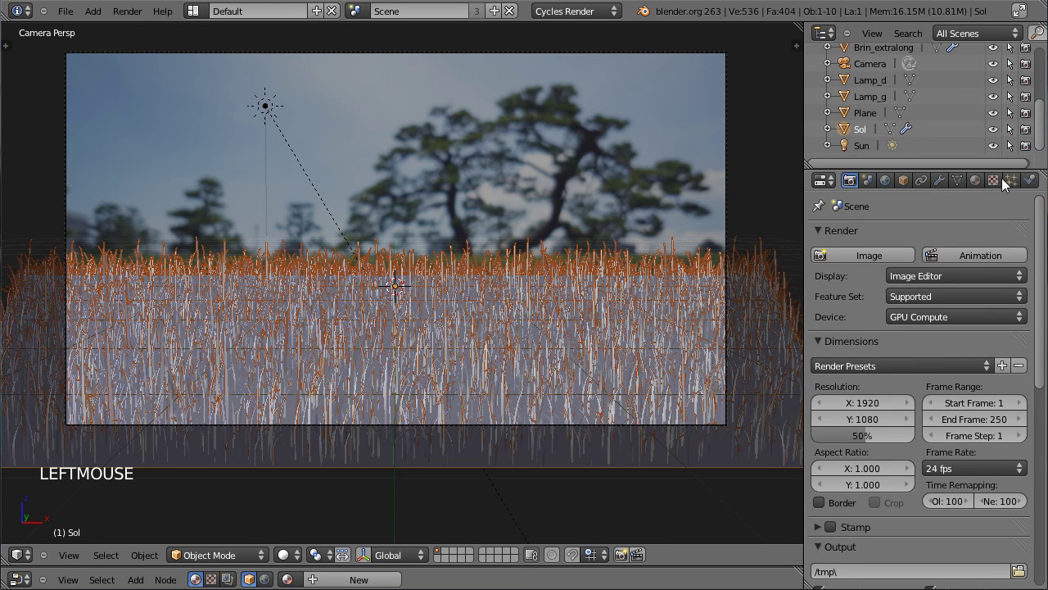